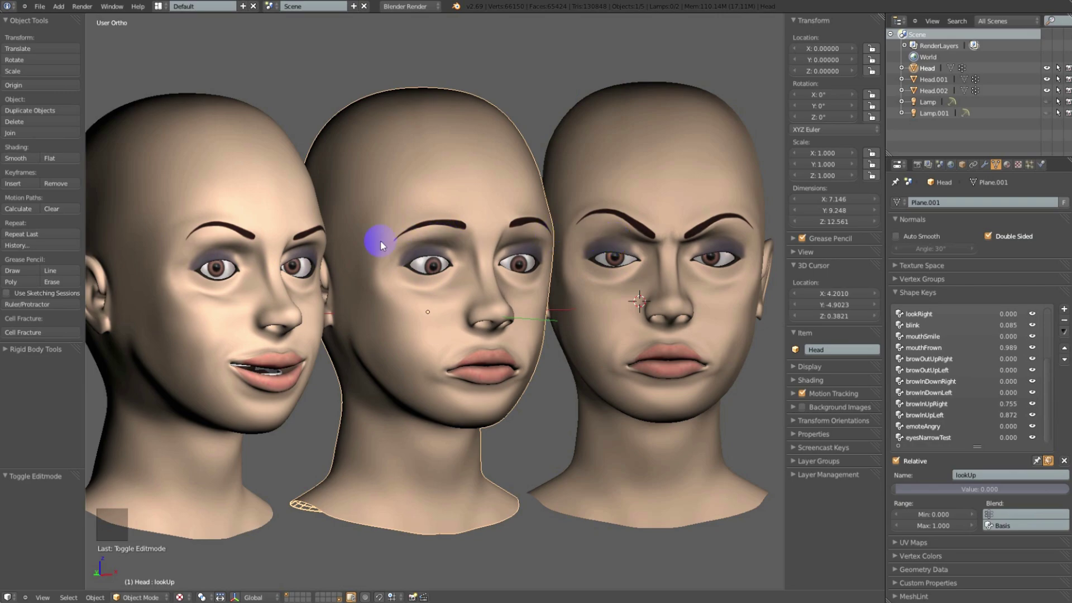
Load the toonBoxHead file into Blender
left_click(223, 252)
left_click(419, 248)
left_click(653, 257)
left_click(223, 323)
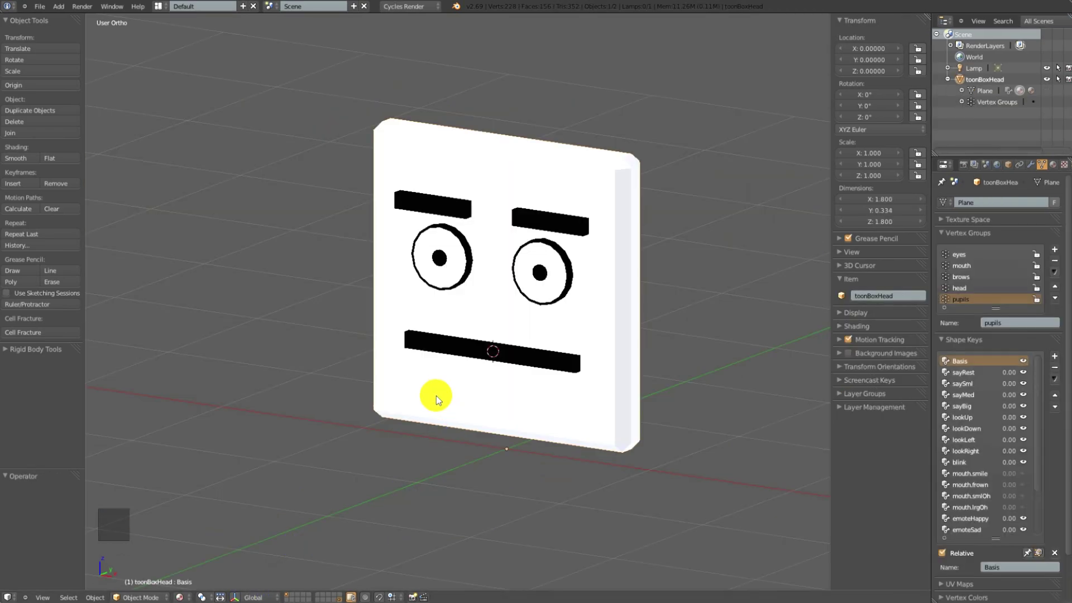
View the box head straight-on in Front Ortho
key("KP_3")
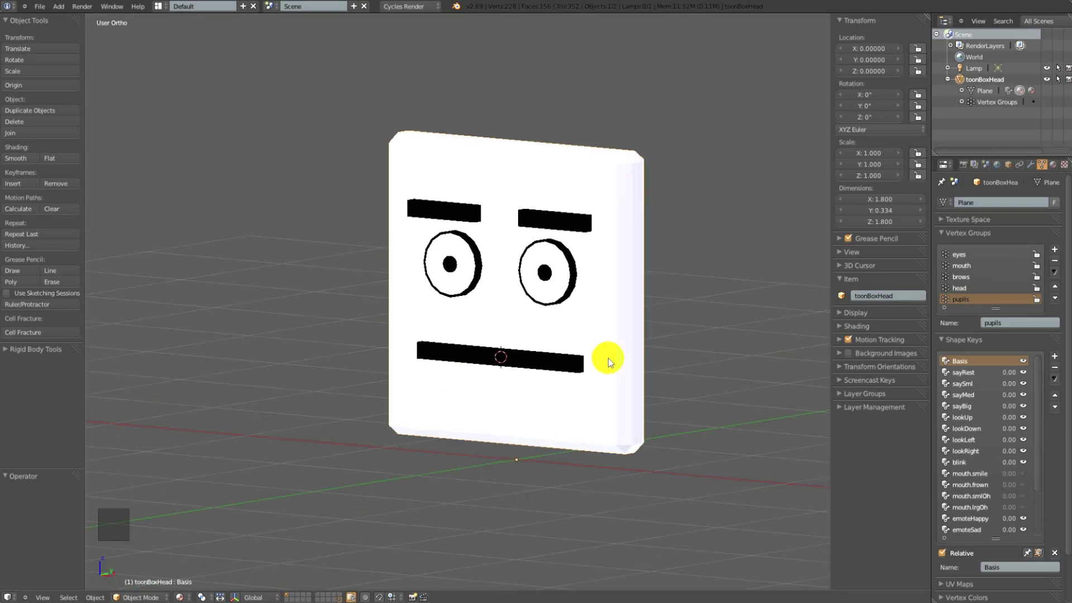
middle_click(588, 358)
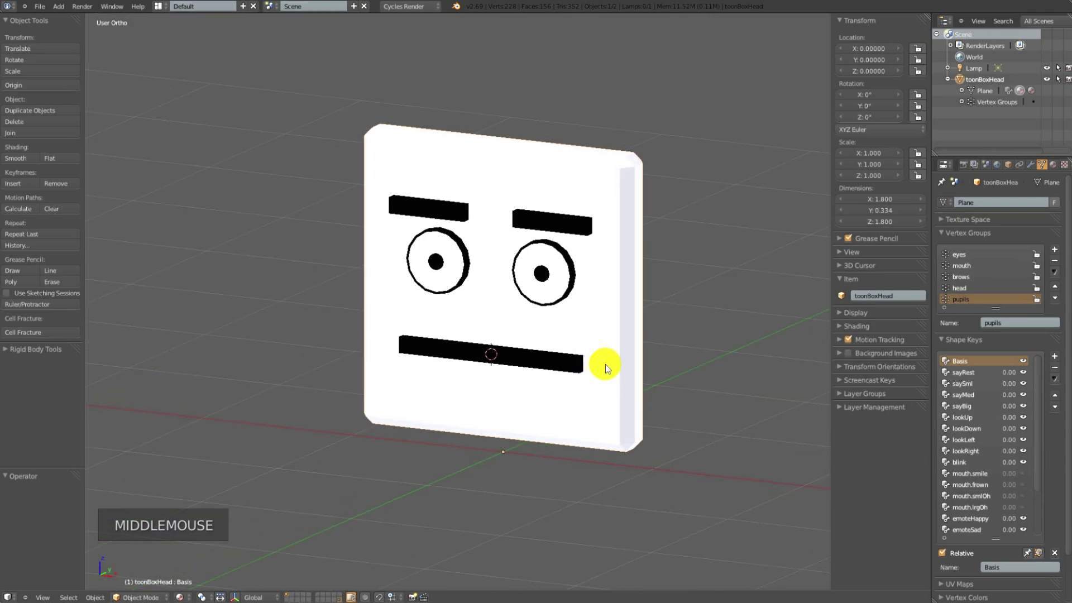
key("KP_3")
key("KP_1")
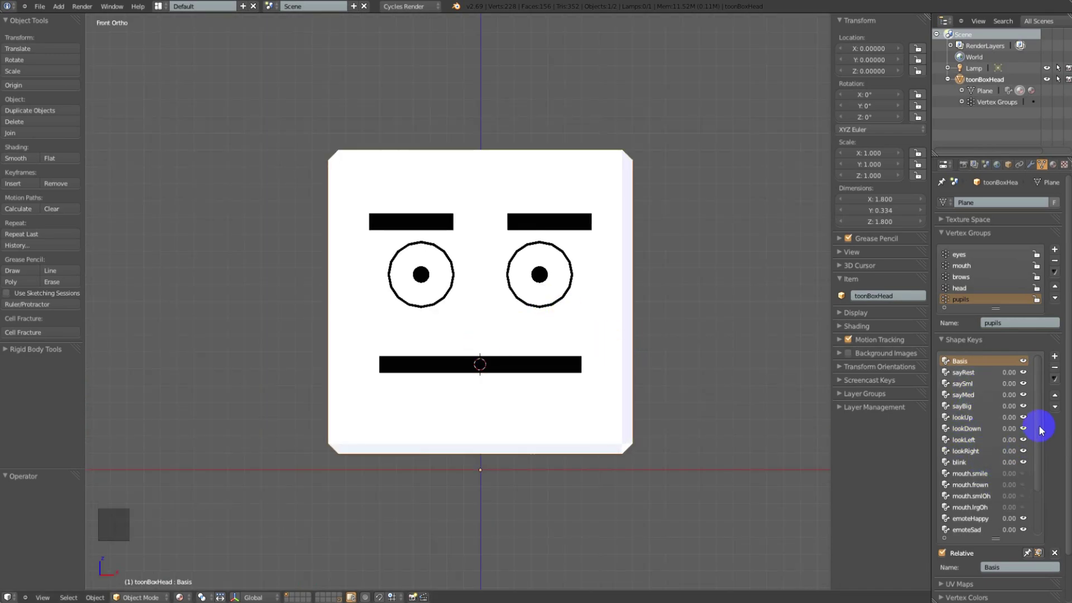
Delete all old shape keys via Shape Key Specials and add a fresh Basis key
left_click(1041, 432)
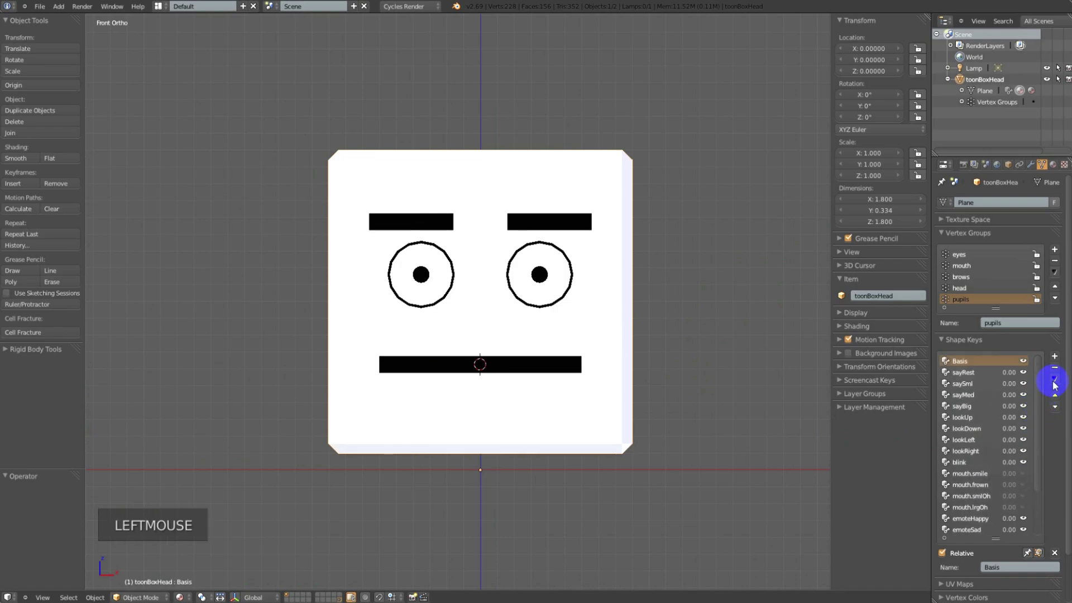
left_click(1058, 380)
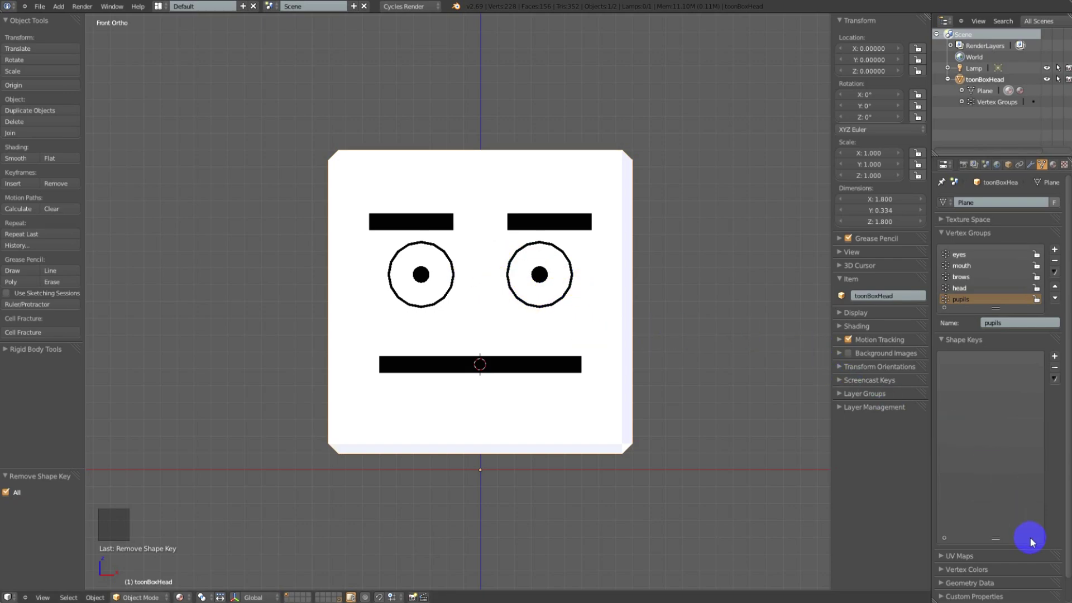
left_click(997, 540)
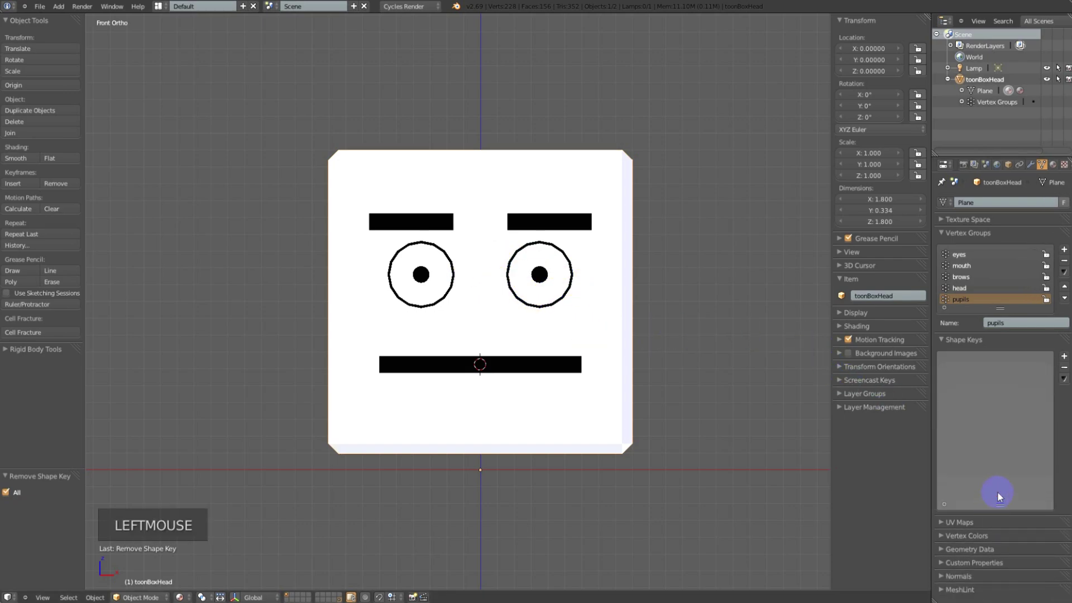
left_click(1068, 361)
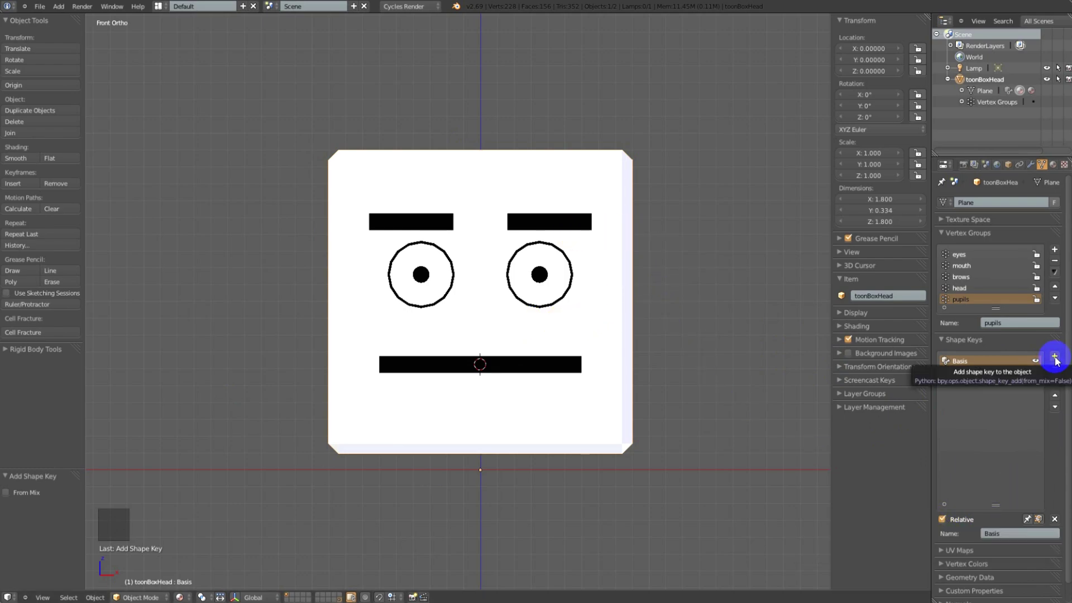
Add a second shape key under Basis named brow-inner-up-left
left_click(1058, 360)
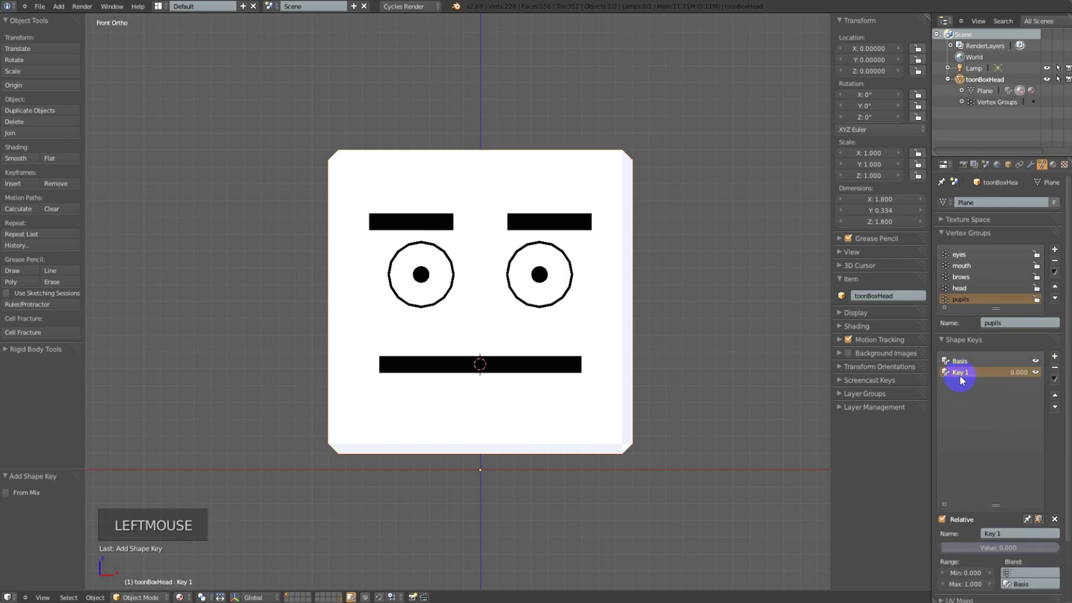
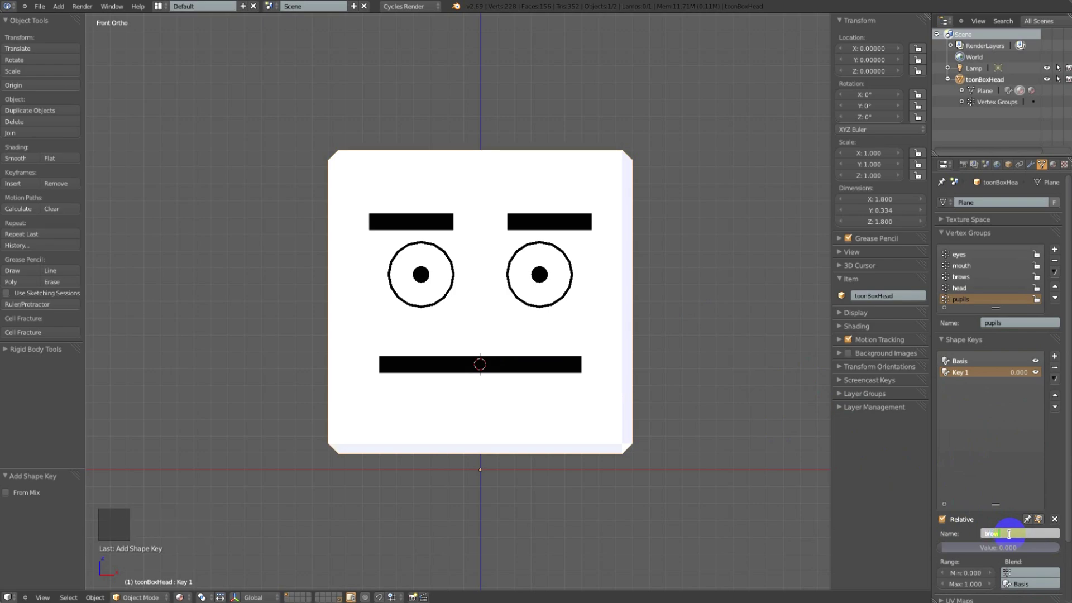
key("n")
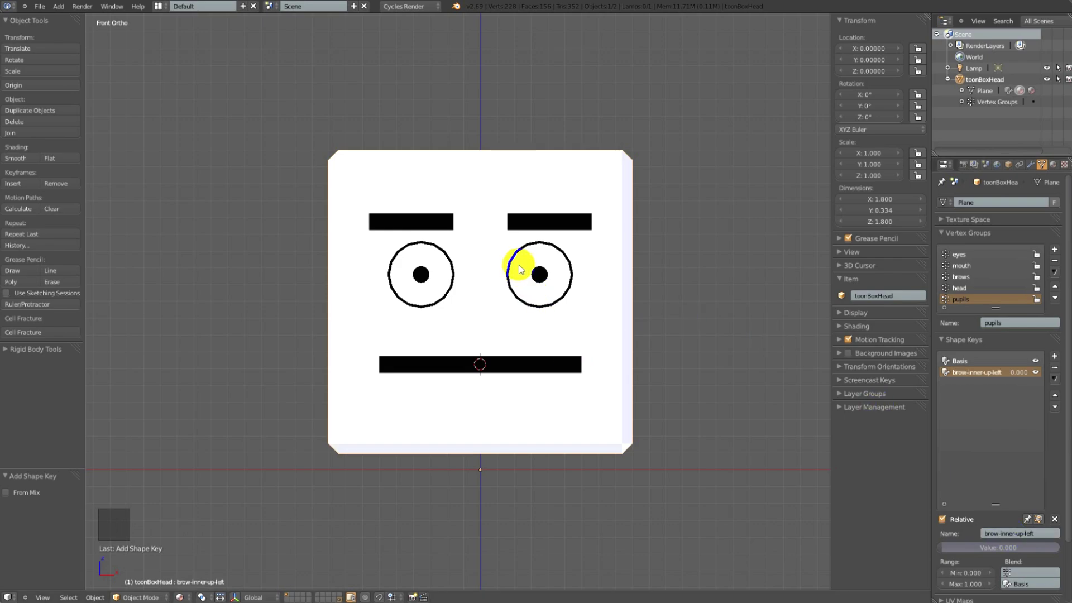
In Edit Mode with X-ray on, select the whole brow on the right of the face
key("Tab")
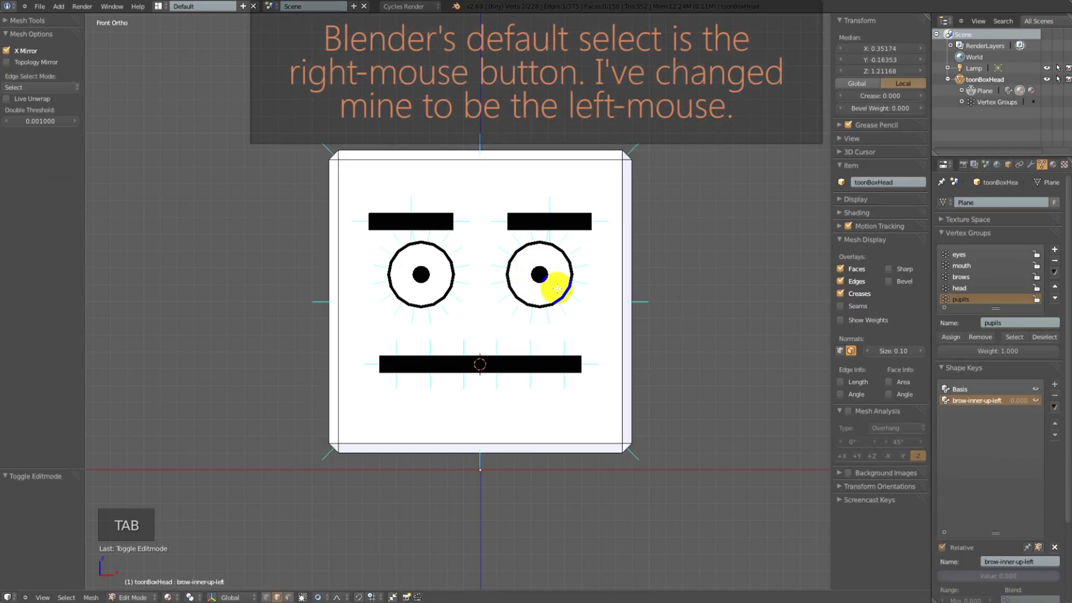
left_click(852, 354)
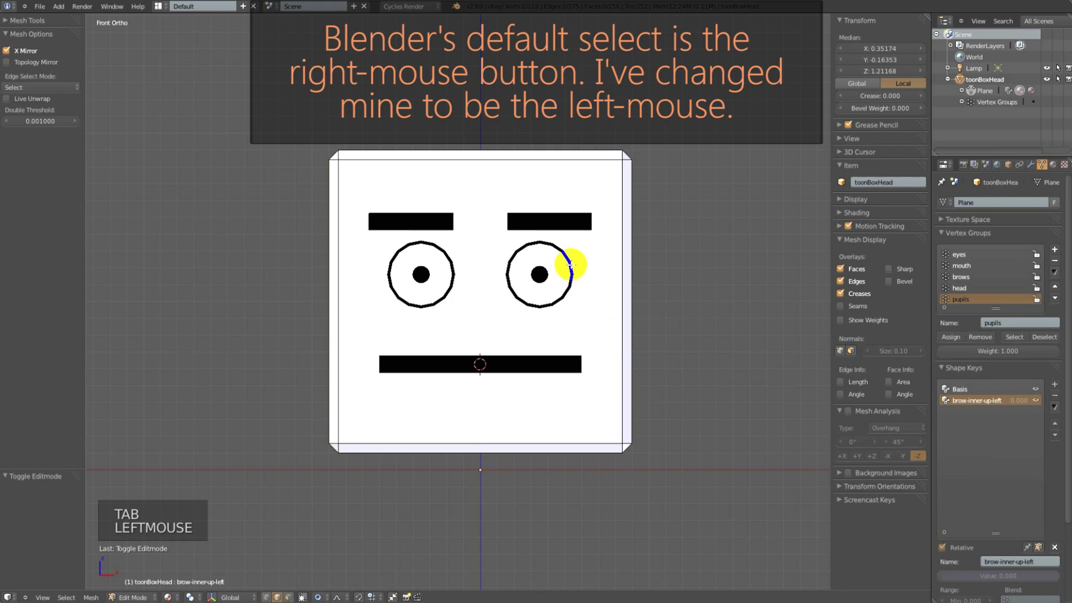
scroll("up", 3)
key("z")
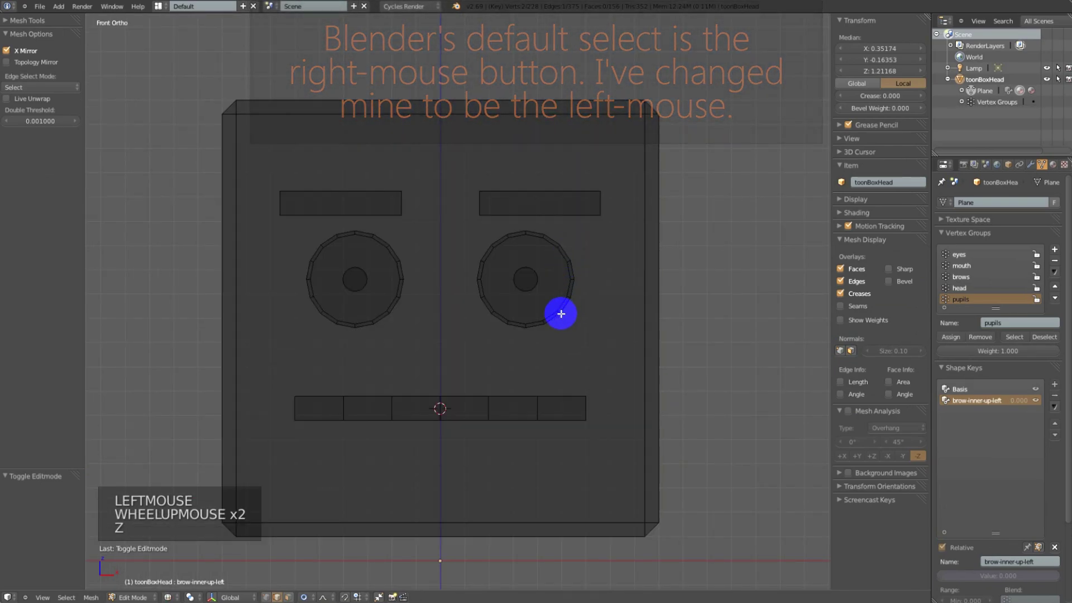
middle_click(570, 324)
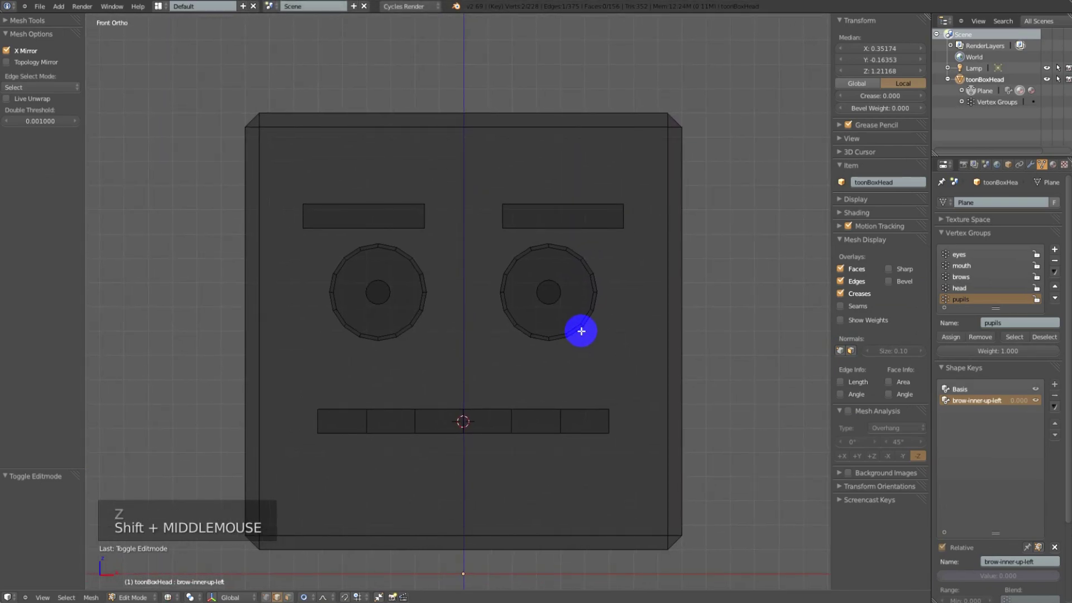
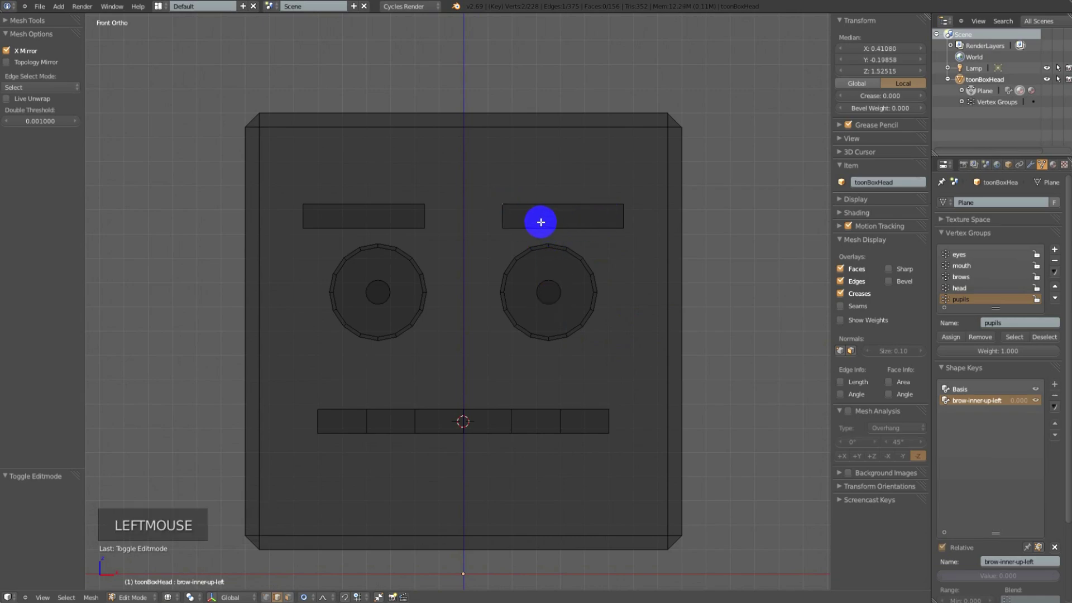
key("l")
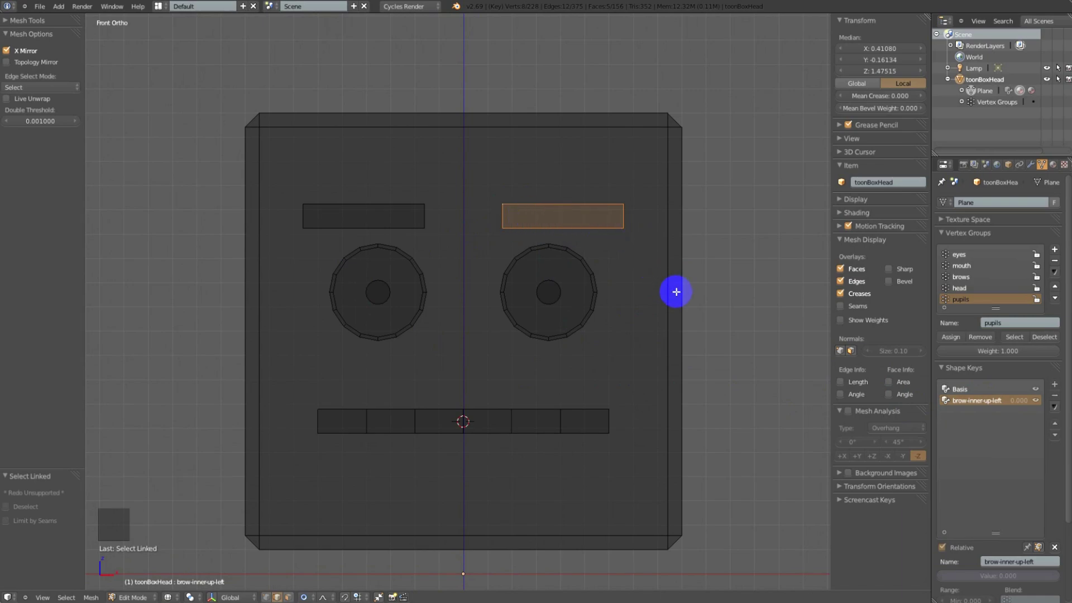
With X Mirror off, rotate the brow about 22 degrees so its inner end rises
key("r")
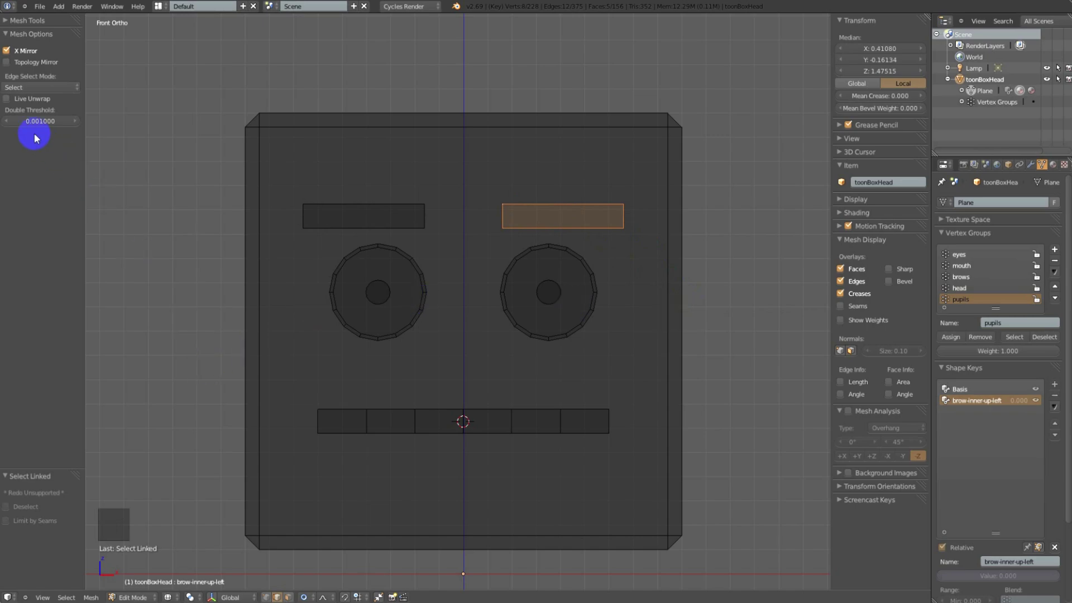
left_click(9, 50)
key("r")
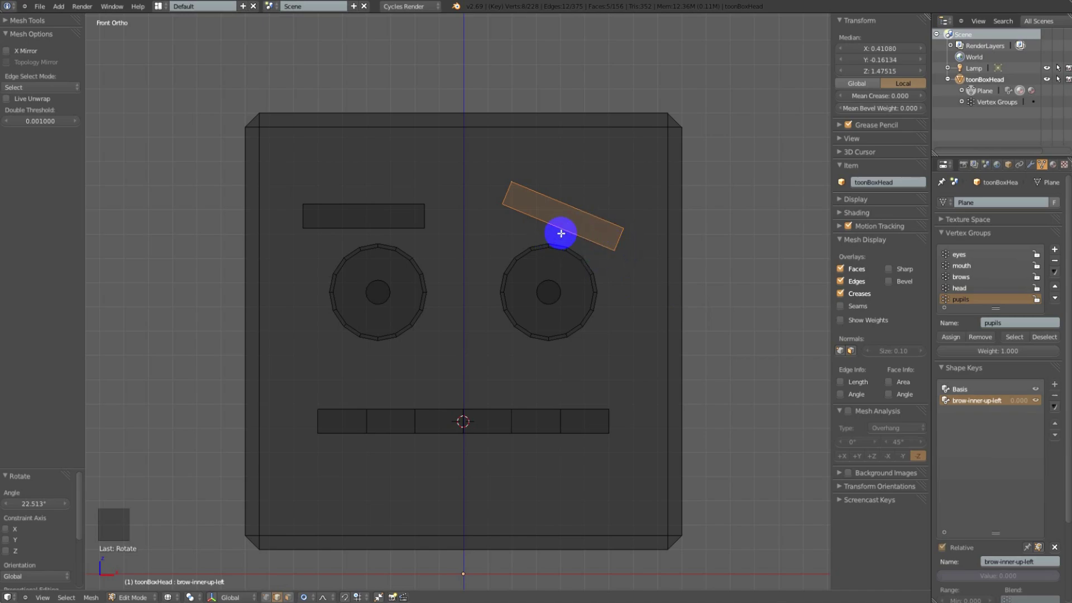
scroll("up", 3)
middle_click(602, 259)
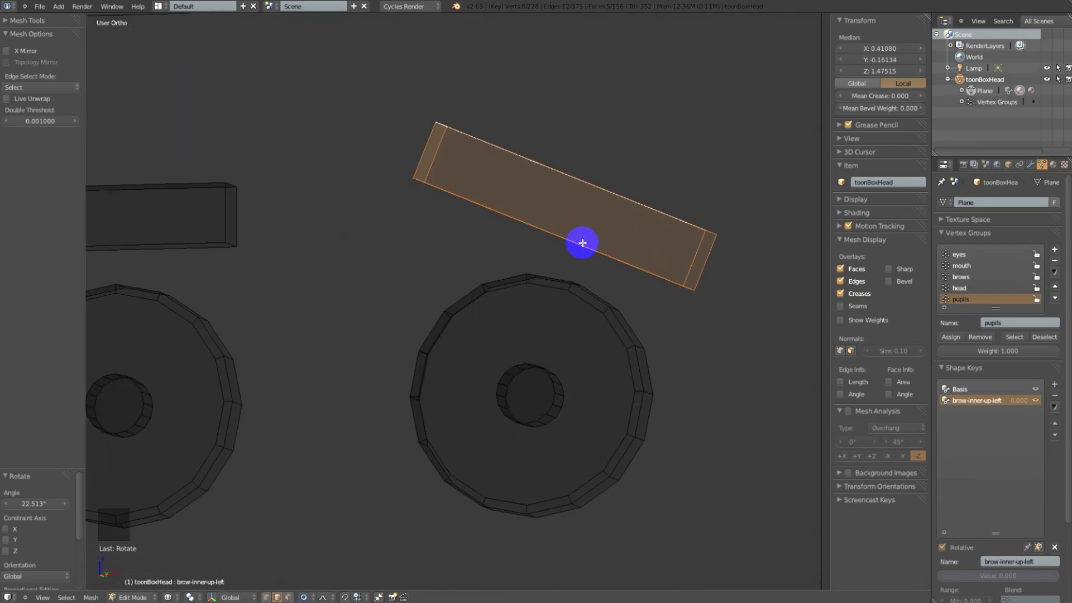
key("KP_1")
scroll("down", 3)
middle_click(543, 321)
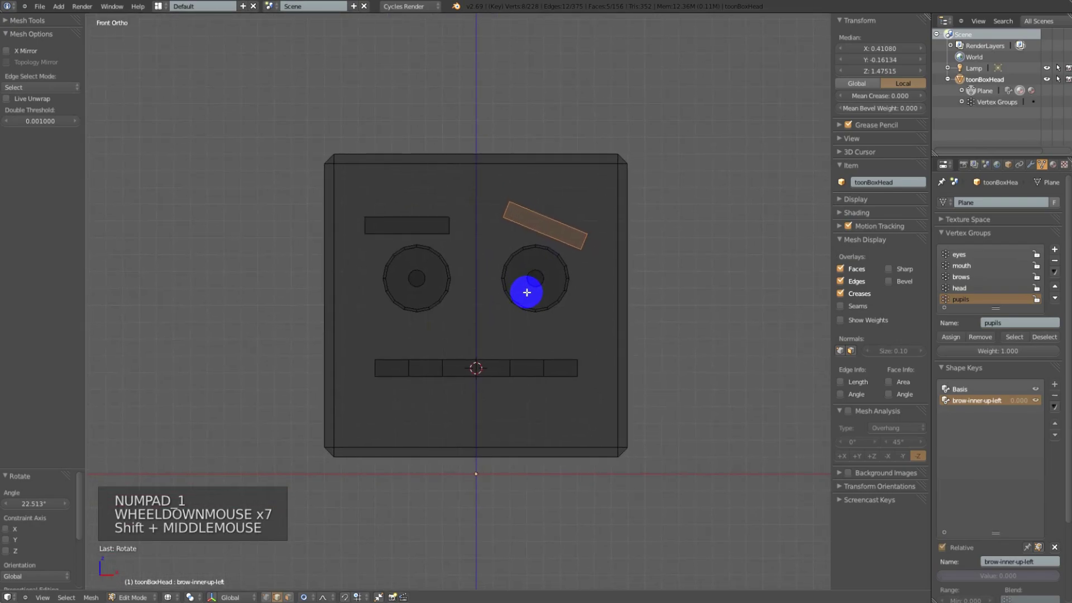
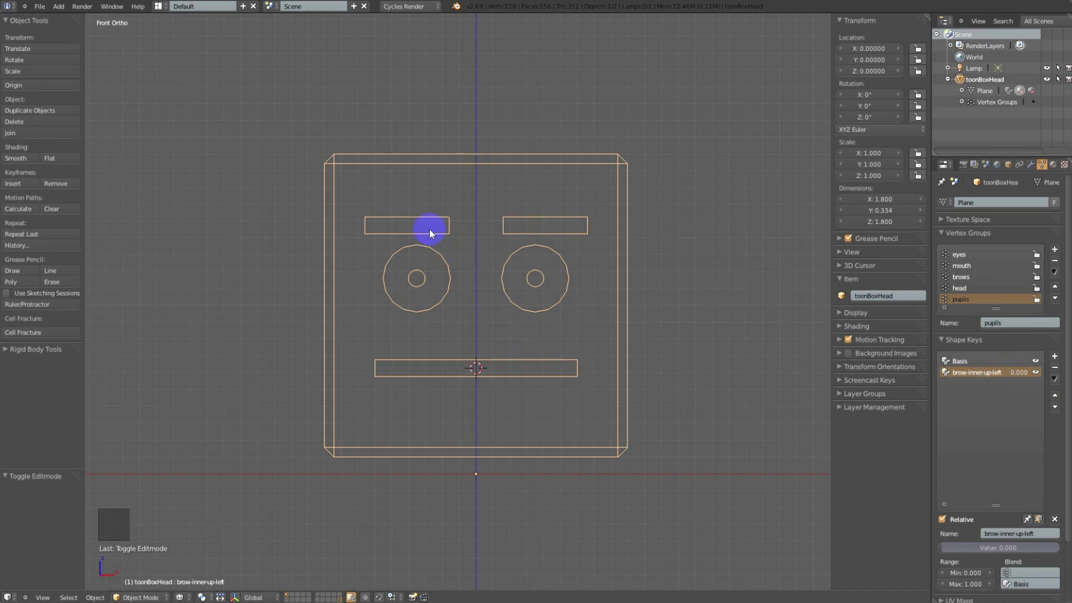
Set brow-inner-up-left to 1.000 and view the tilted brow in solid shading
key("Tab")
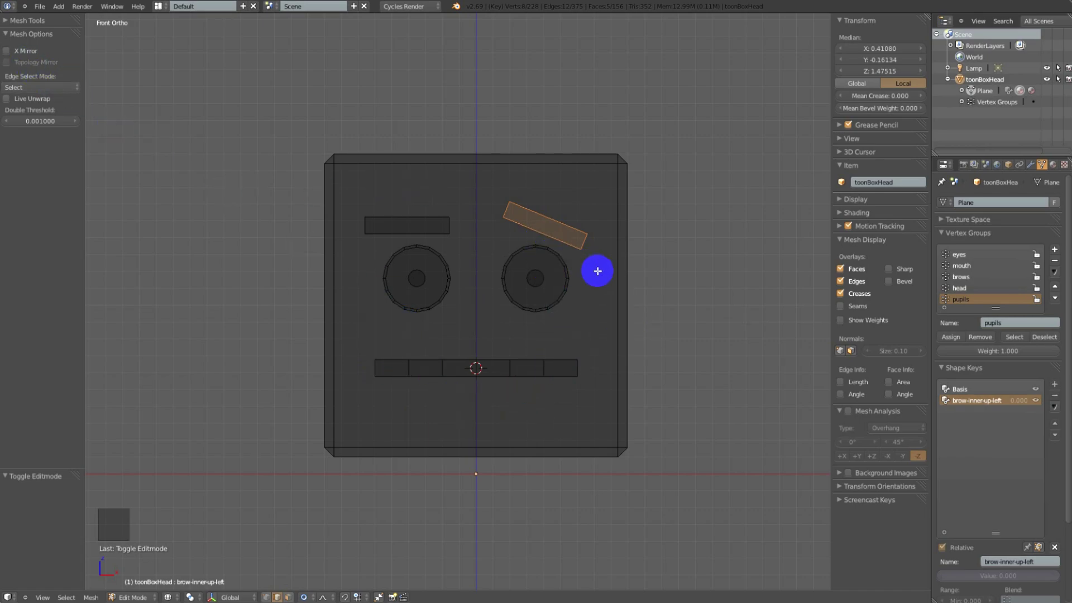
key("Tab")
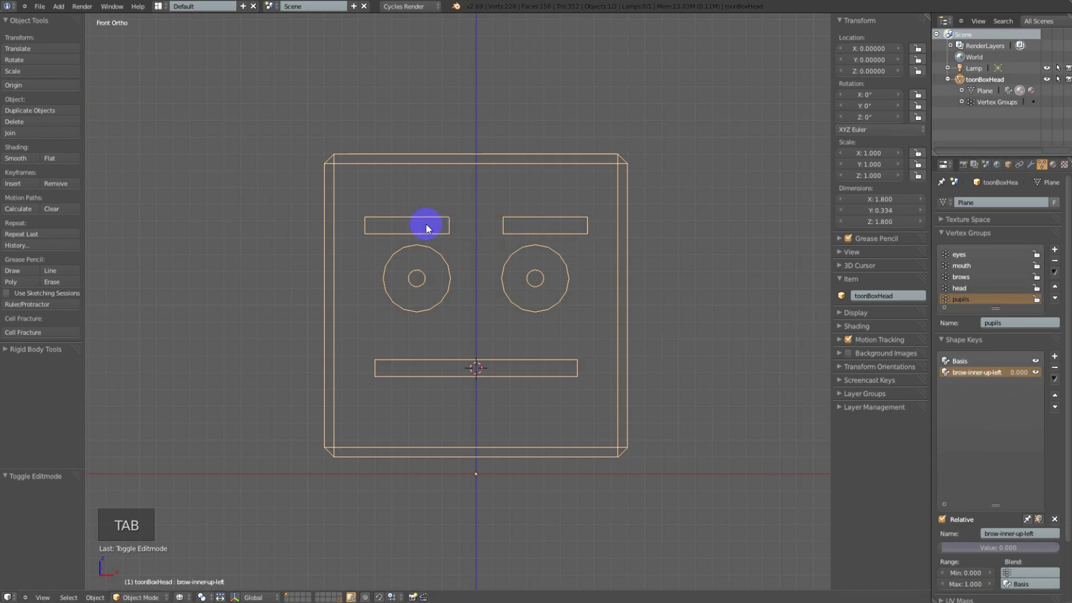
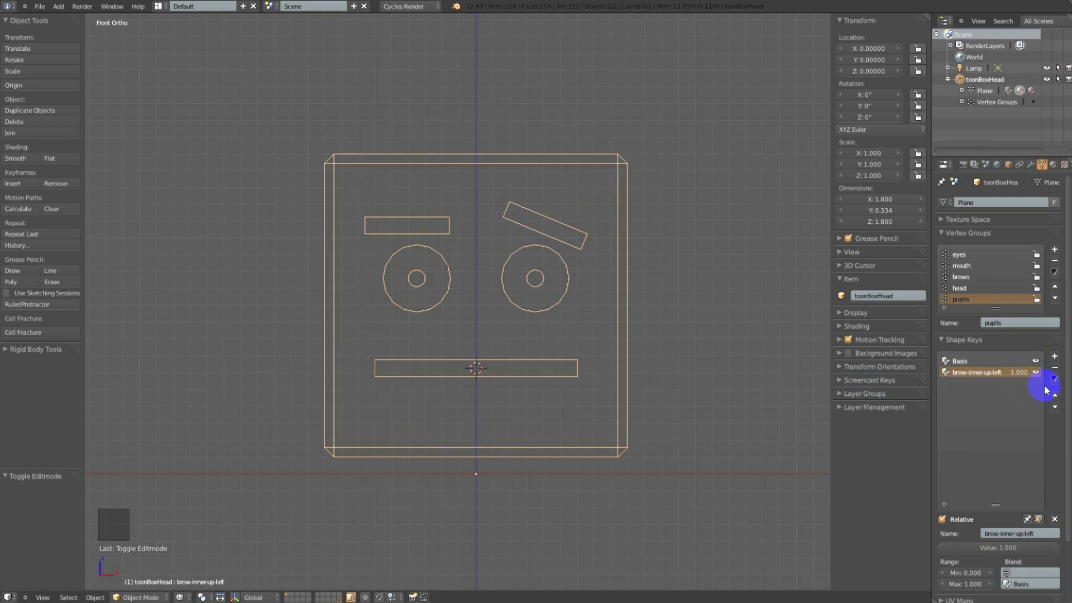
left_click(1059, 380)
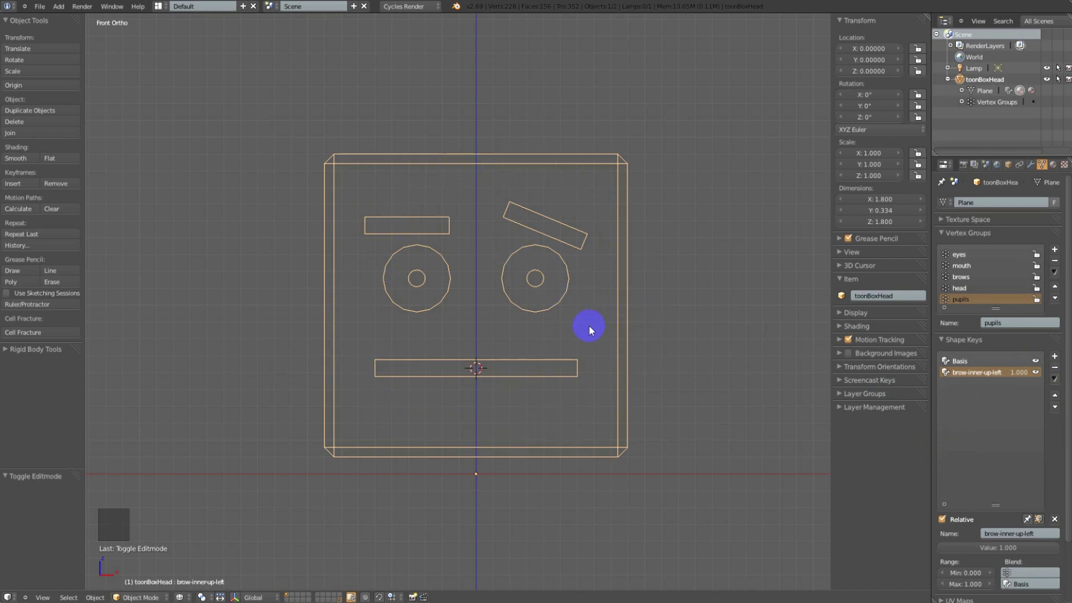
key("z")
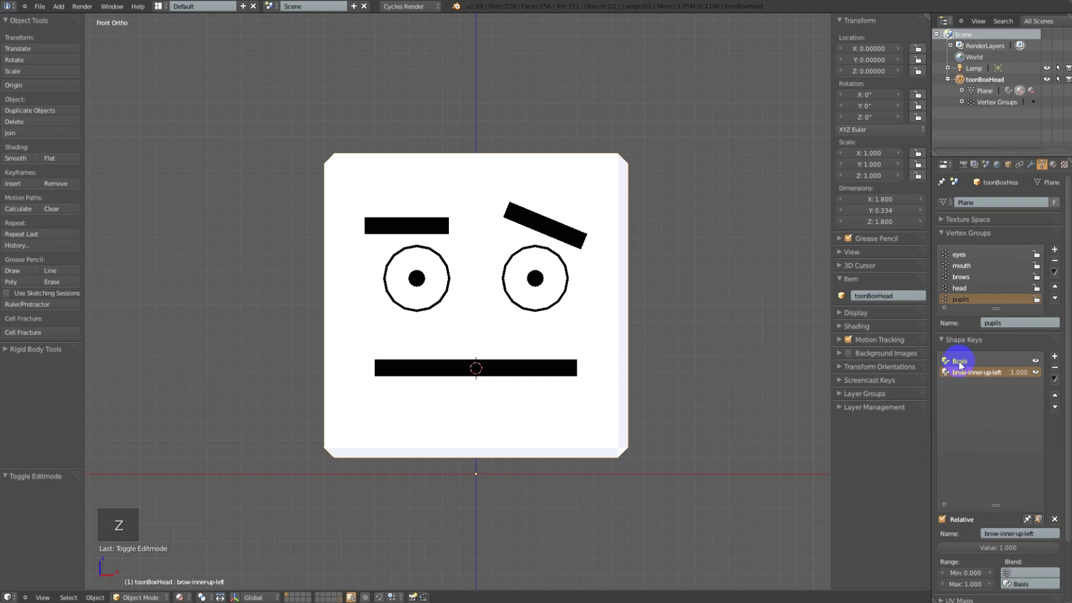
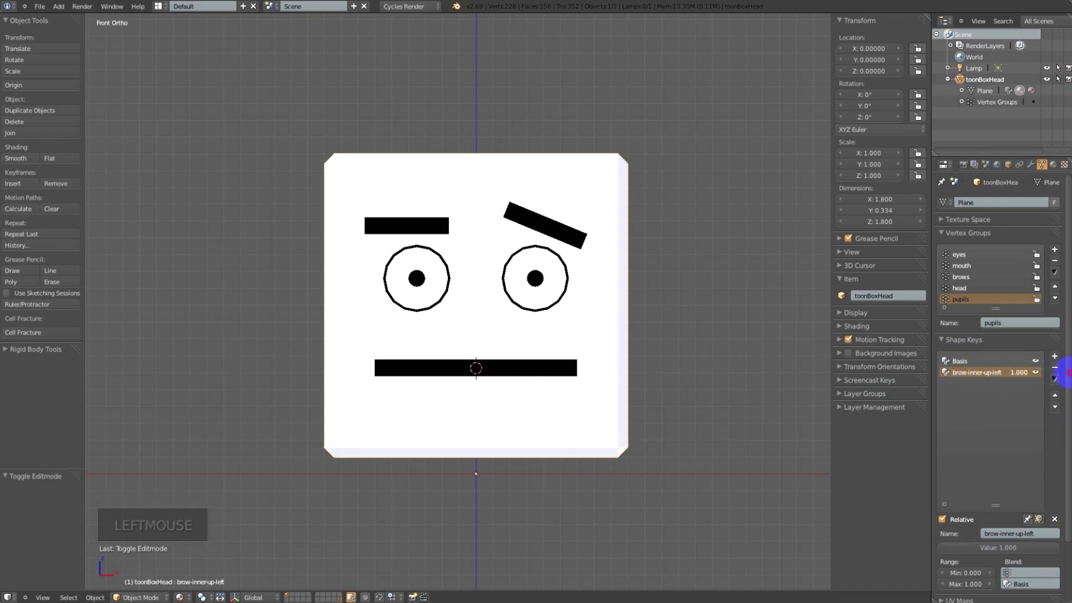
Add a from-mix key named brow-inner-up-right and mirror it onto the other brow
left_click(1061, 381)
left_click(1020, 438)
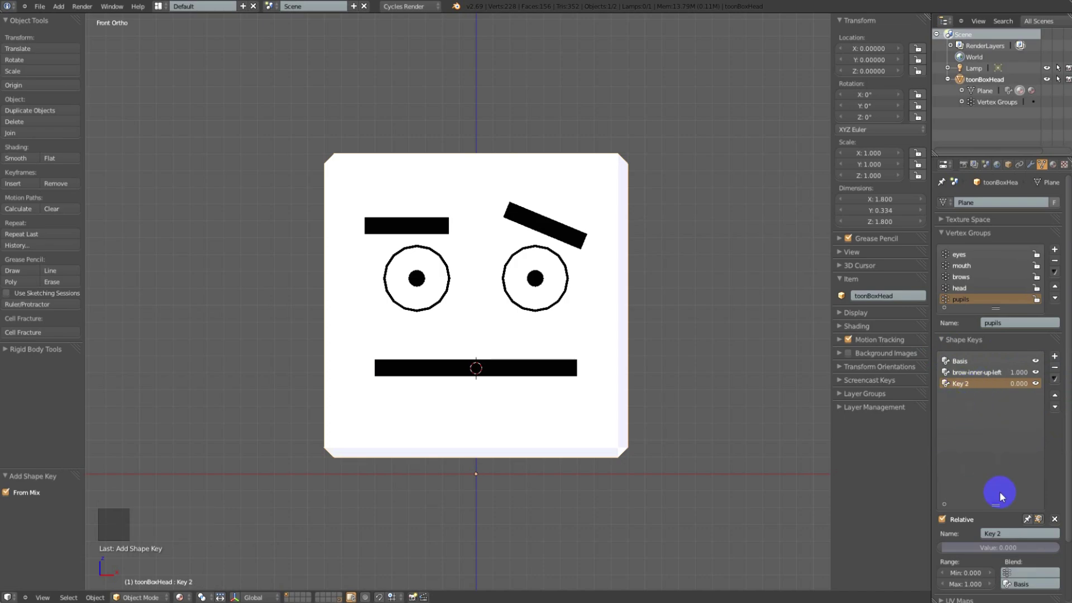
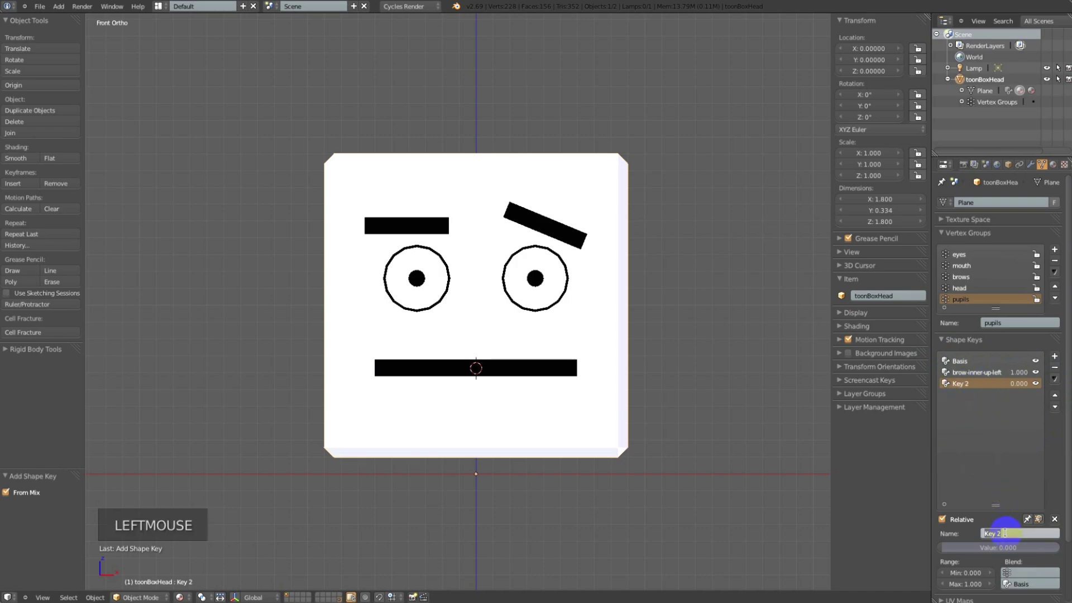
key("BackSpace")
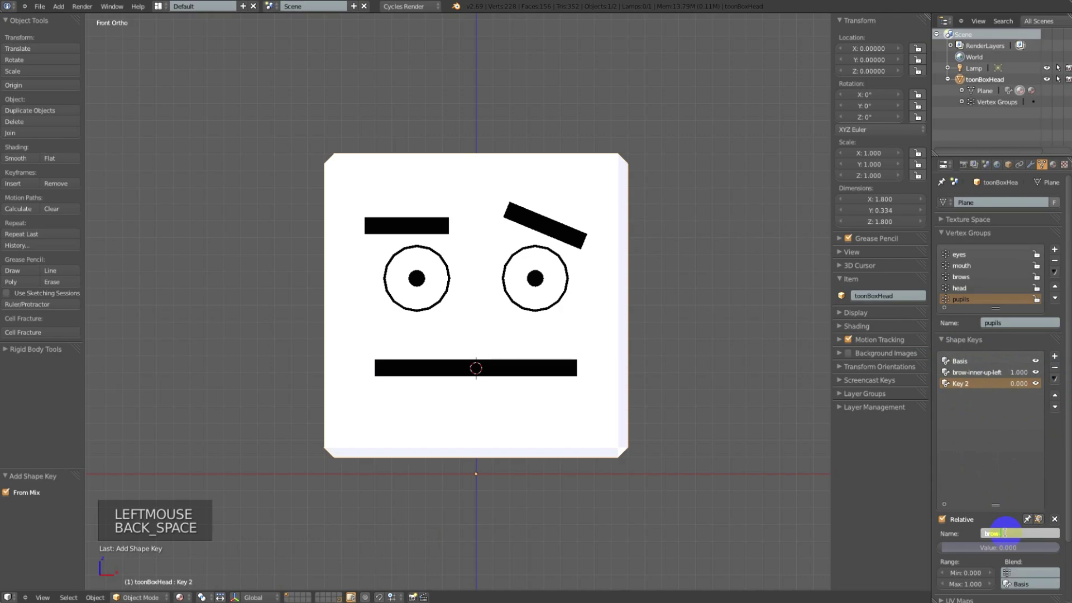
key("n")
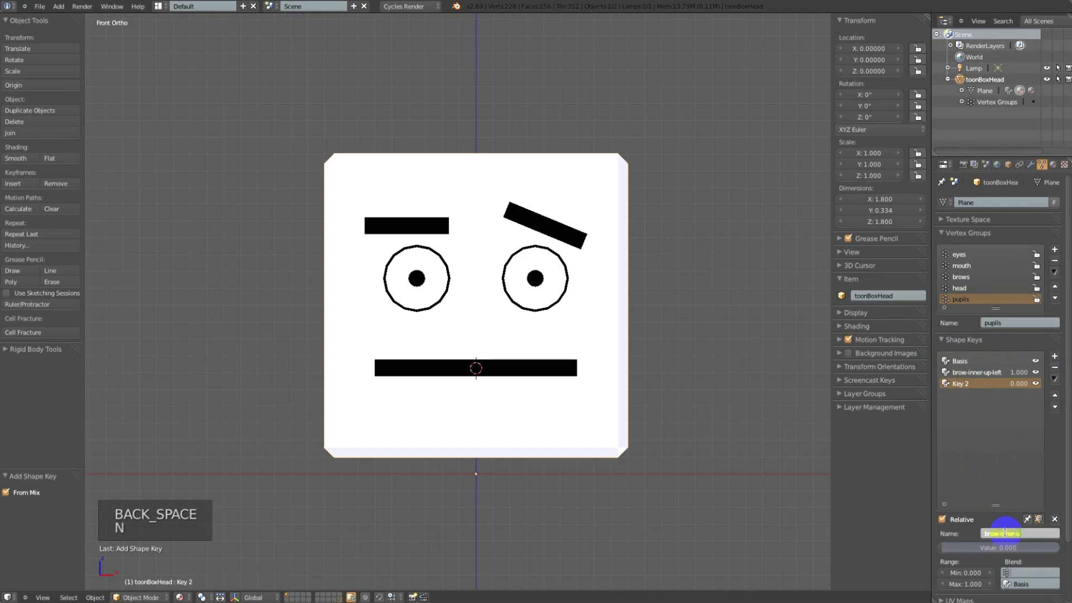
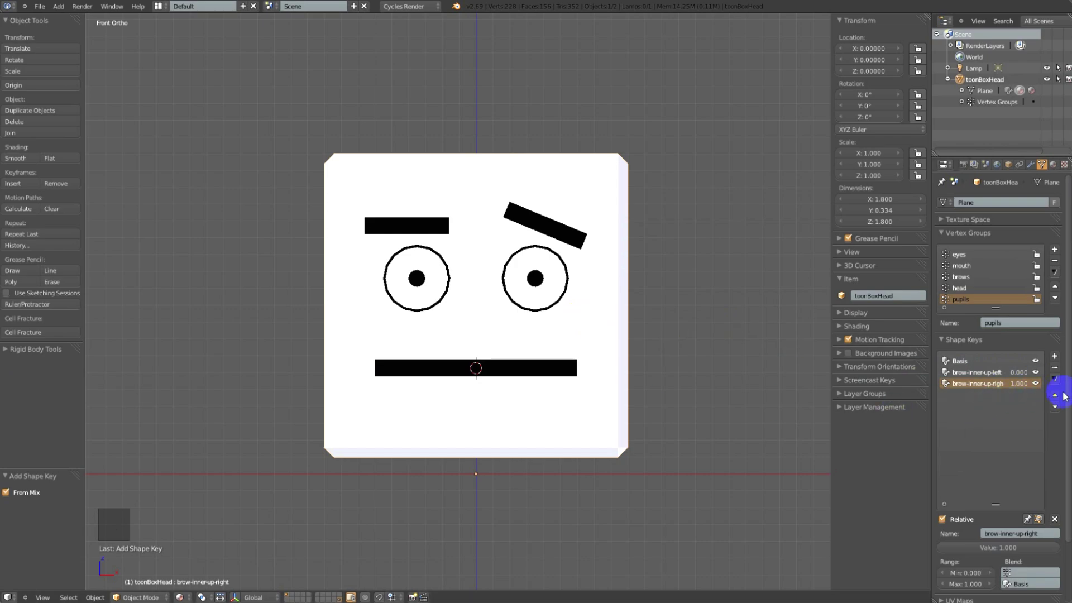
left_click(1055, 380)
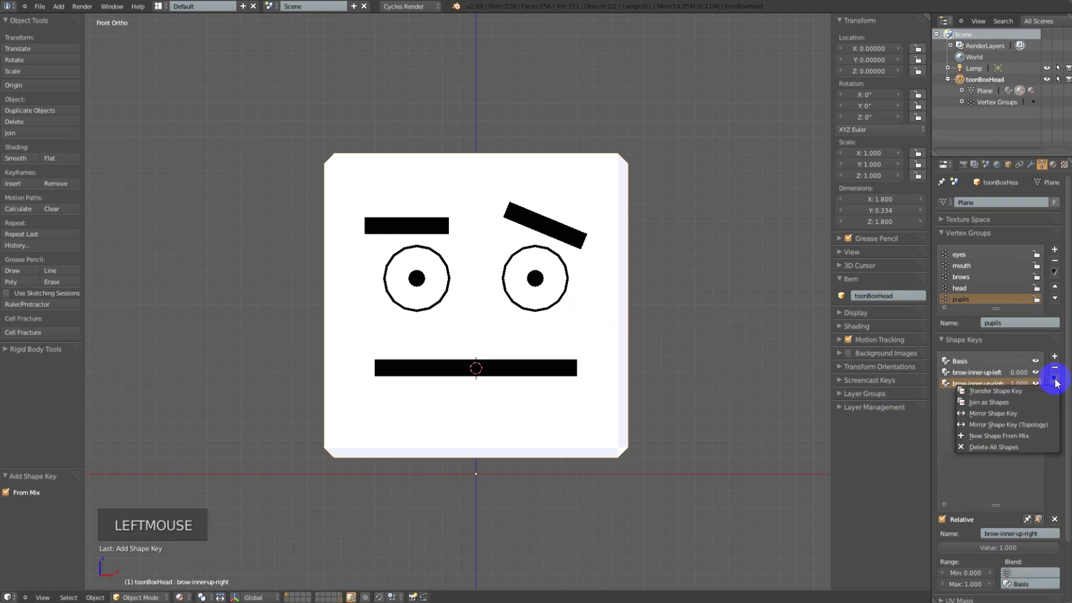
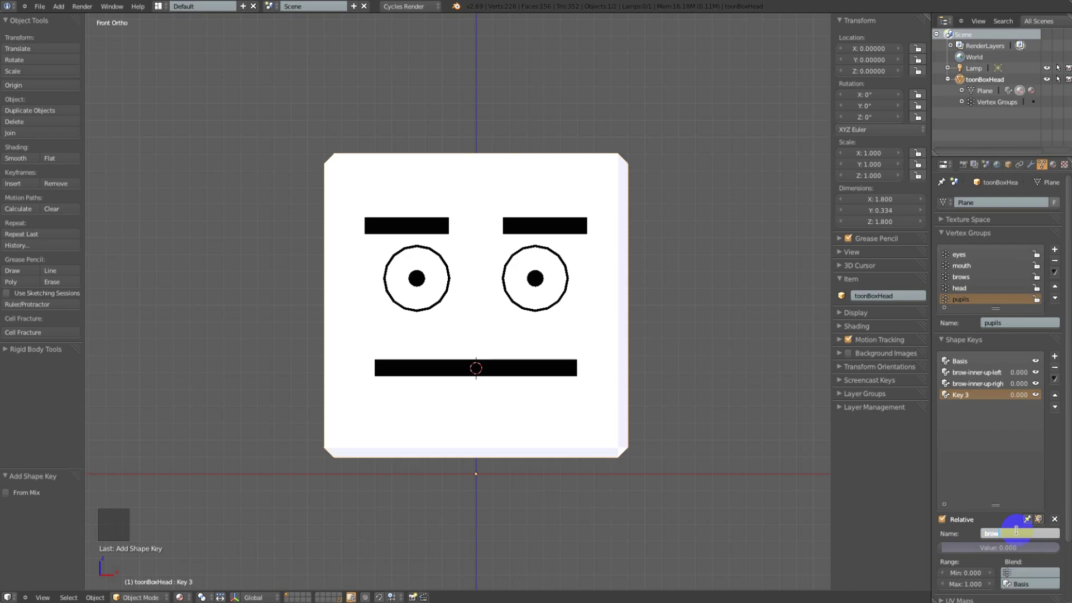
Add a brow-down-left key and shorten the raise keys to brow-up-left/right
key("n")
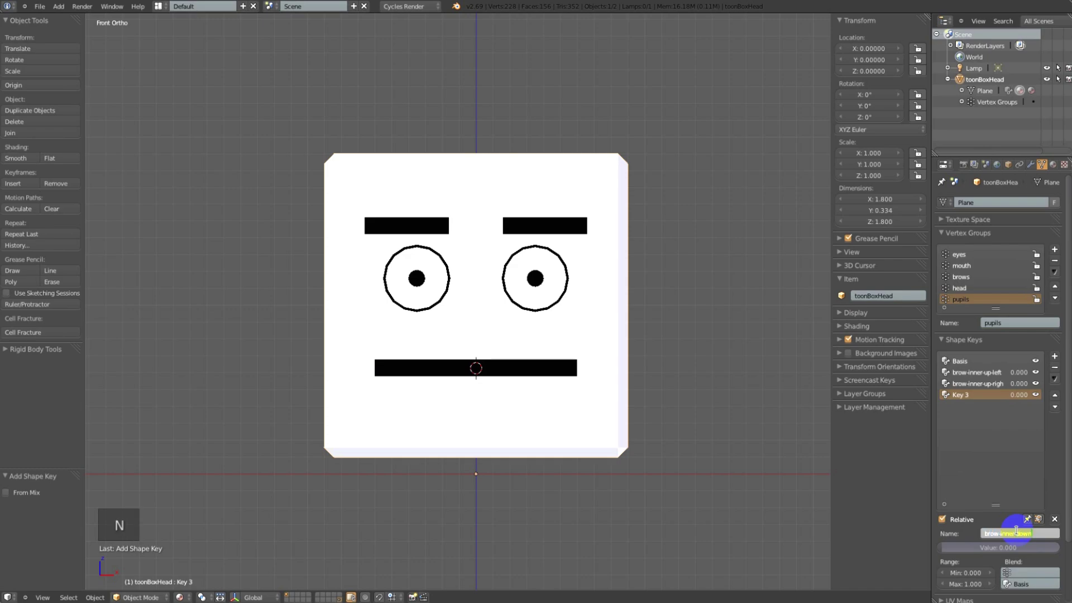
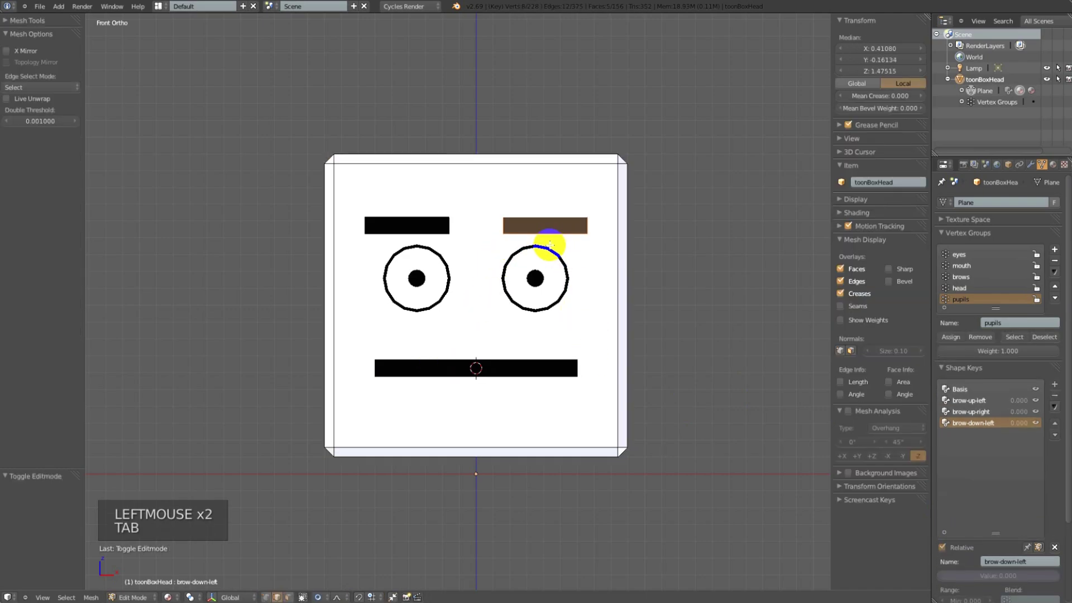
Rotate the brow so its inner end dips for brow-down-left, in solid shading
key("z")
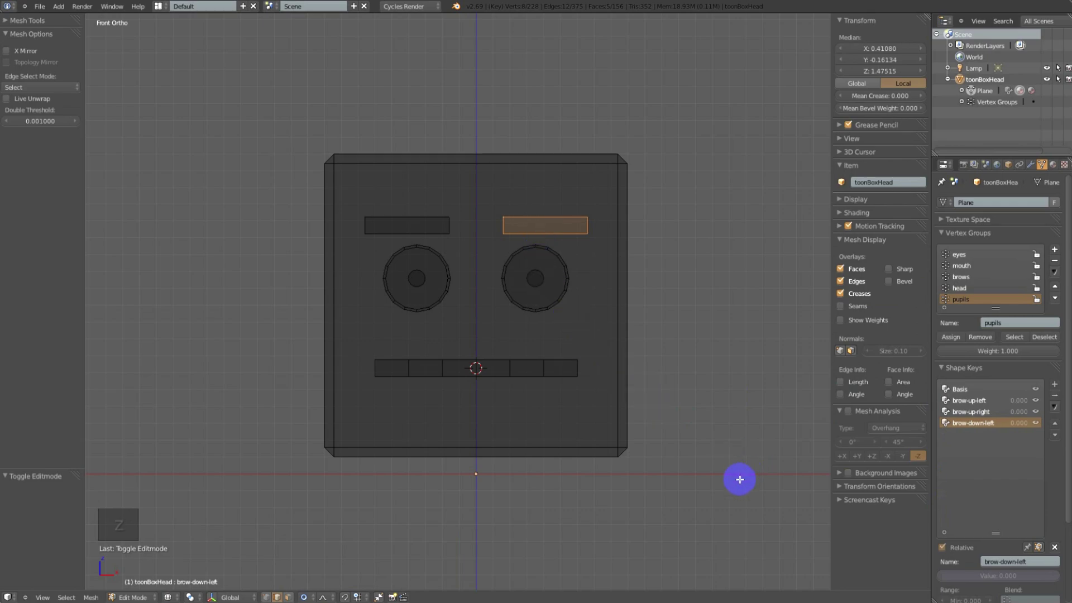
key("r")
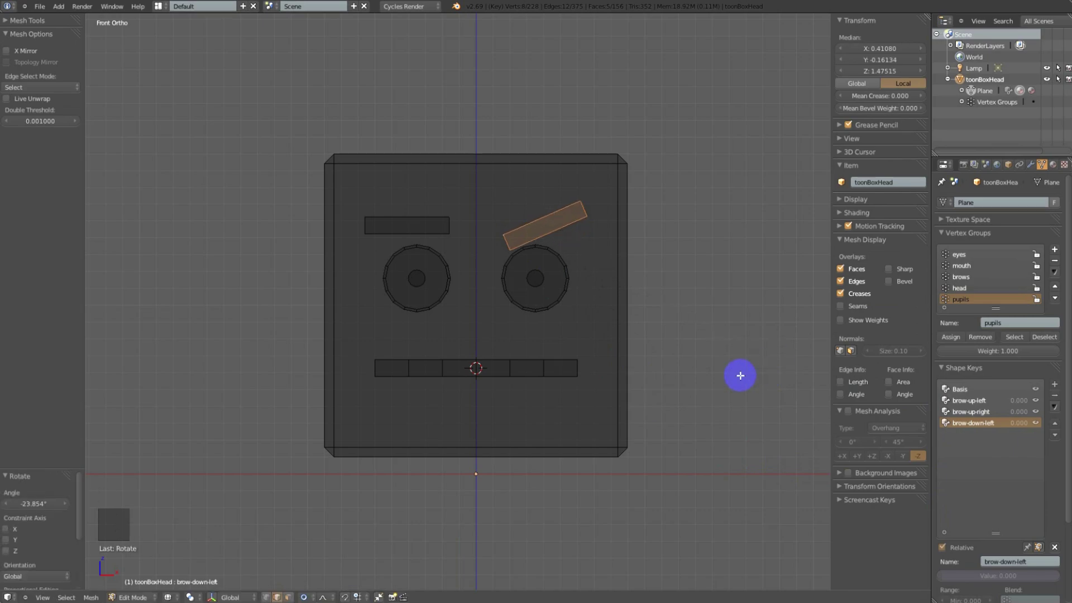
key("Tab")
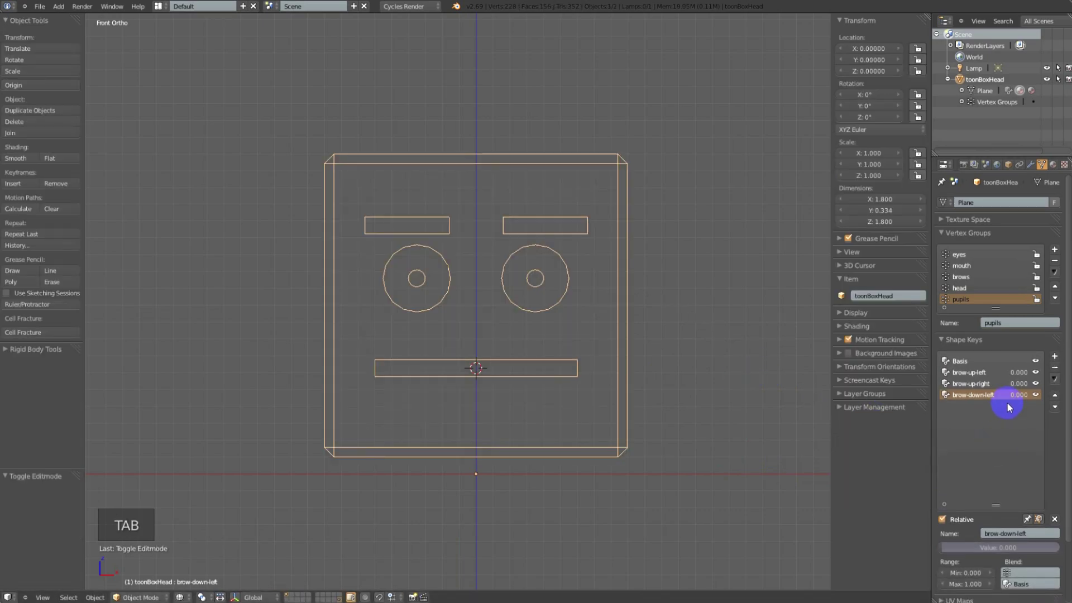
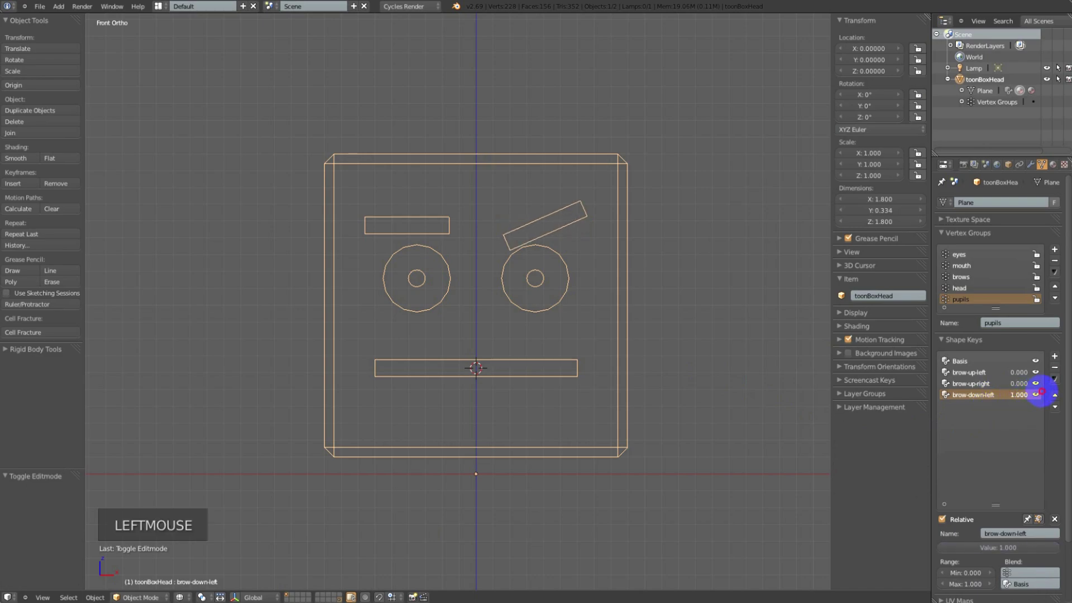
Create Key 4 from the current mix and mirror it onto the other brow
left_click(1053, 379)
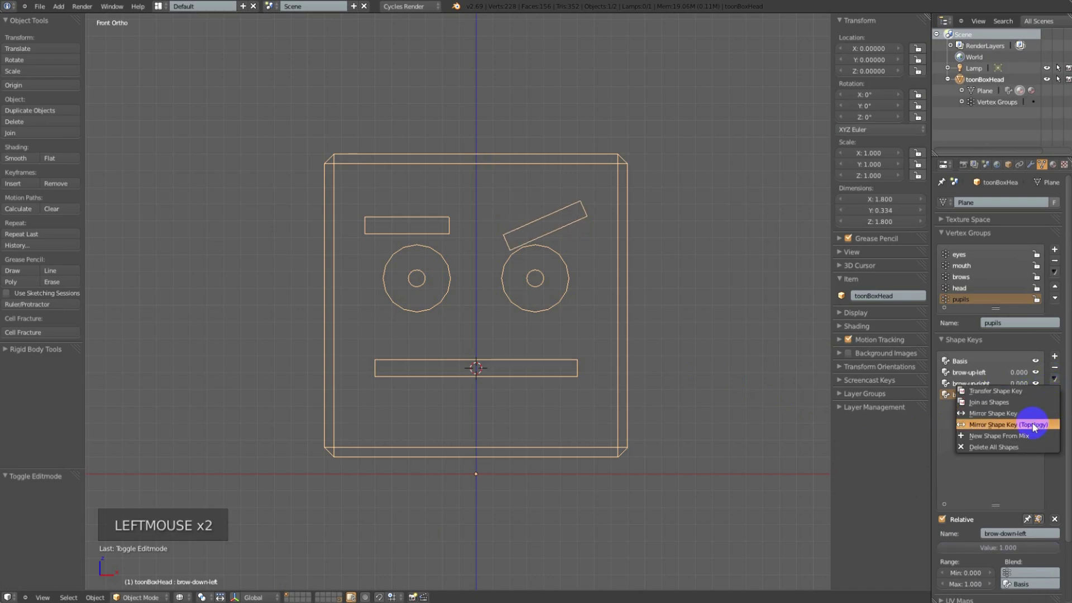
left_click(1002, 547)
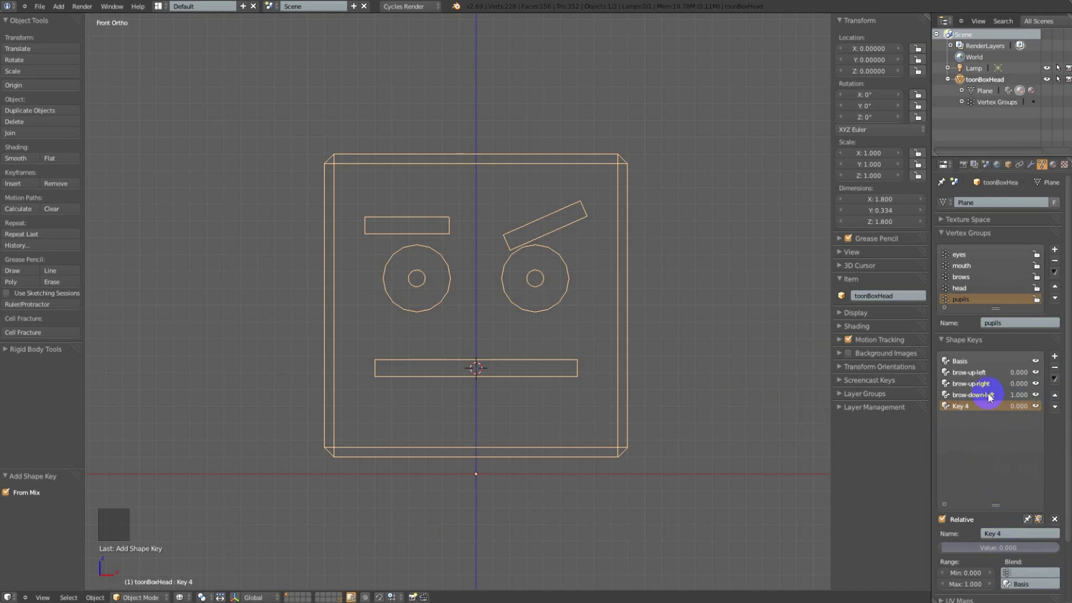
left_click(1055, 379)
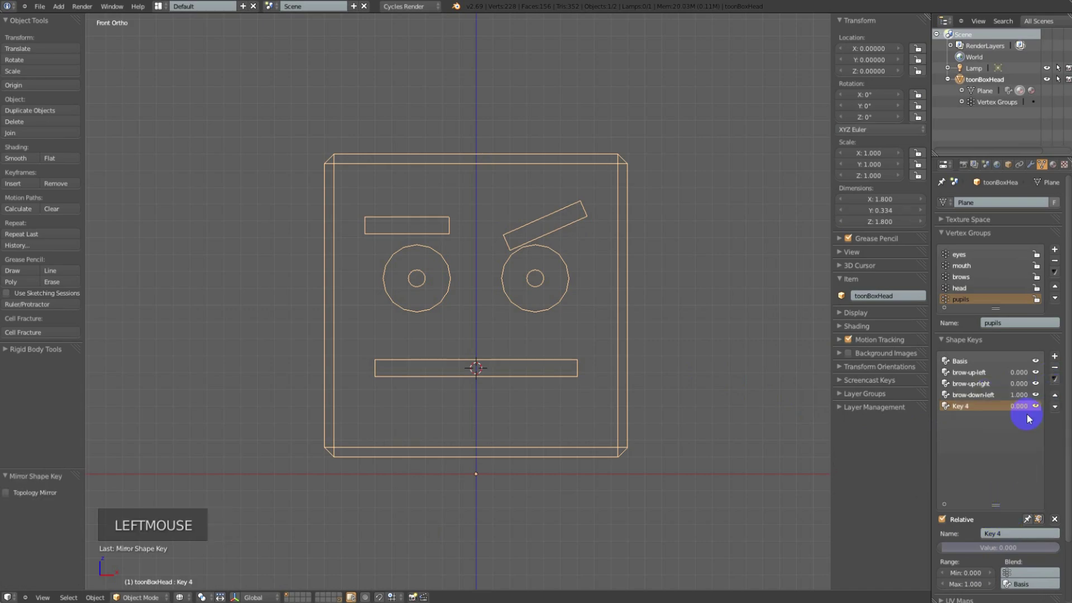
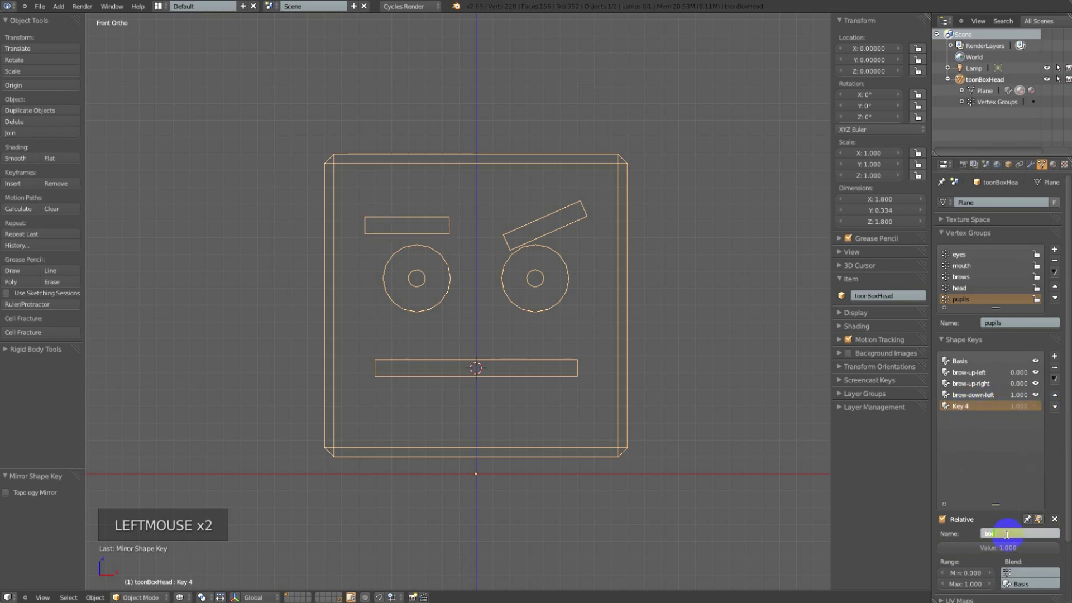
Clear Key 4's default name to rename it brow-down-right
key("BackSpace")
key("BackSpace")
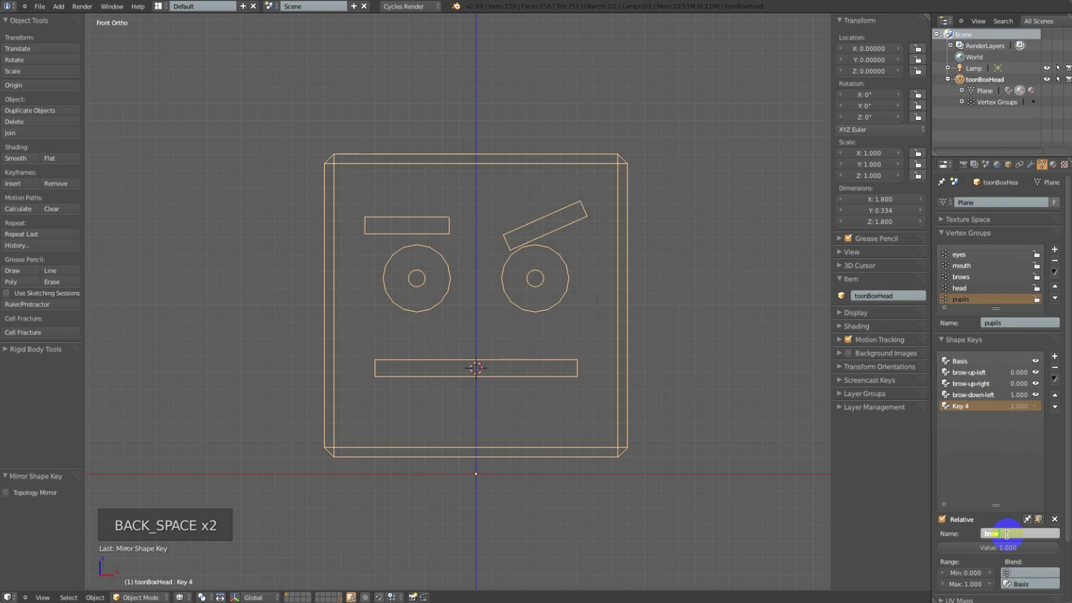
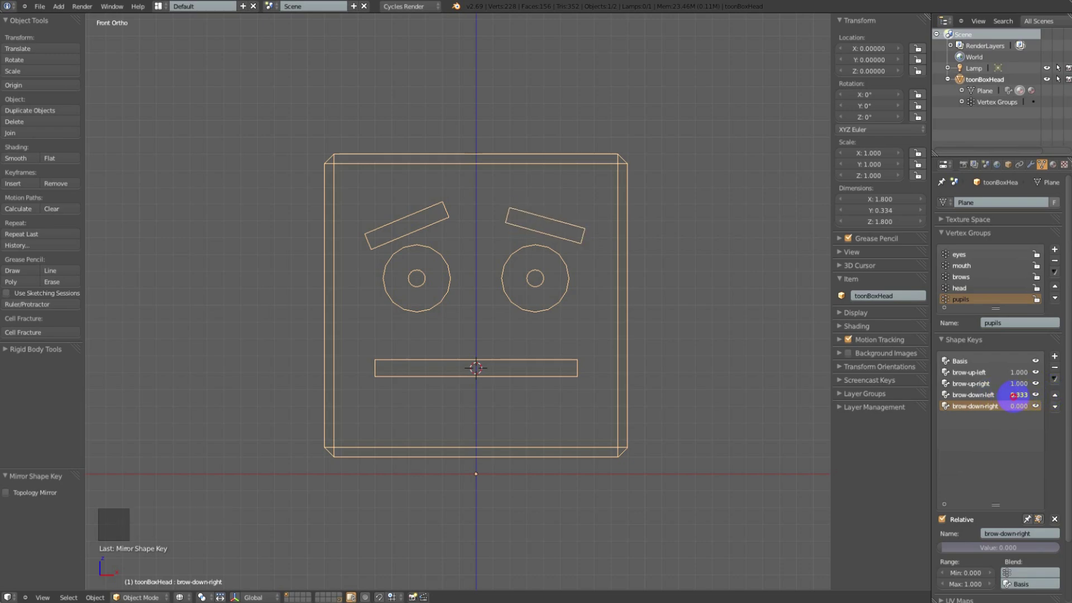
Test brow-down-right and brow-down-left at full strength, then reset the brow keys to 0
left_click(1058, 370)
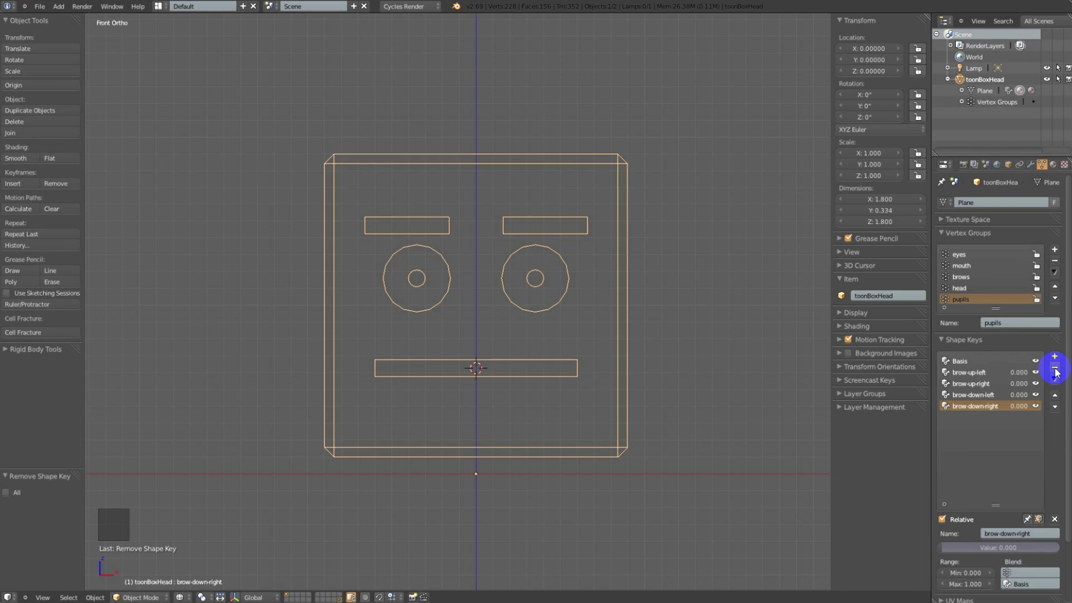
left_click(1016, 409)
left_click(1013, 386)
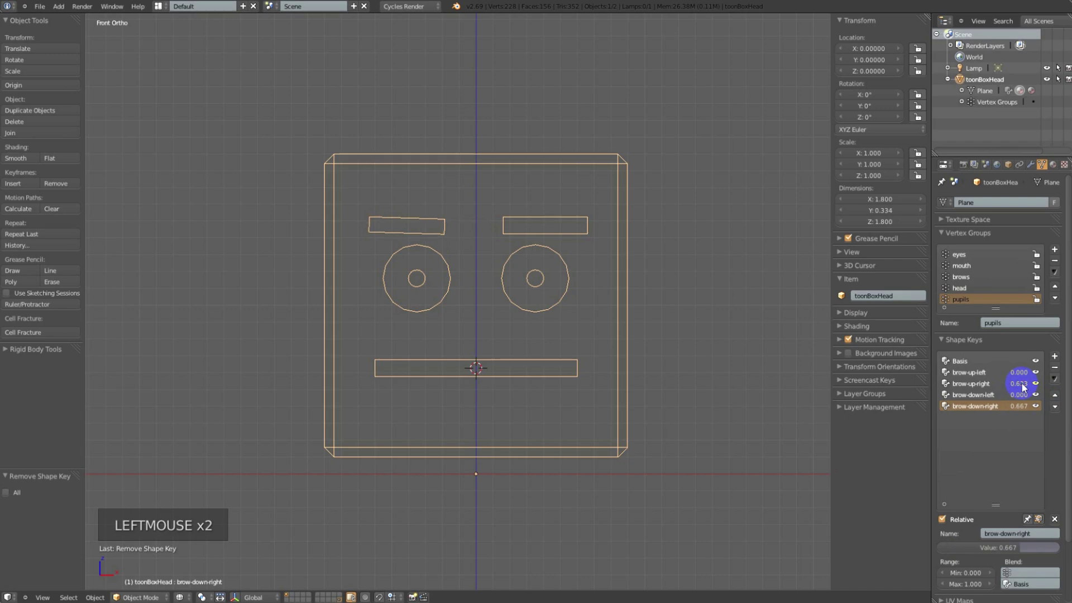
left_click(1018, 406)
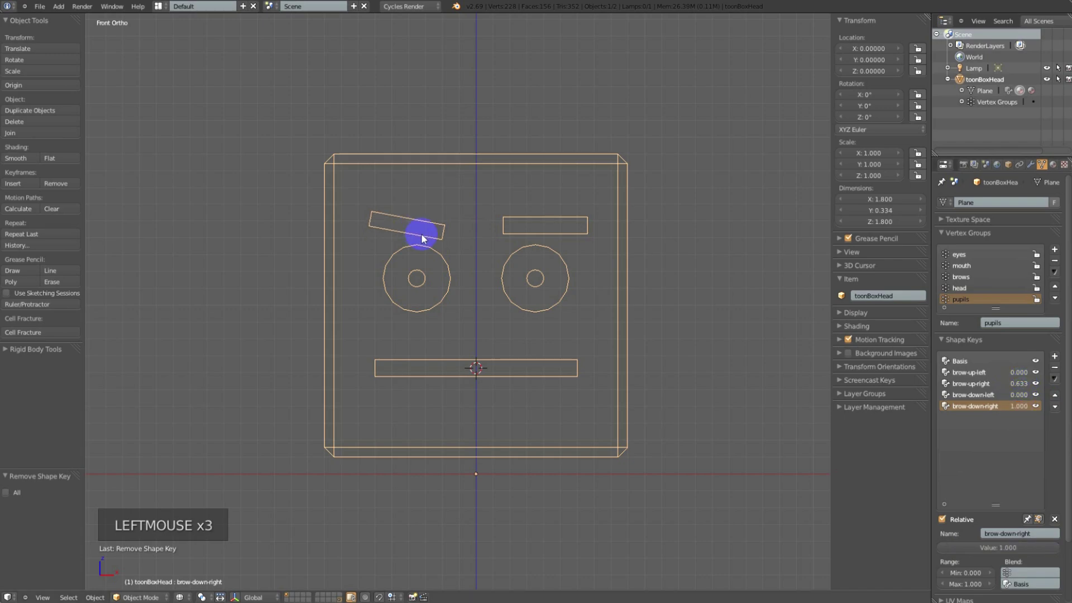
left_click(1022, 386)
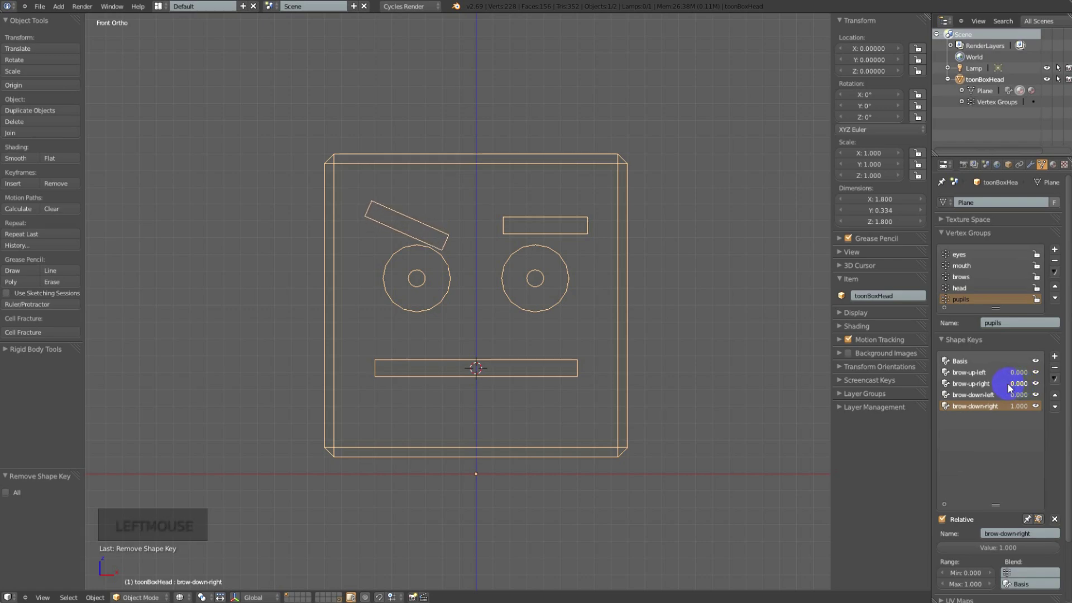
left_click(1014, 410)
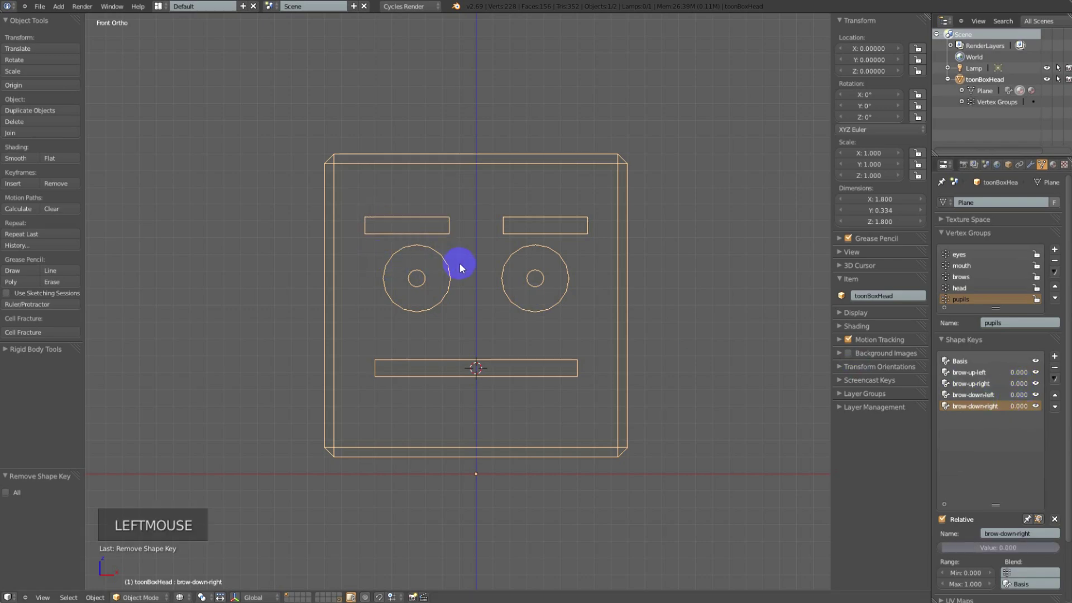
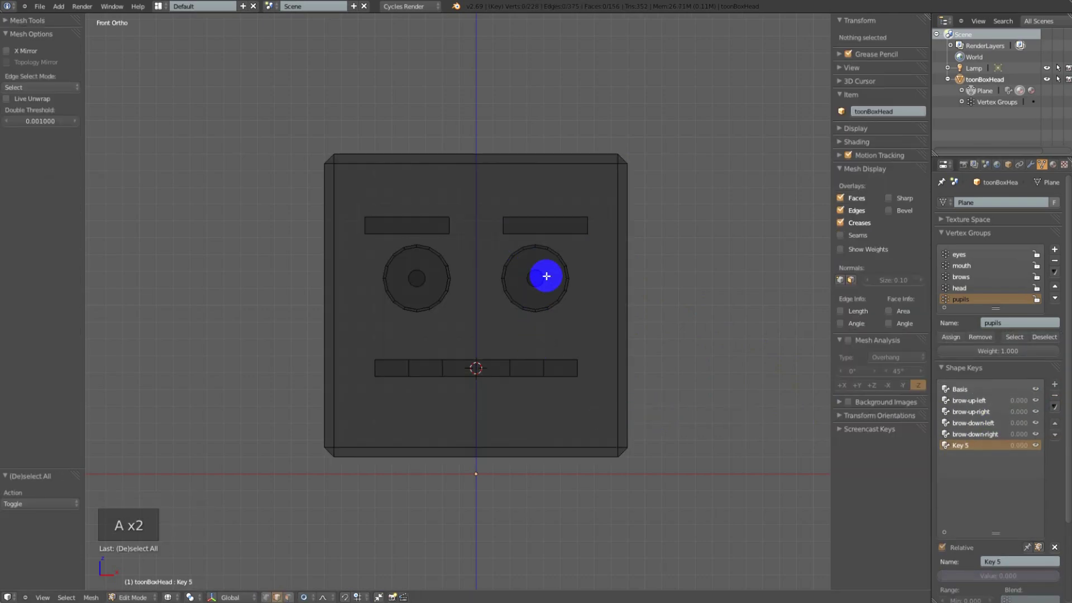
With X Mirror on, select the mouth bar's outer end segments
key("l")
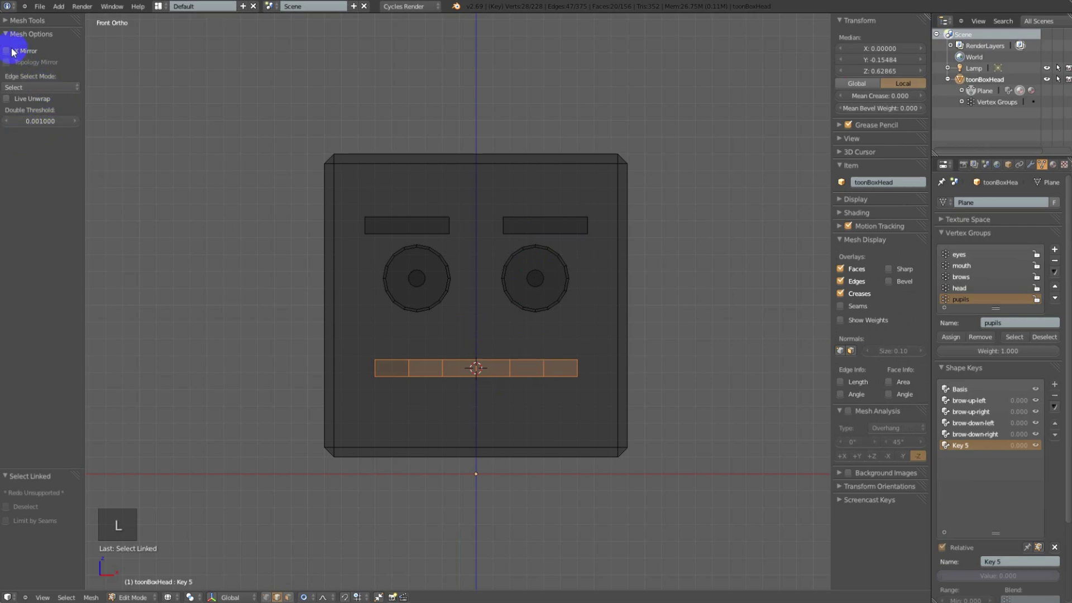
left_click(10, 50)
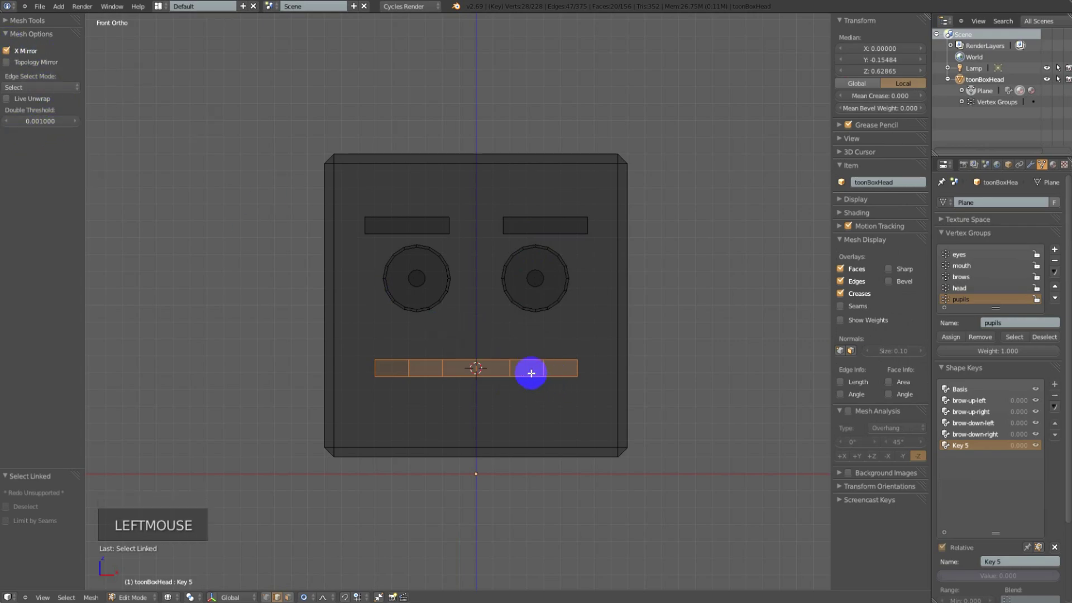
left_click(575, 372)
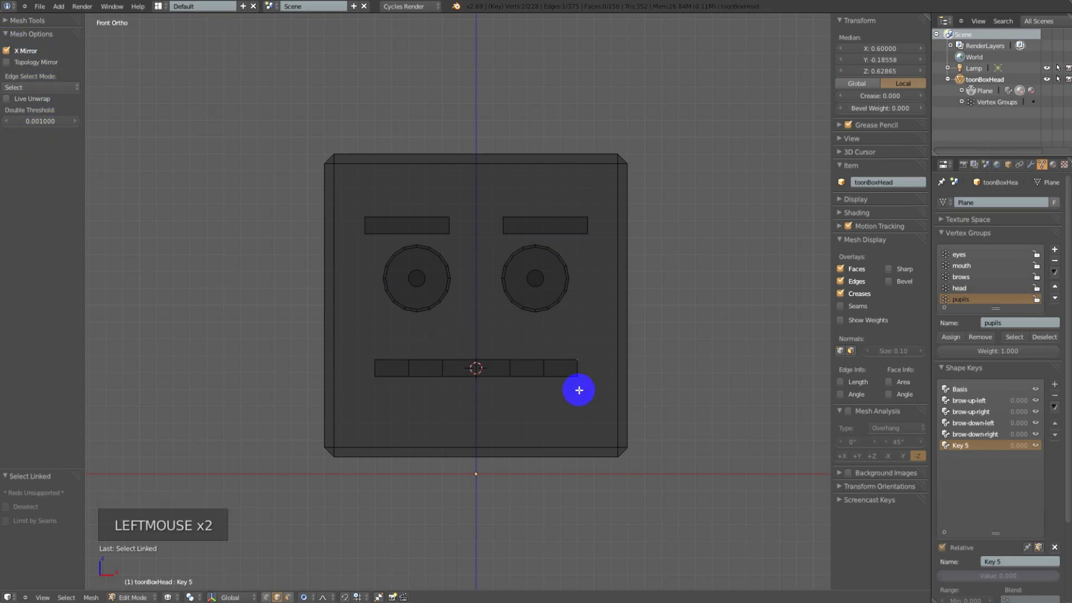
key("b")
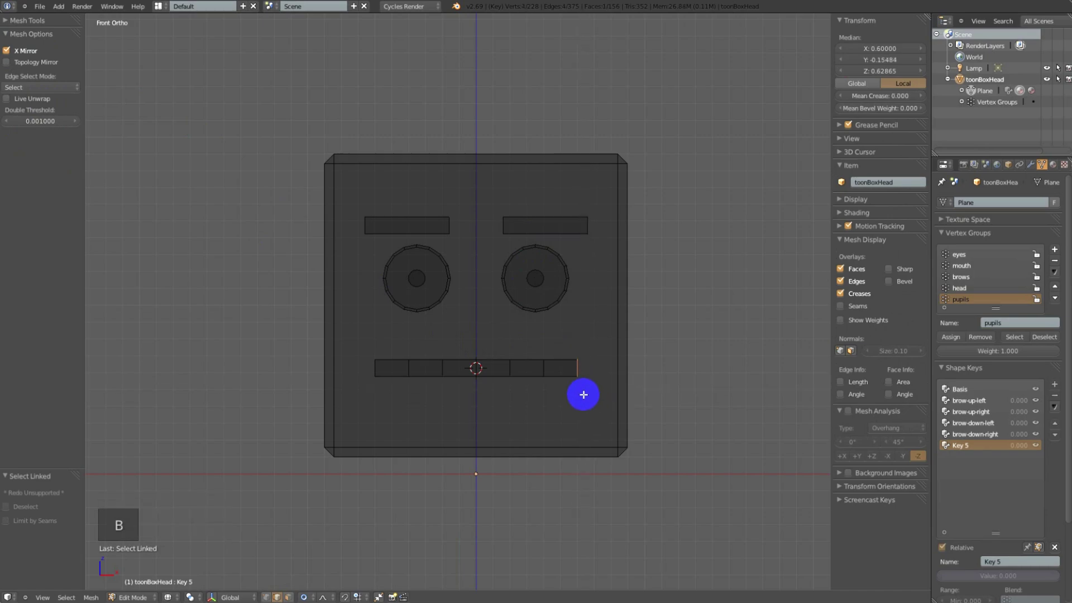
key("r")
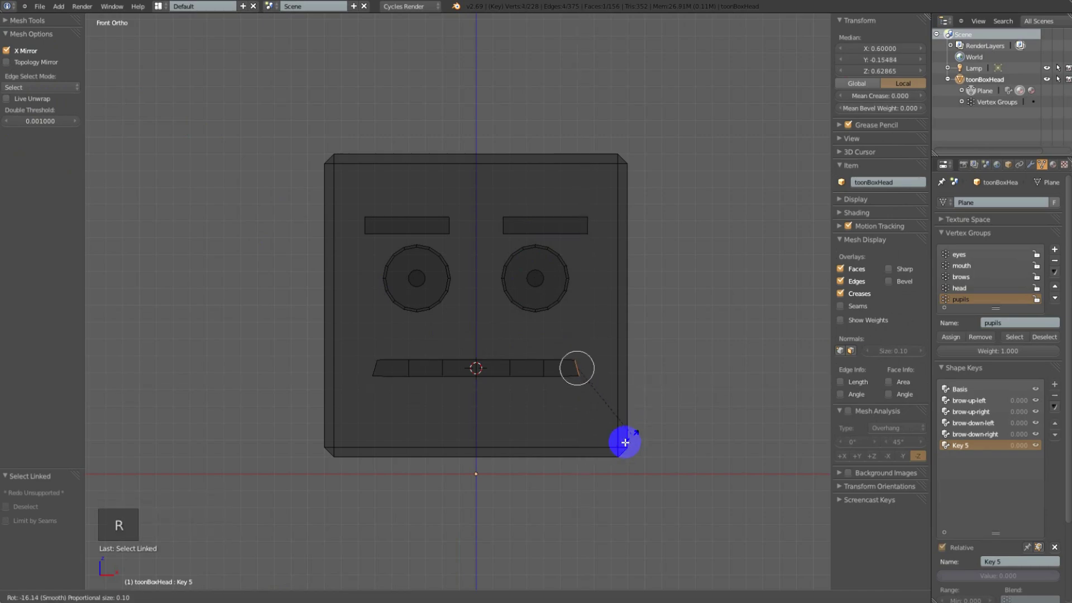
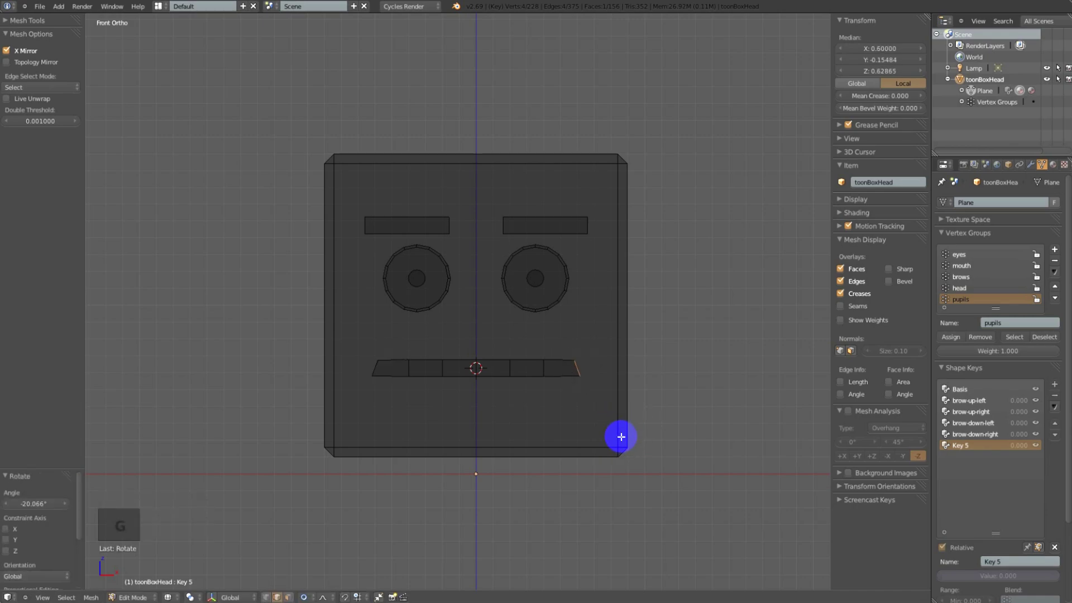
key("ctrl+z")
key("ctrl+KP_Add")
key("ctrl+KP_Add")
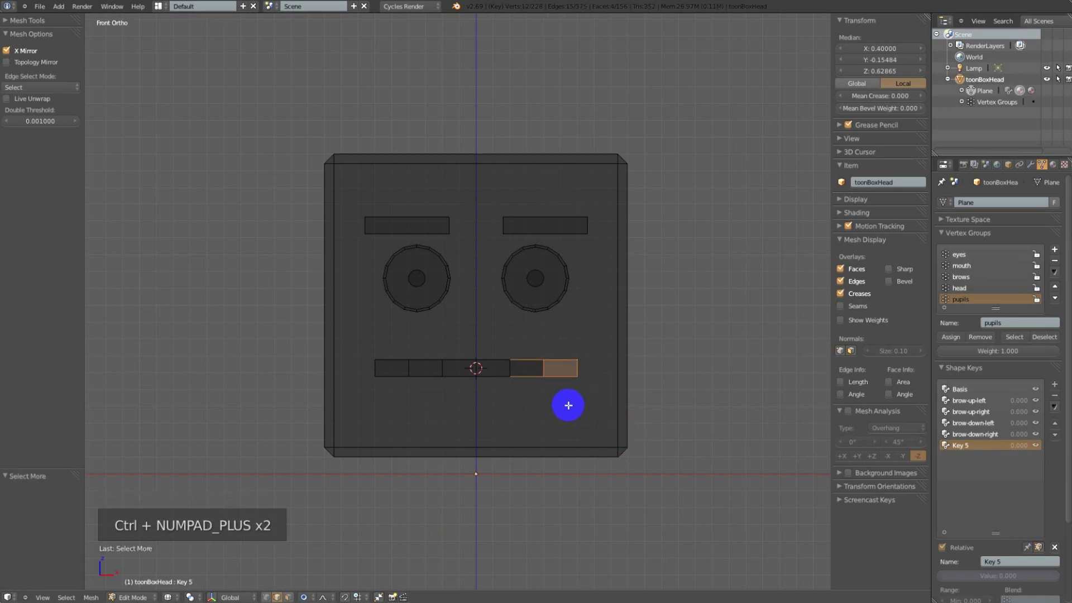
key("b")
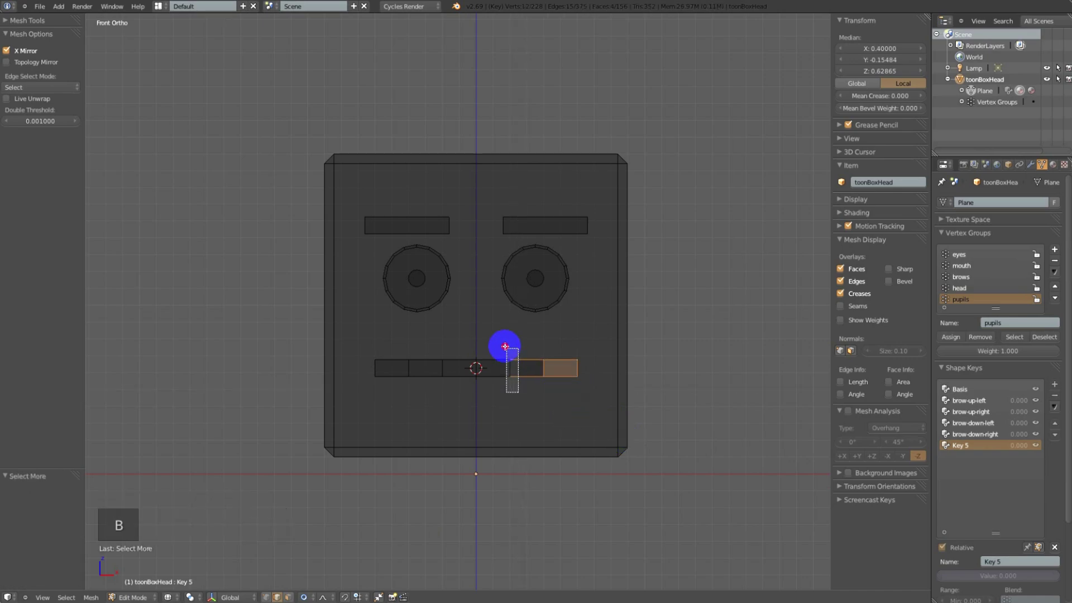
Rotate and shift the outer segments and corner edge upward into a curved smile
key("r")
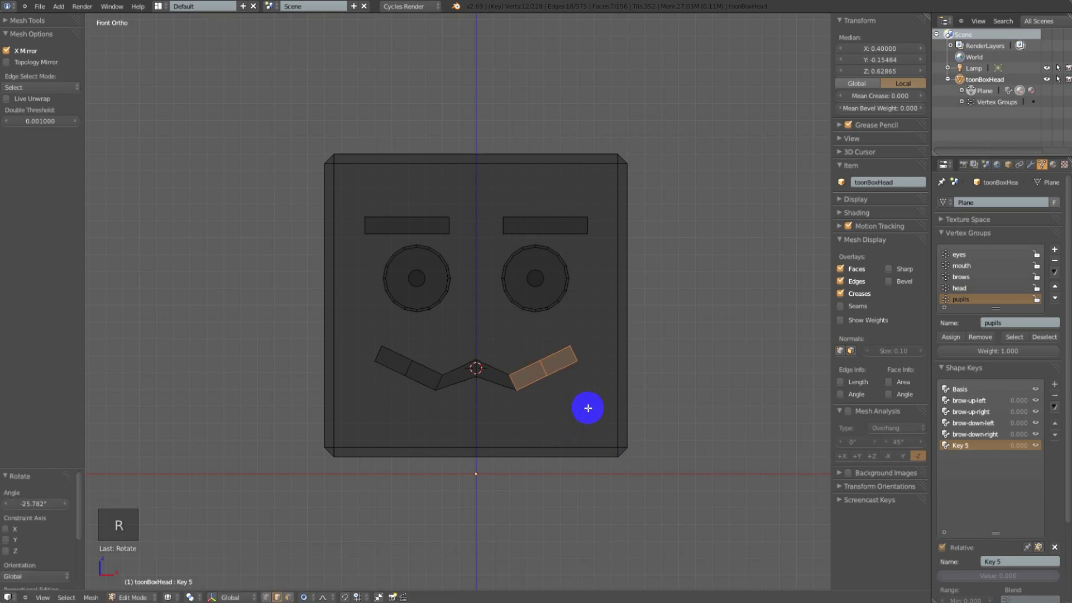
key("g")
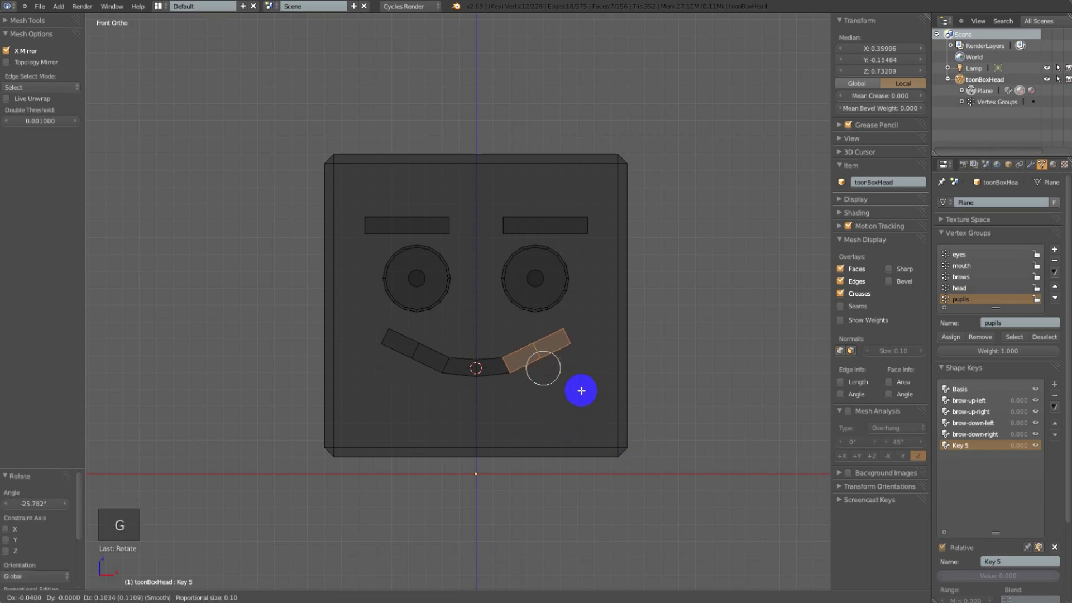
left_click(579, 388)
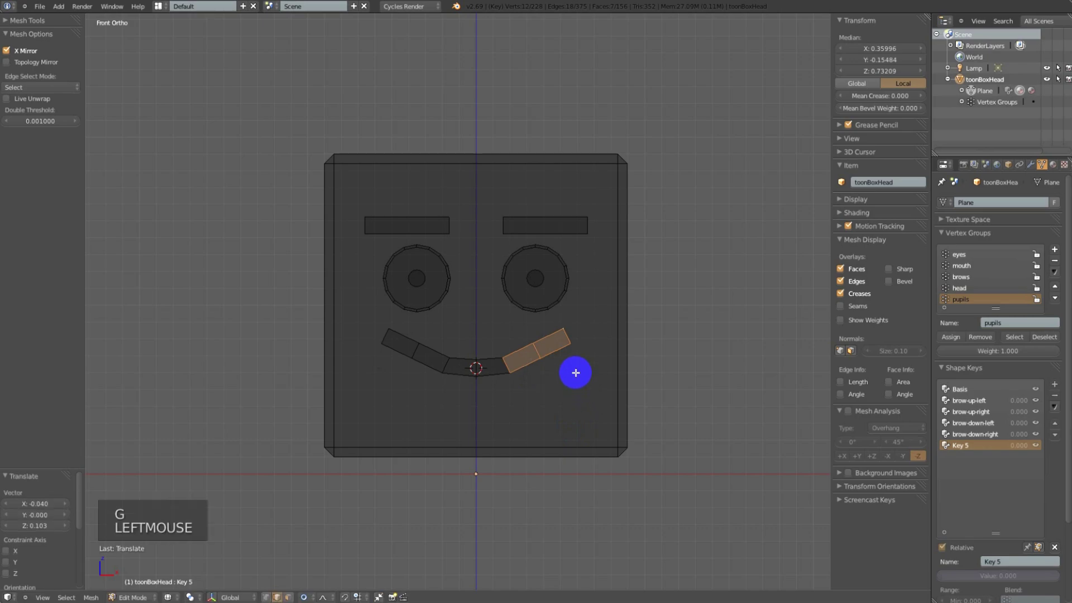
key("ctrl+KP_Subtract")
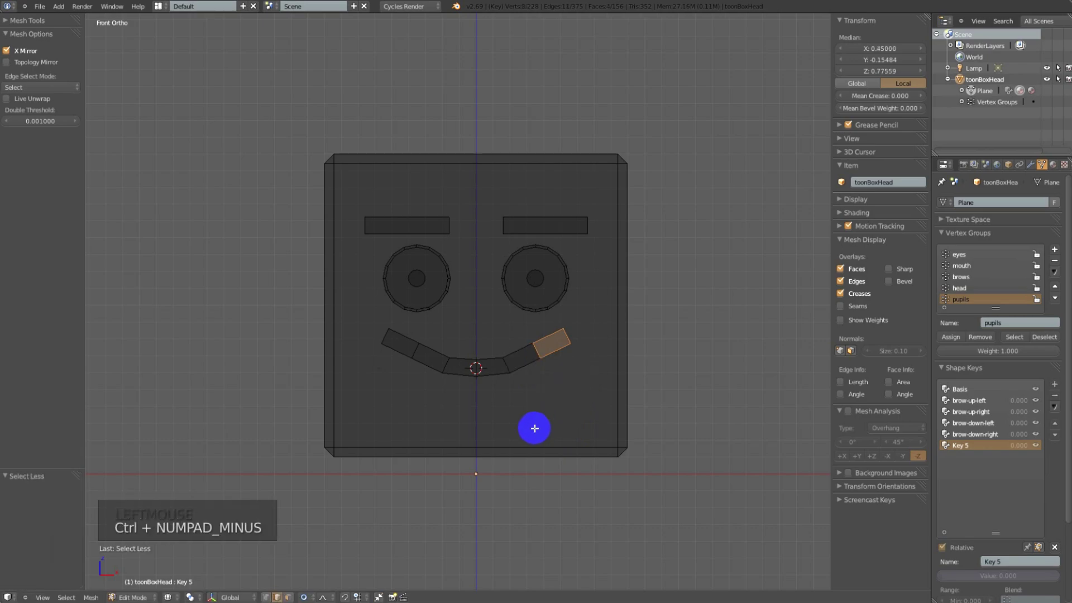
key("r")
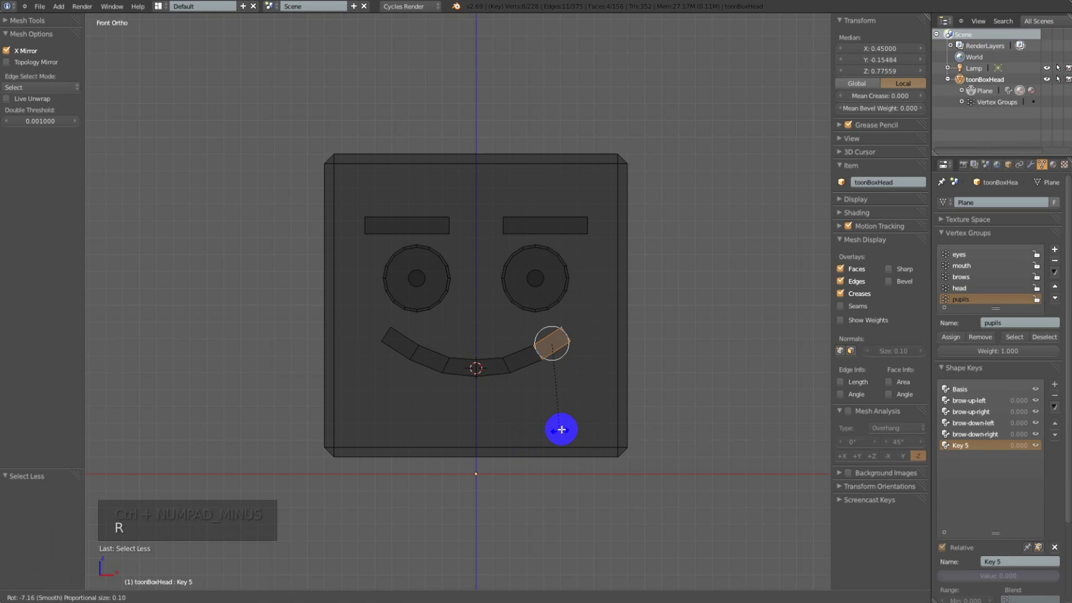
key("g")
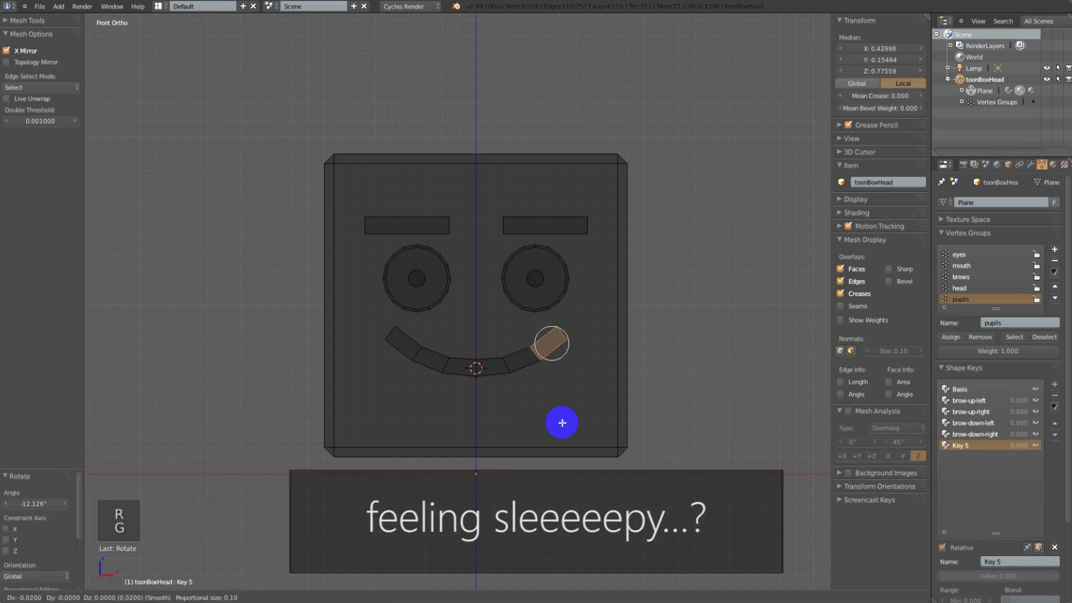
left_click(557, 420)
key("ctrl+KP_Subtract")
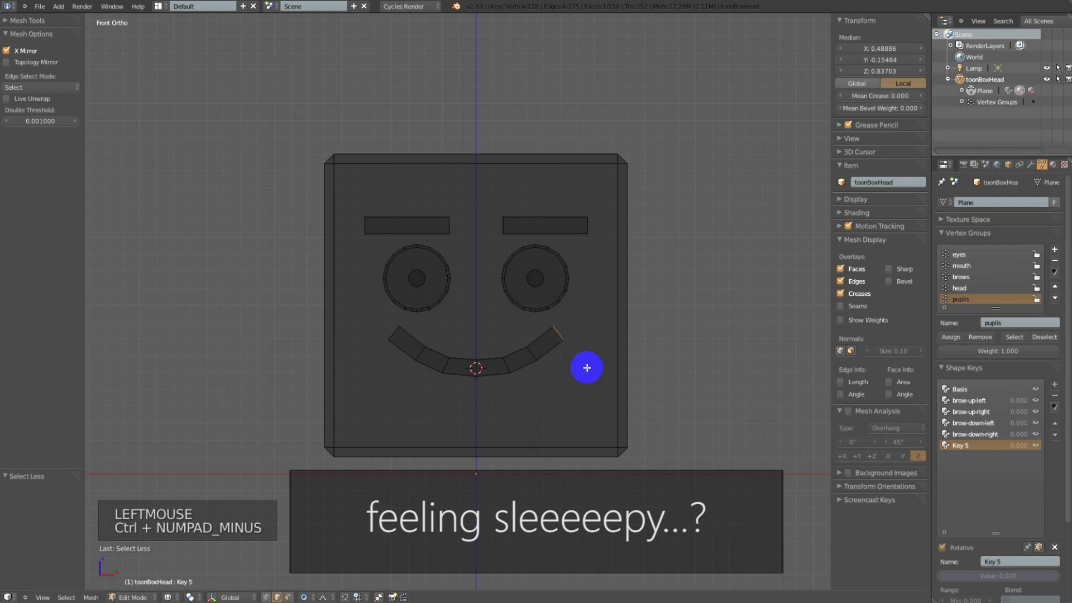
key("r")
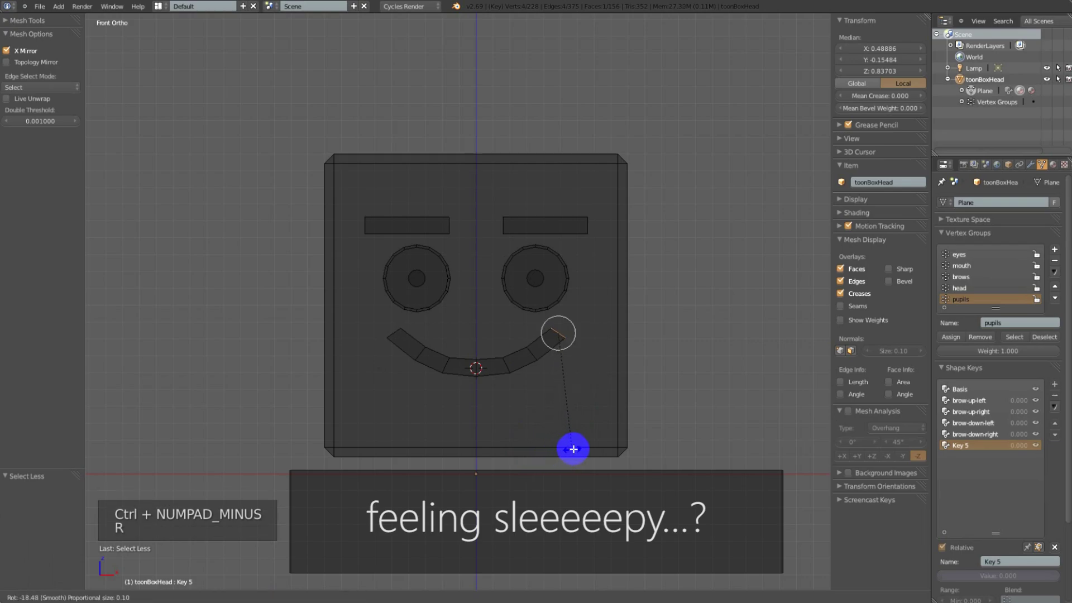
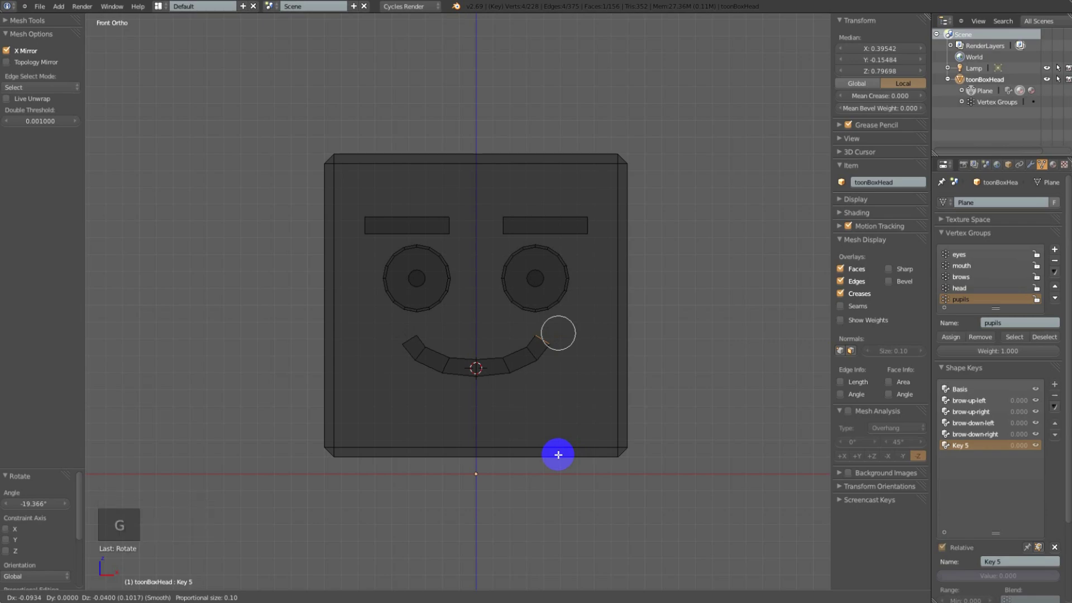
left_click(554, 453)
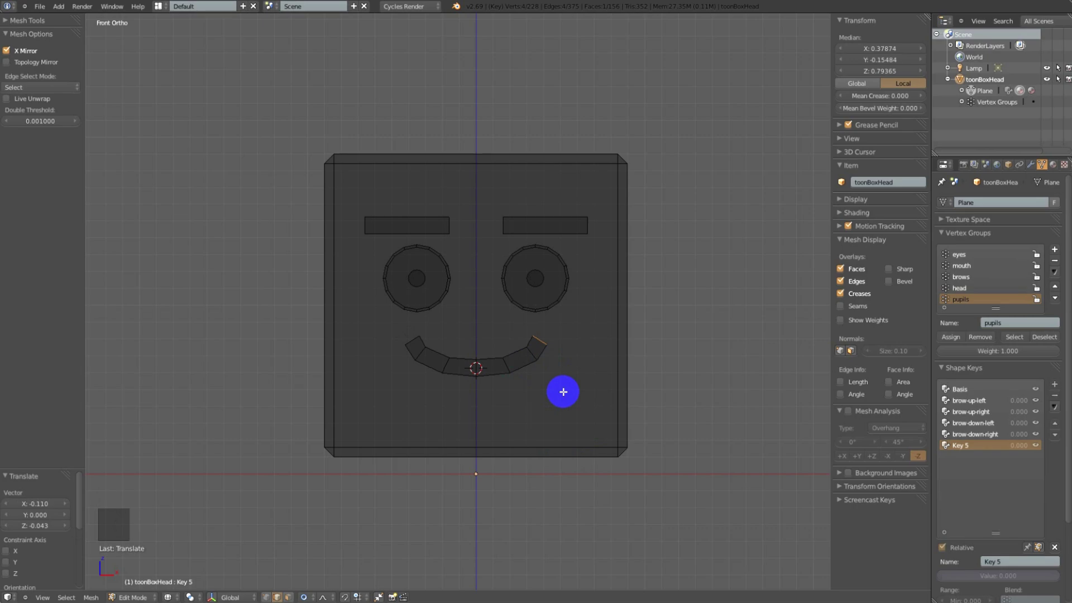
Back in Object Mode, set Key 5 to 1 with brow-up-left partly raised
key("Tab")
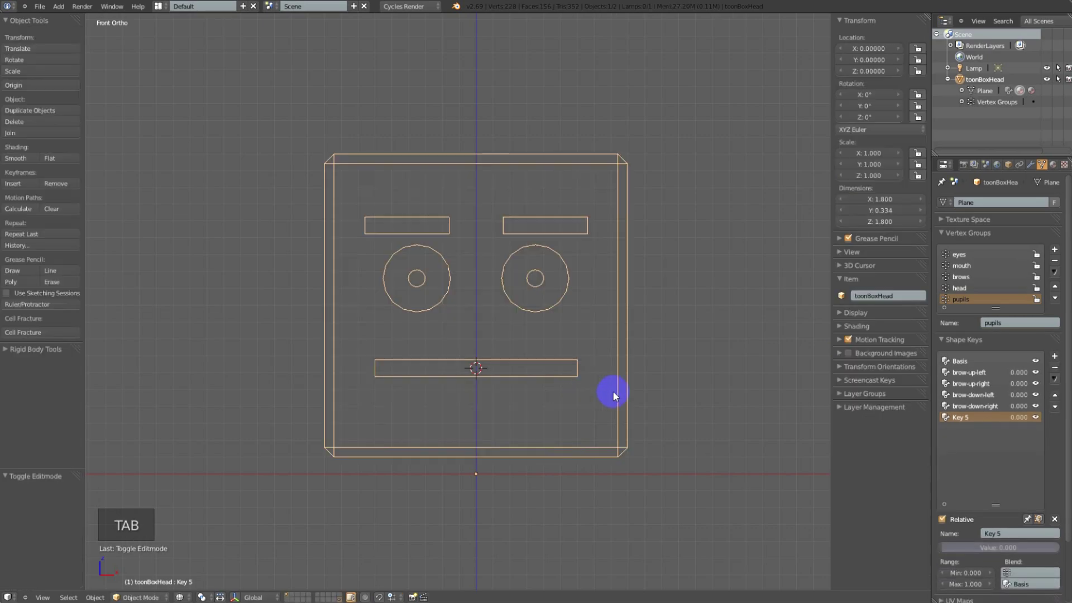
left_click(1019, 420)
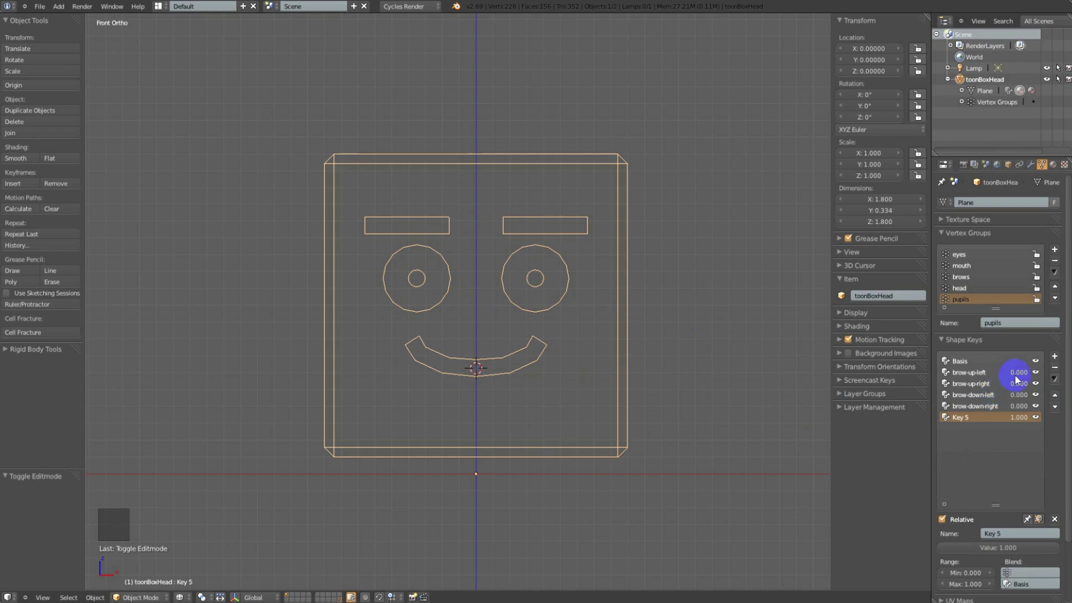
left_click(1019, 377)
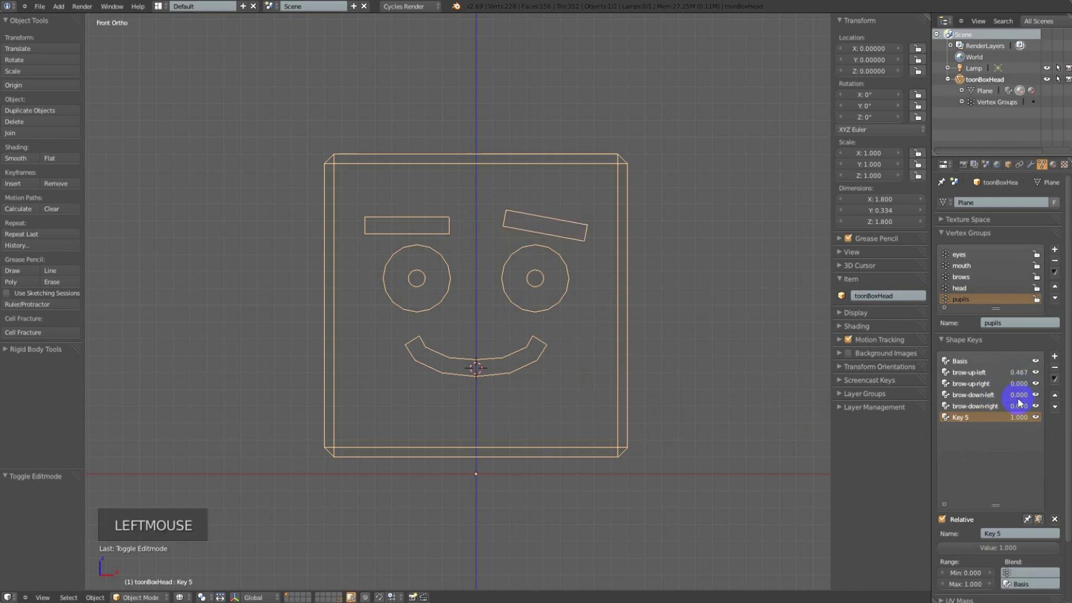
left_click(1021, 399)
Raise brow-up-right alongside the curved mouth and rename Key 5 to 'smile'
left_click(1023, 397)
left_click(1022, 387)
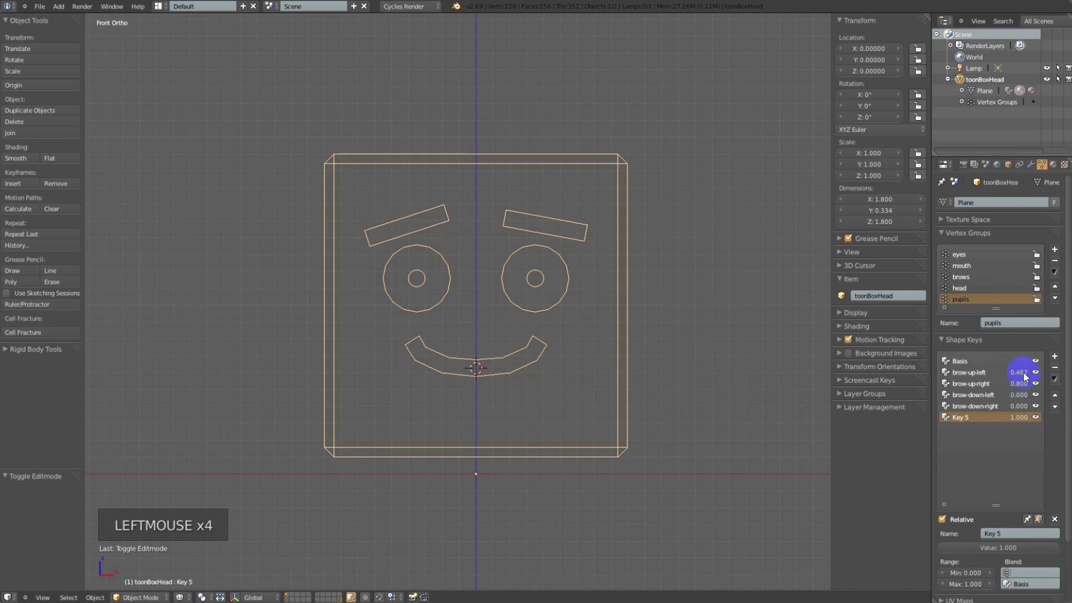
left_click(1022, 374)
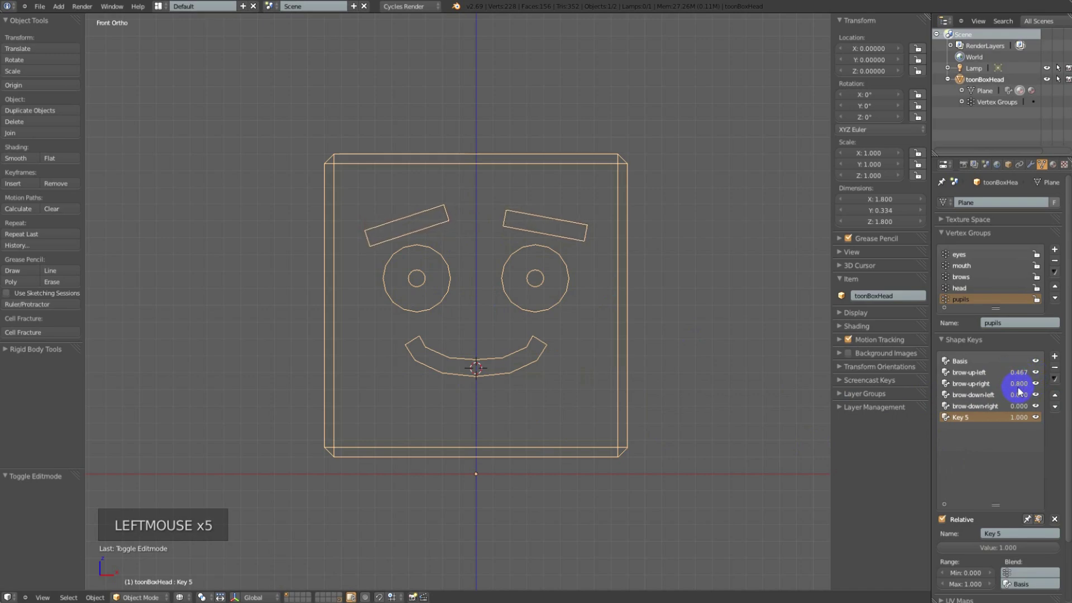
left_click(1021, 387)
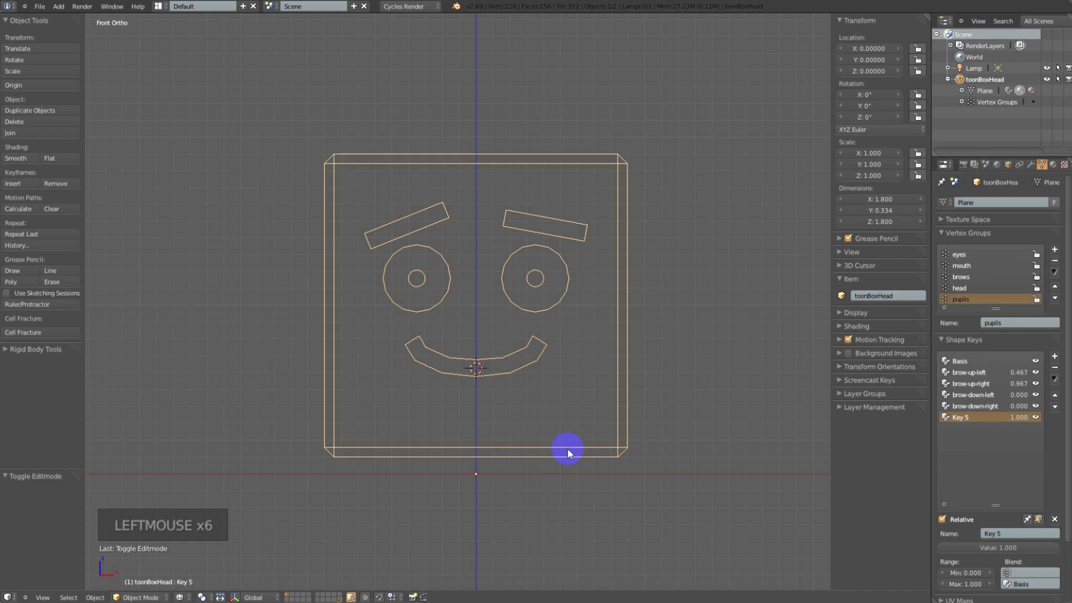
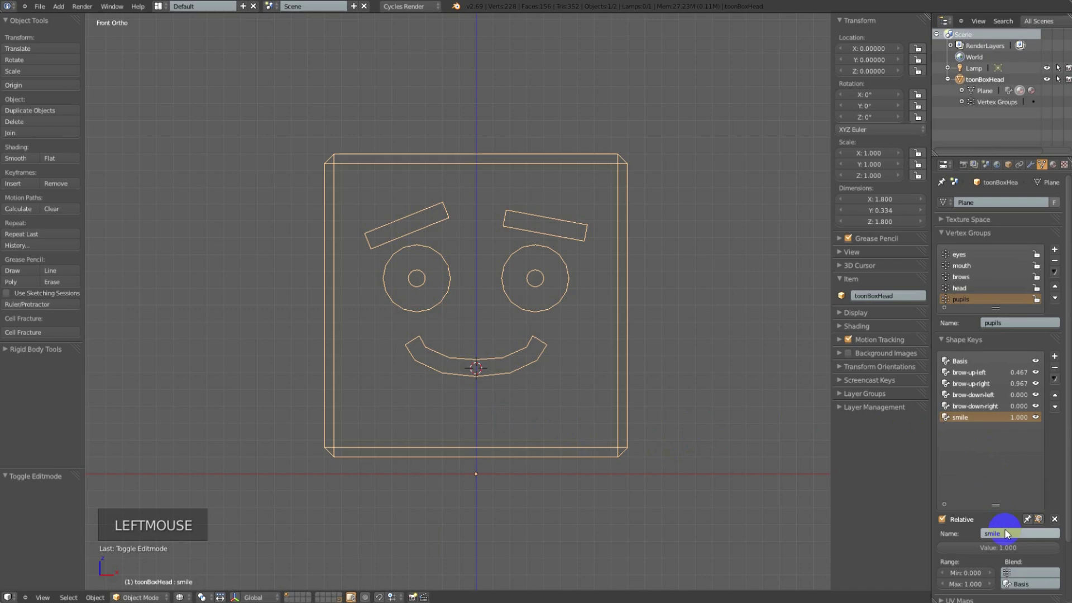
key("Tab")
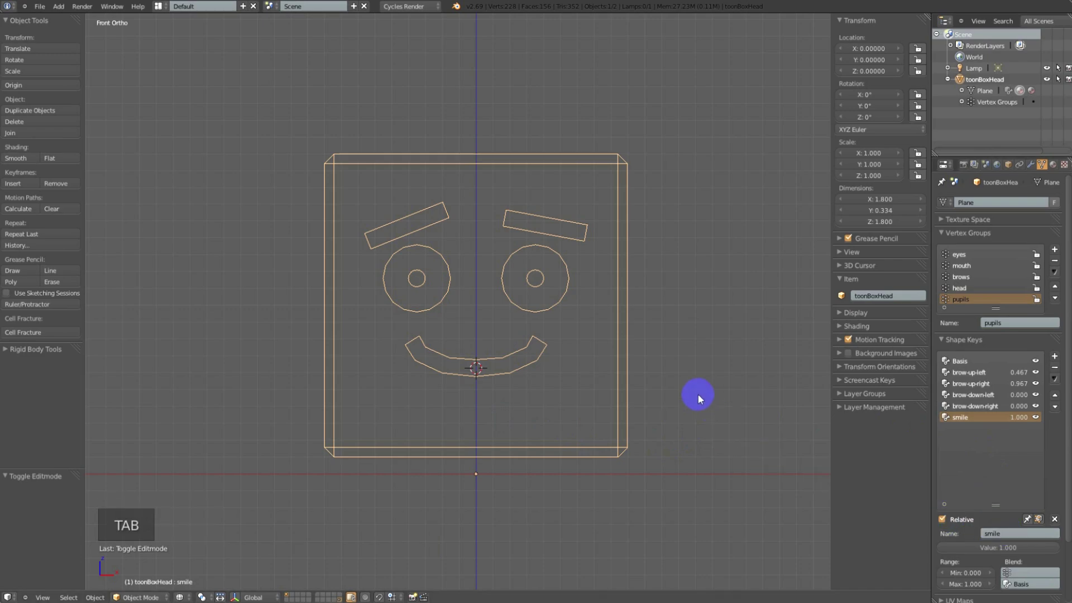
Toggle mesh editing to check the smile key at 1.0 and peek at the shape key specials
key("Tab")
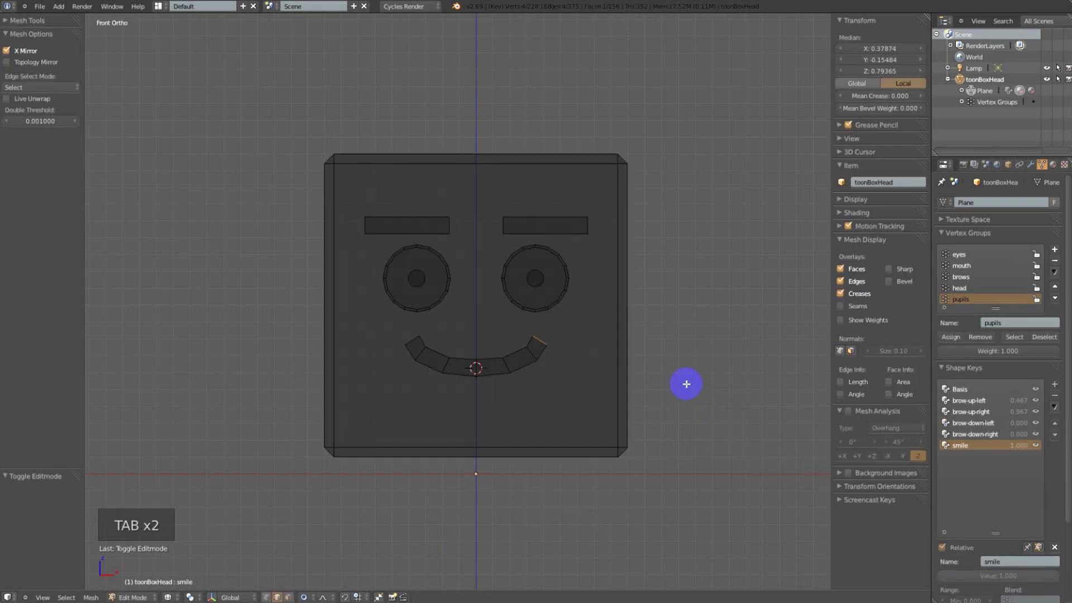
key("Tab")
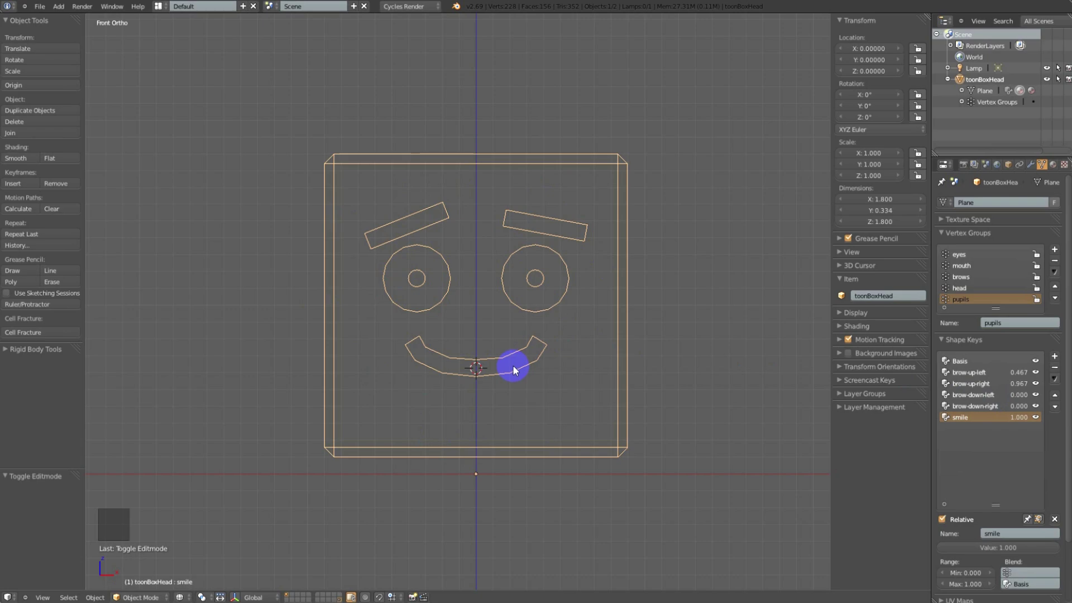
left_click(1056, 380)
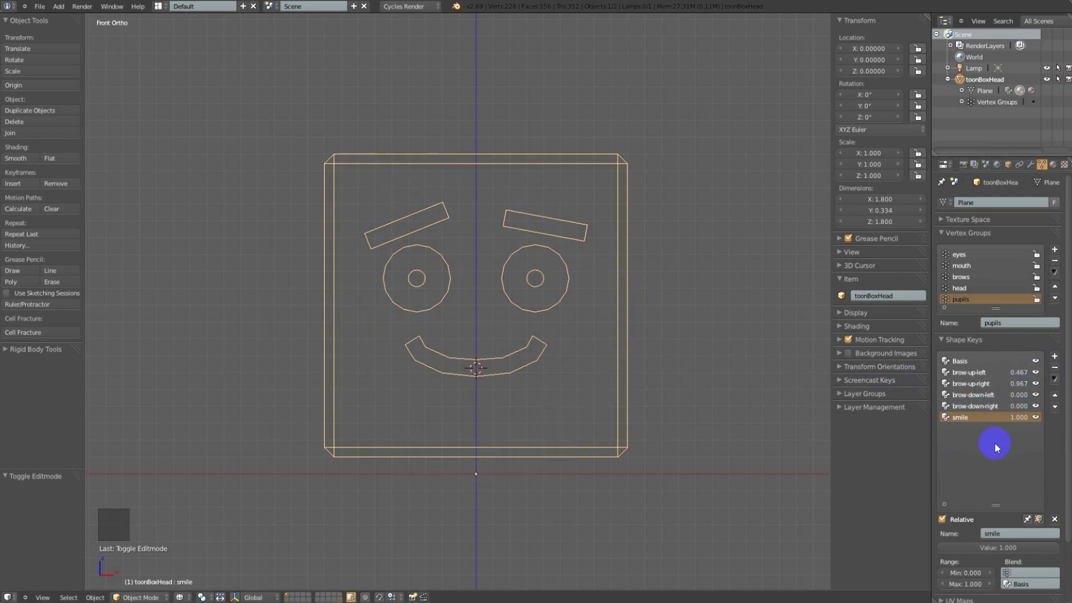
Add a new shape key for the frown and clear every key value to zero
left_click(1057, 356)
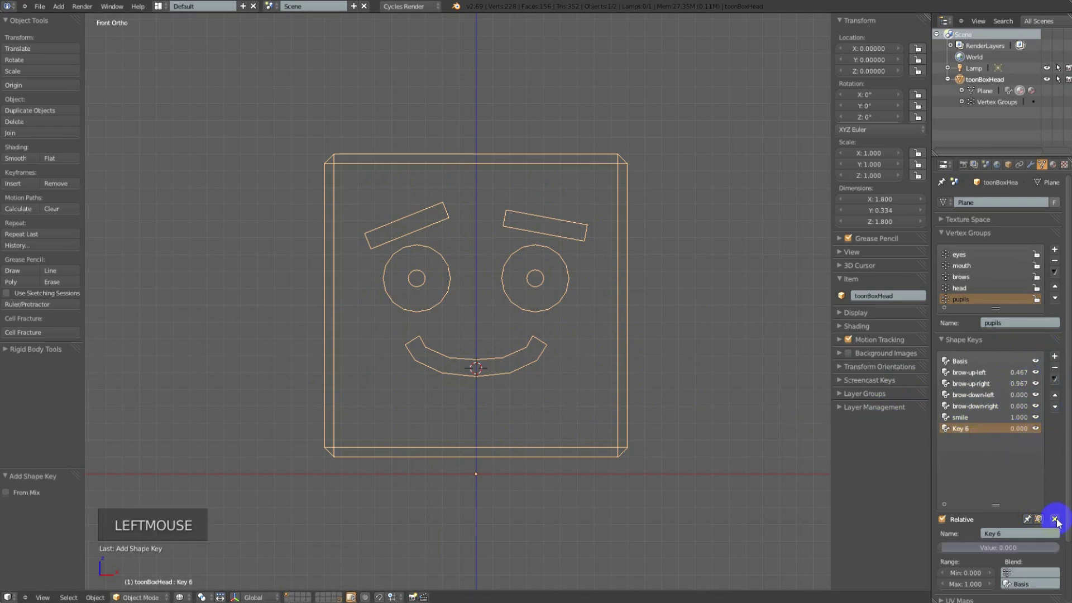
left_click(1059, 521)
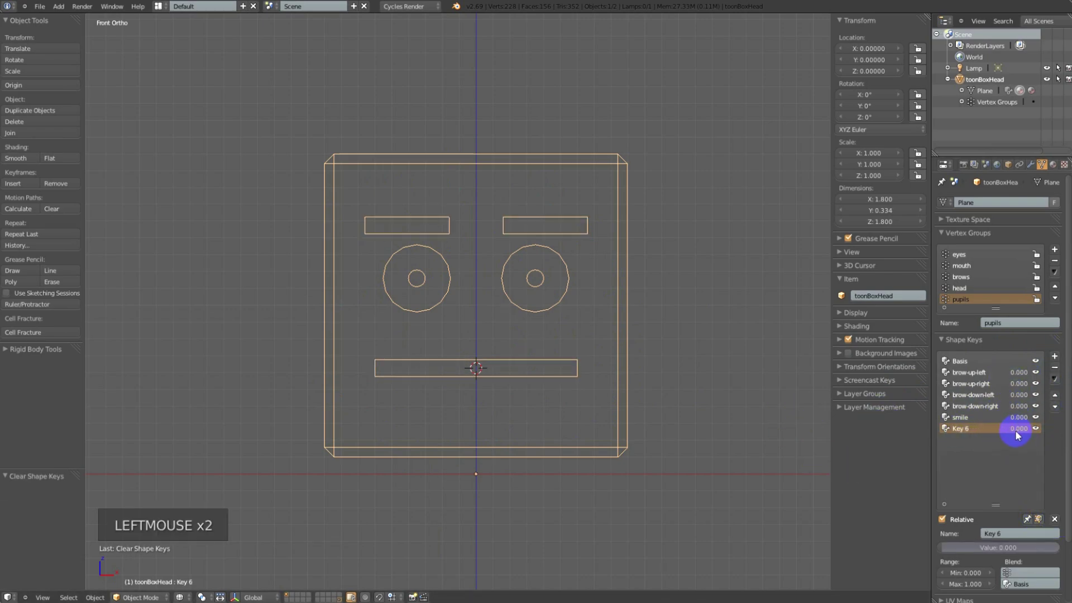
left_click(1014, 429)
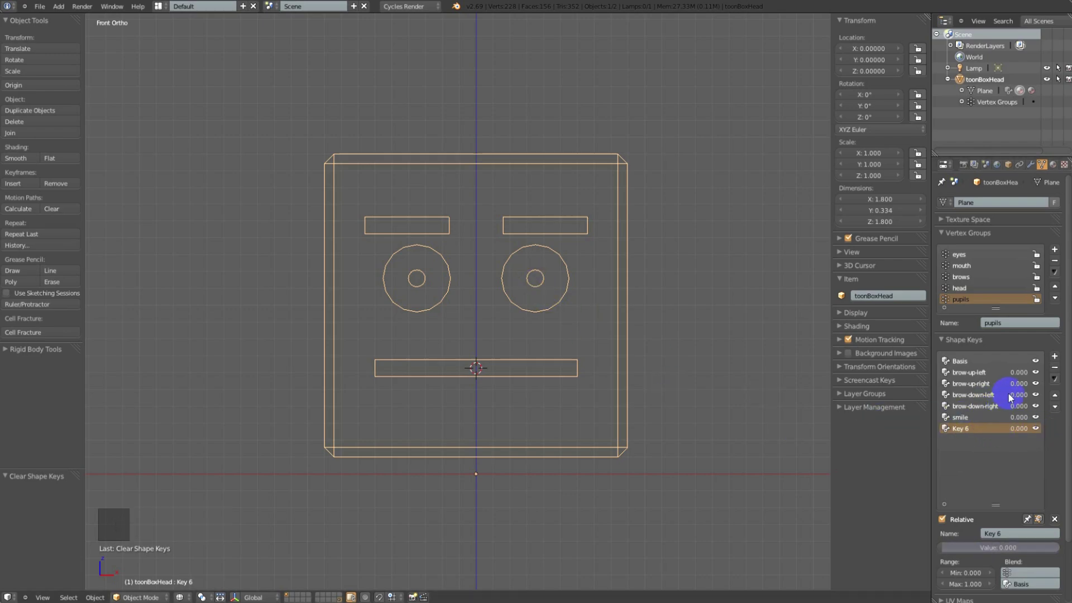
Mix raised brows with the full smile and capture it as a happyface key via New Shape From Mix
left_click(1021, 370)
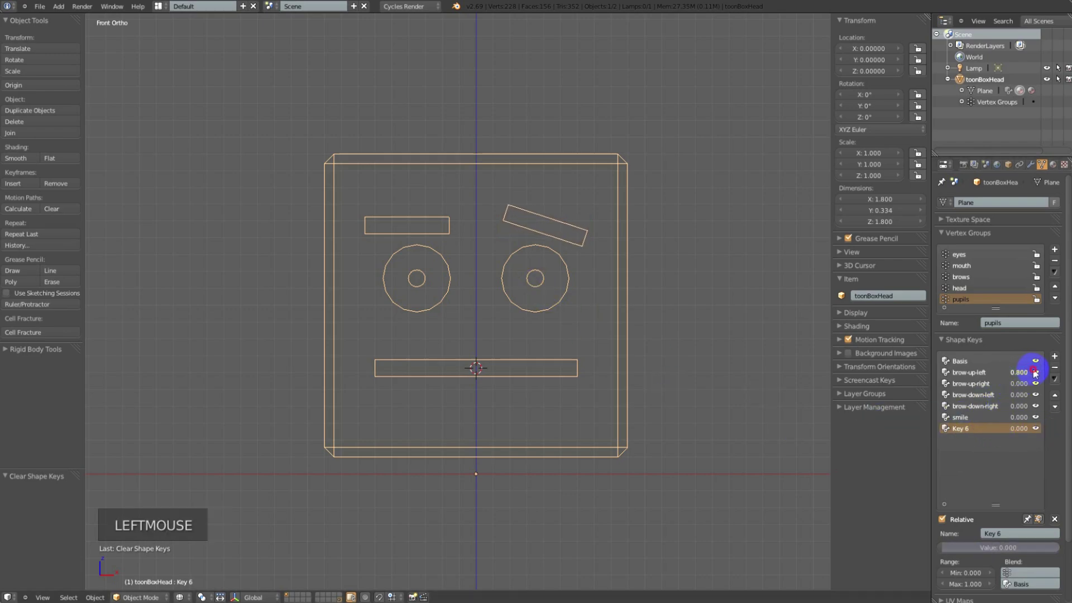
left_click(1021, 385)
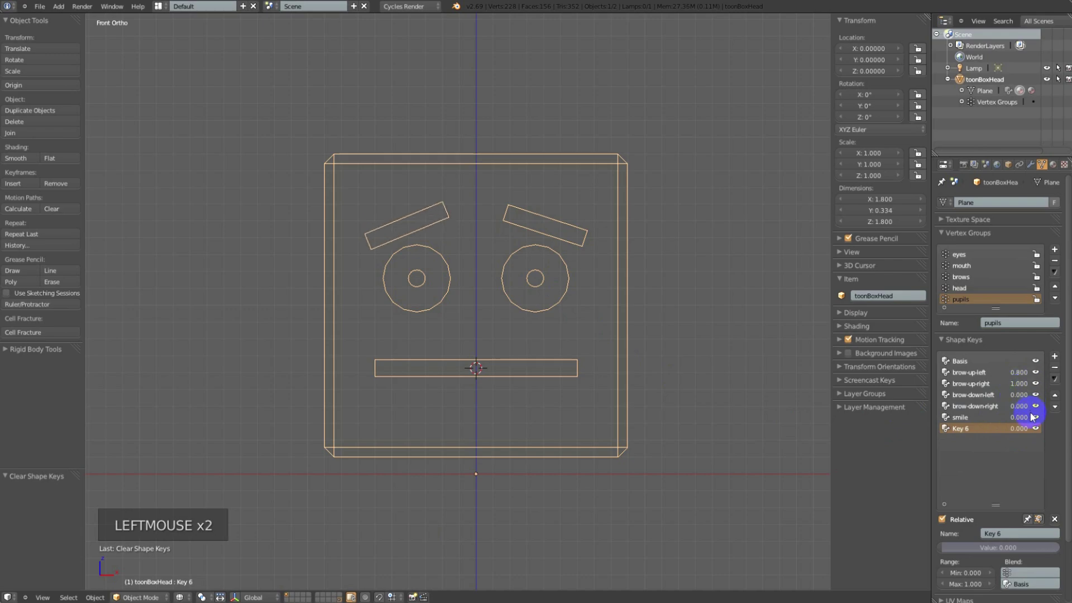
left_click(1022, 417)
left_click(1058, 378)
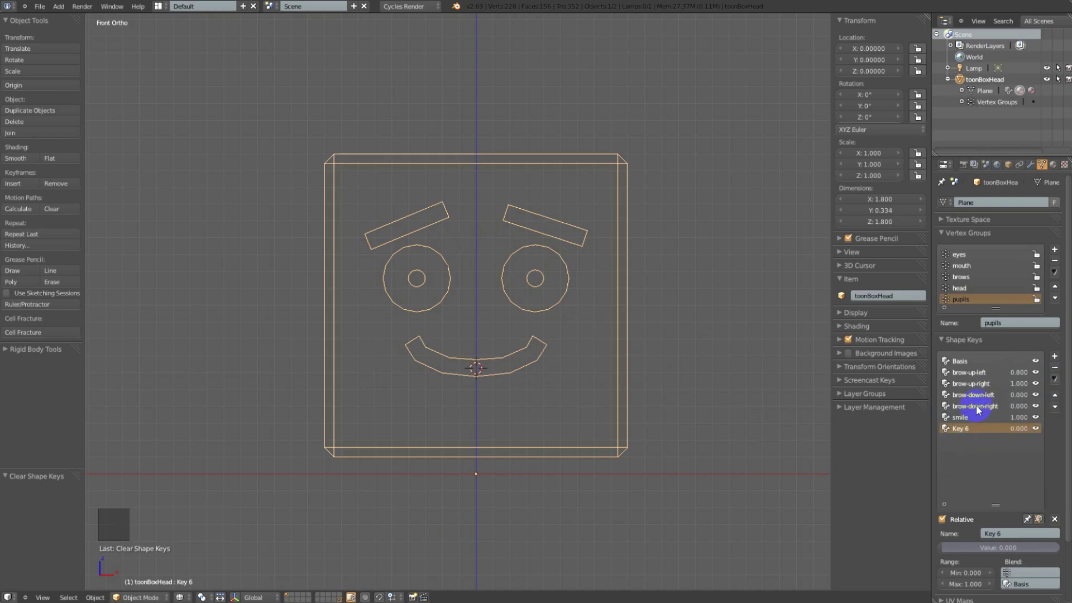
left_click(1056, 383)
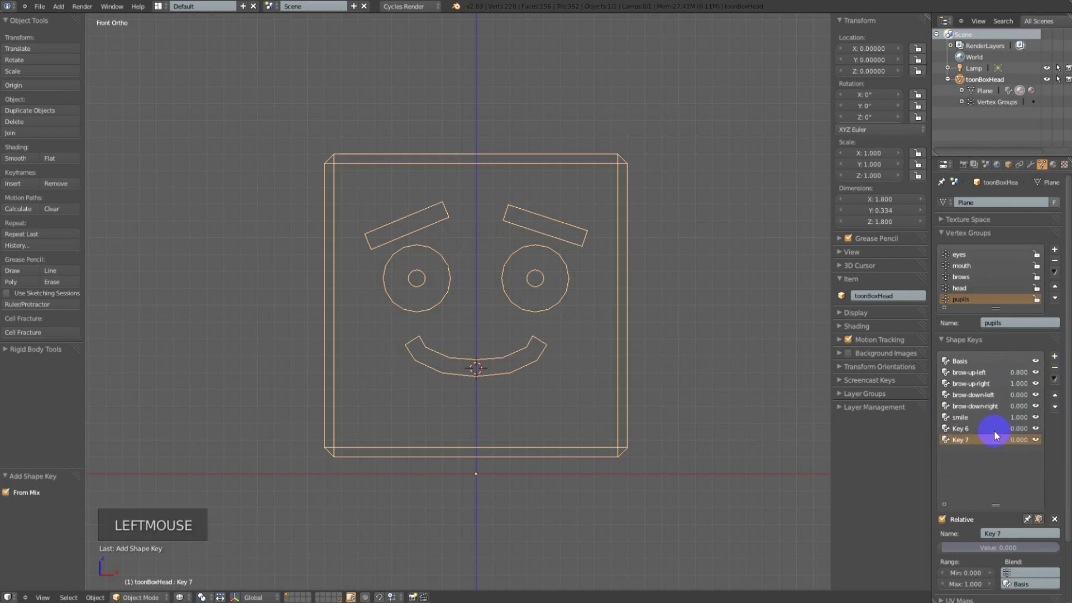
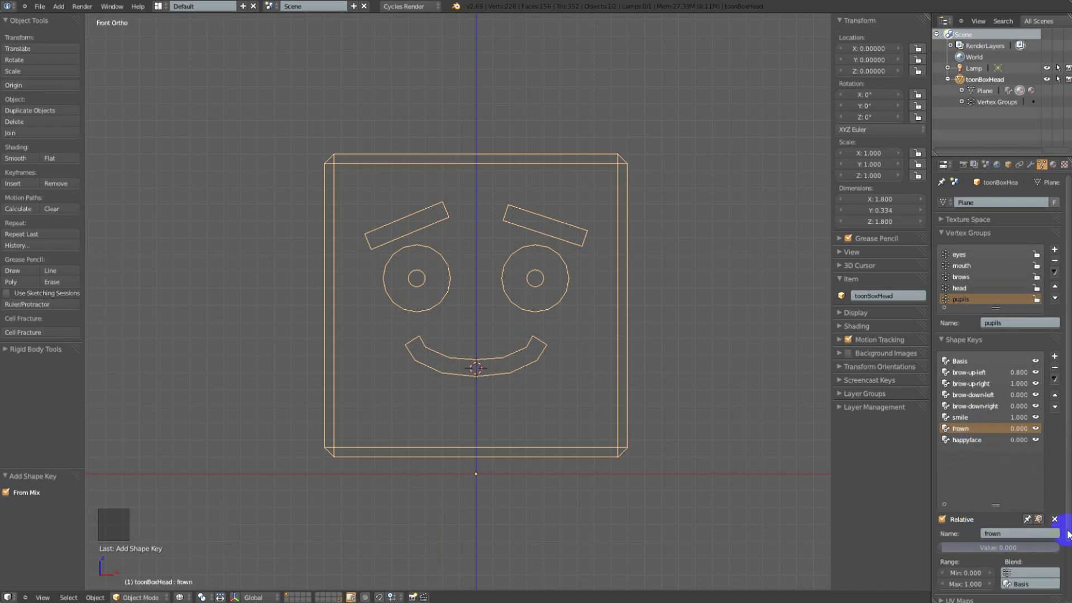
Zero all keys, test happyface at 1 with a partial smile, then return both to zero
left_click(1056, 521)
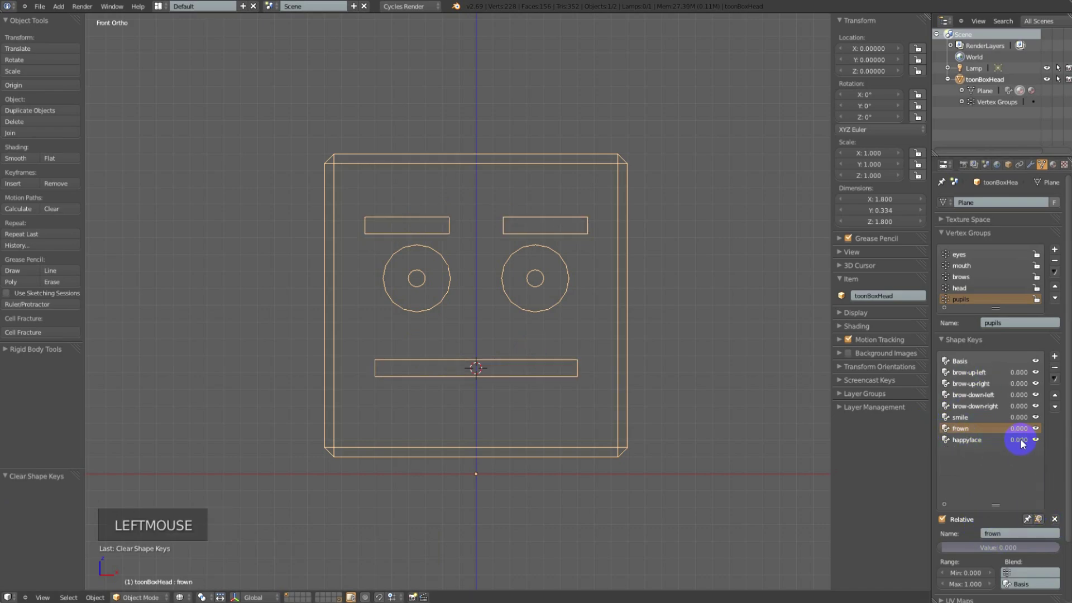
left_click(1020, 441)
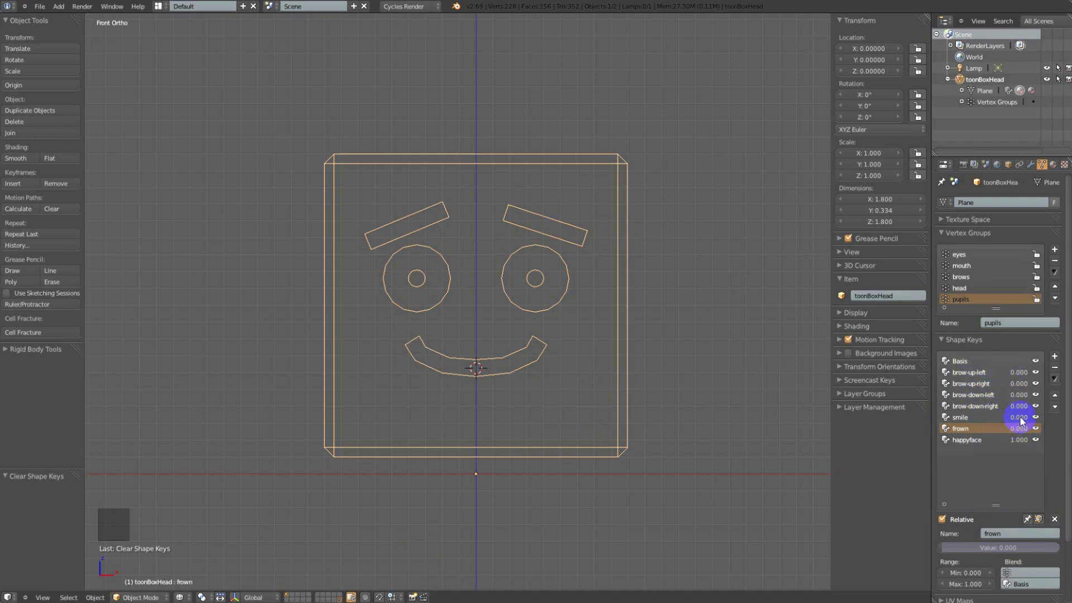
left_click(1018, 419)
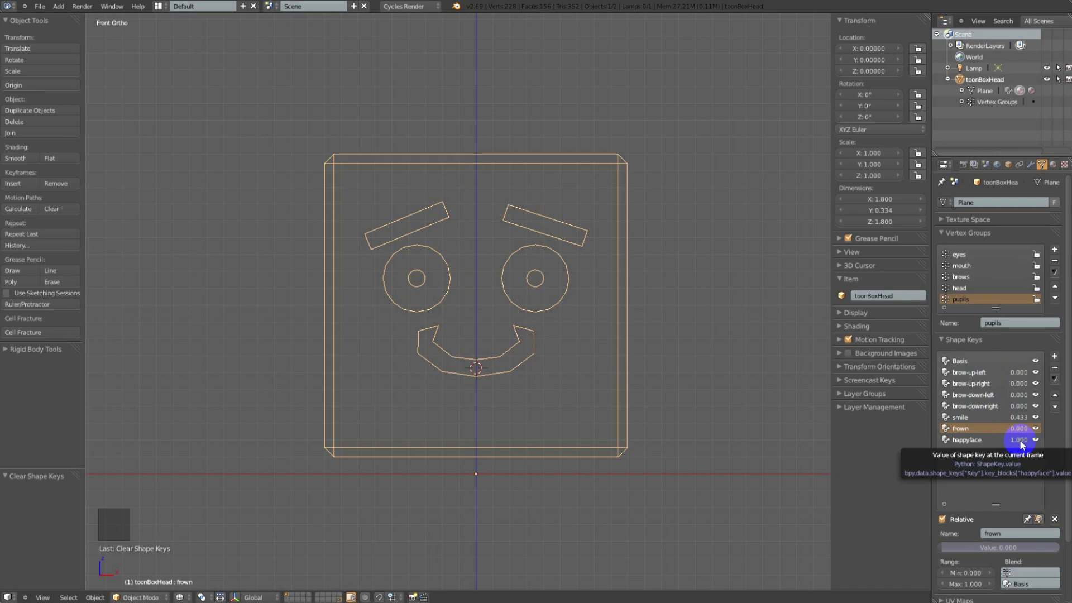
left_click(1021, 420)
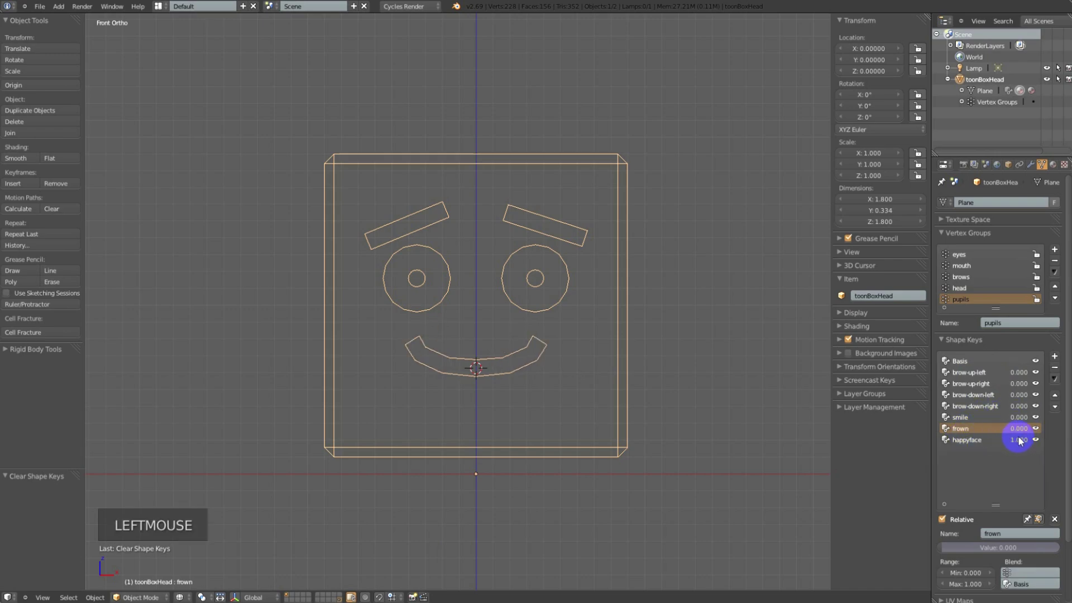
left_click(1017, 440)
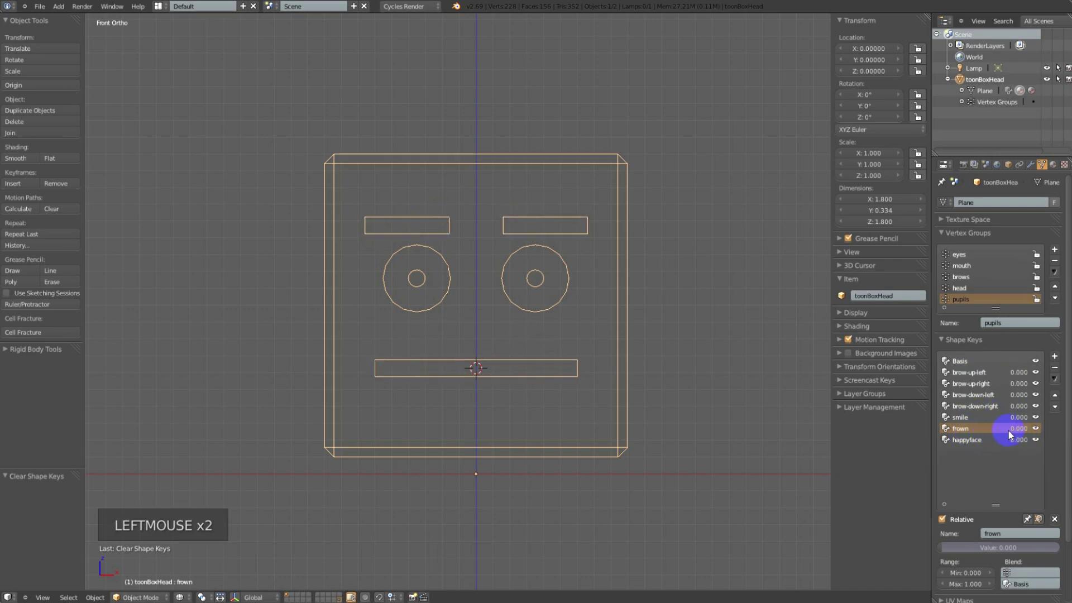
In the frown key's mesh, select the mouth segments and rotate them into a downward curve
key("Tab")
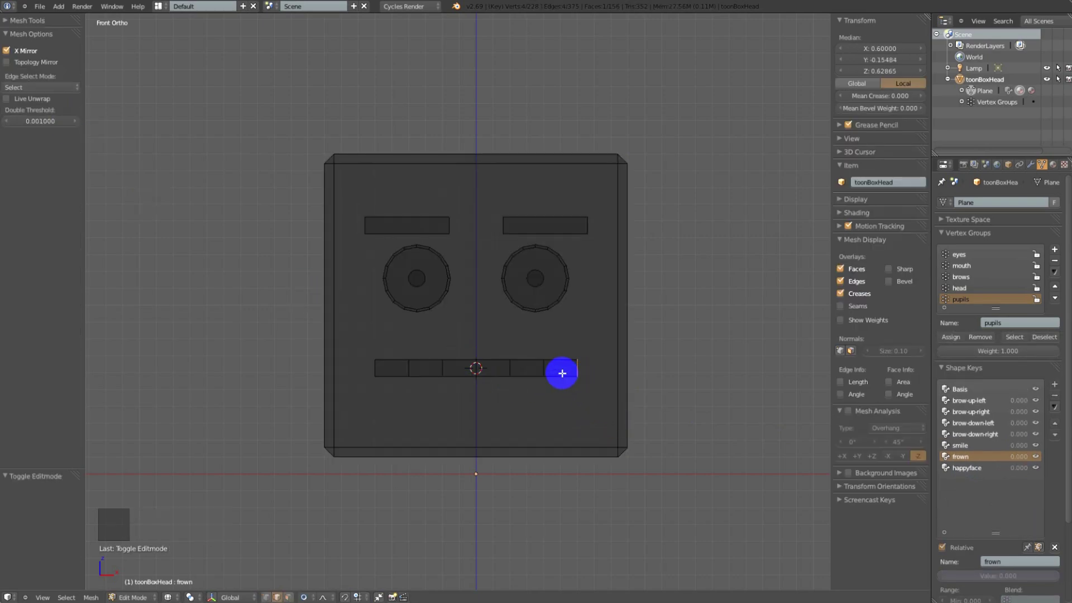
key("ctrl+shift+KP_Add")
key("b")
key("b")
key("r")
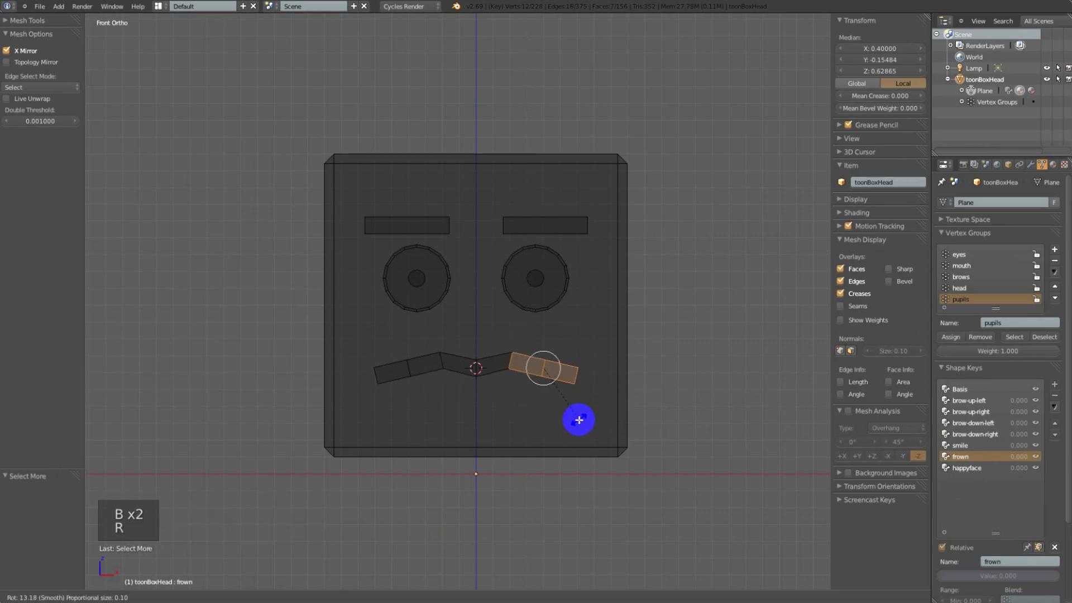
left_click(575, 419)
key("g")
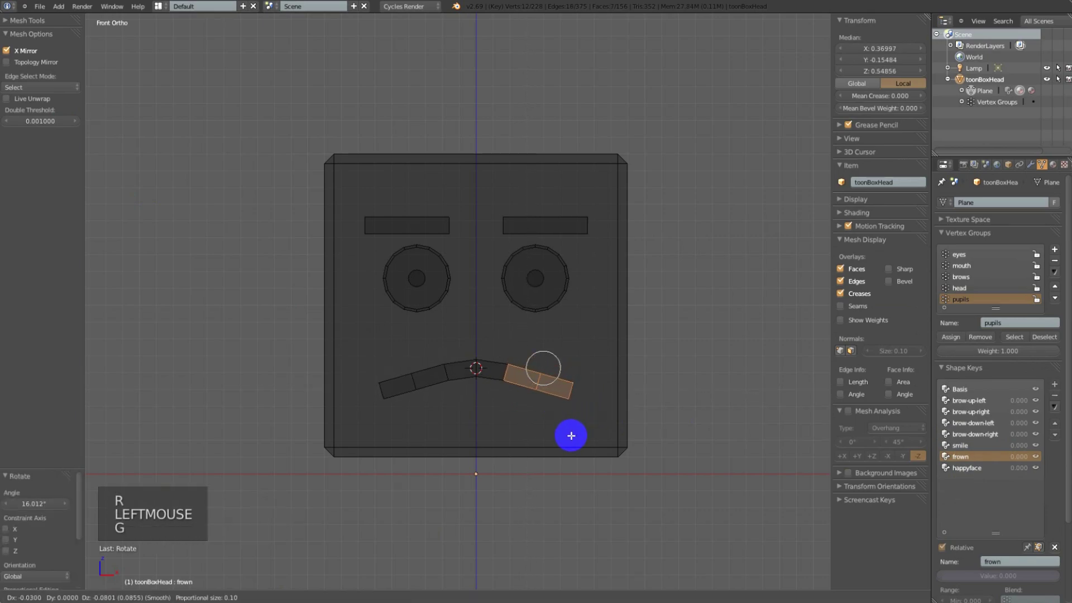
left_click(569, 432)
Pull the mouth's outer end further down and leave mesh editing with the frown shaped
key("ctrl+KP_Subtract")
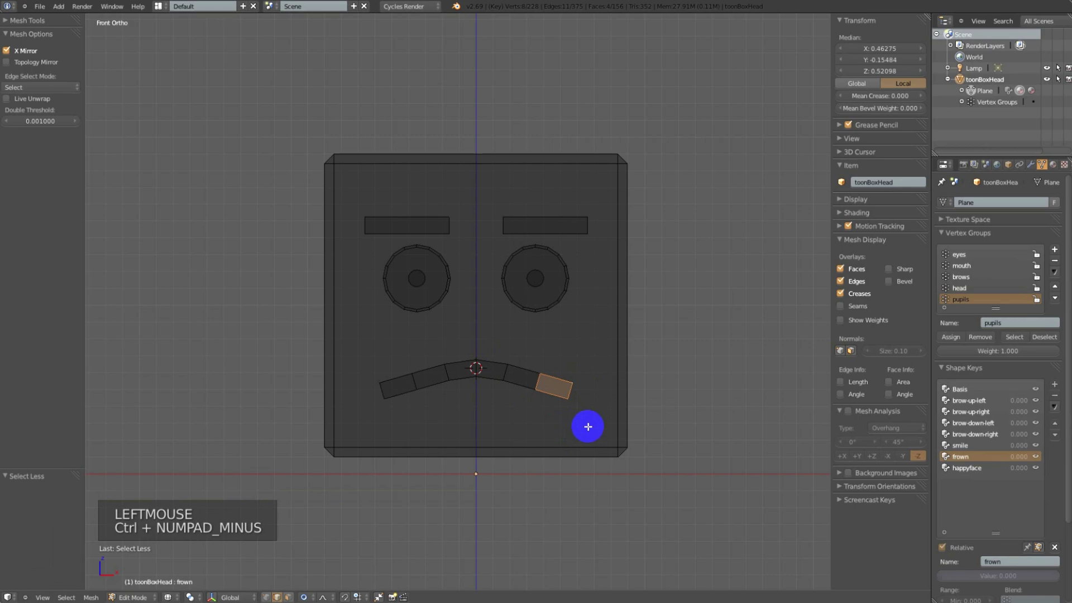
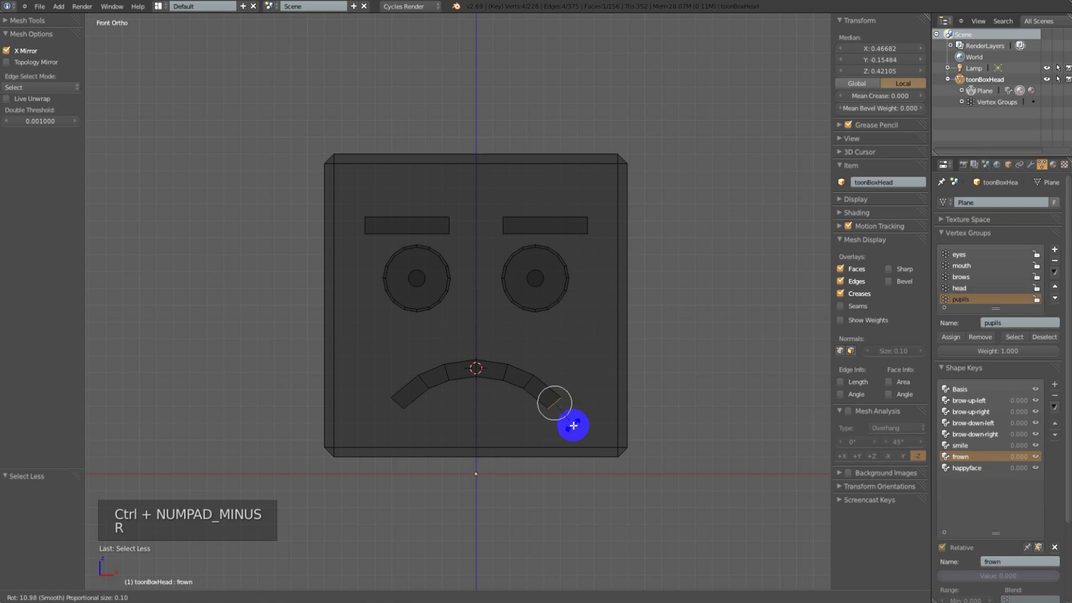
key("g")
left_click(572, 423)
left_click(565, 411)
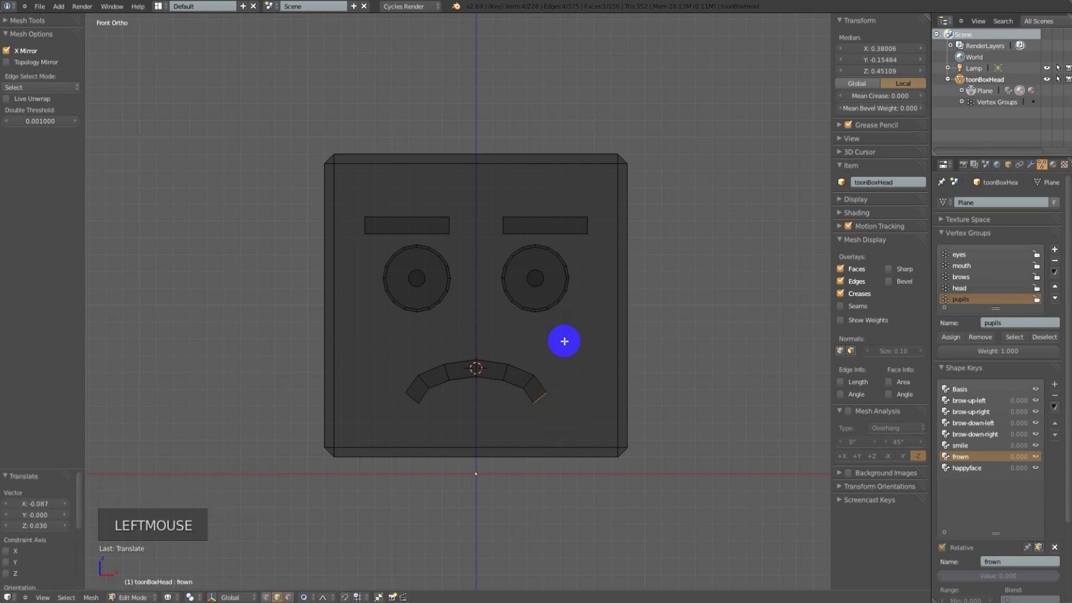
key("Tab")
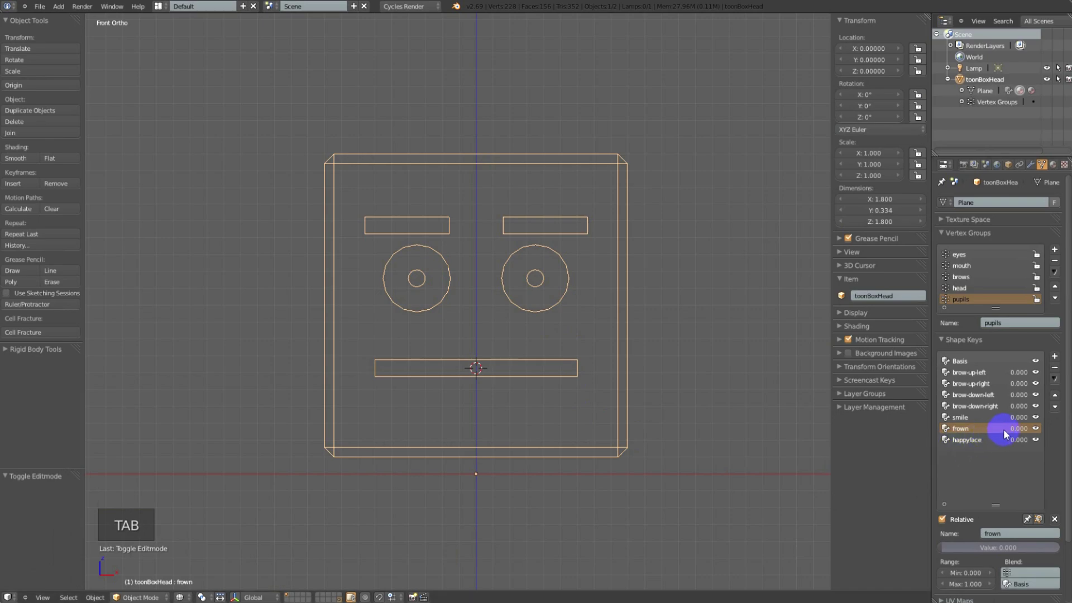
Set frown to 1 and lower both brows for an angry mix
left_click(1014, 427)
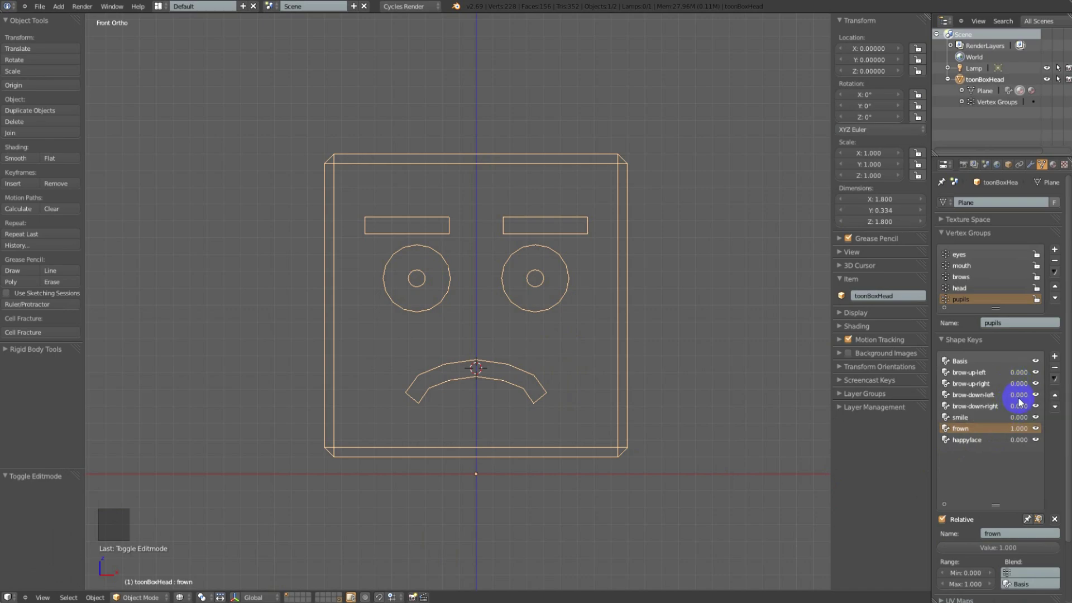
left_click(1016, 396)
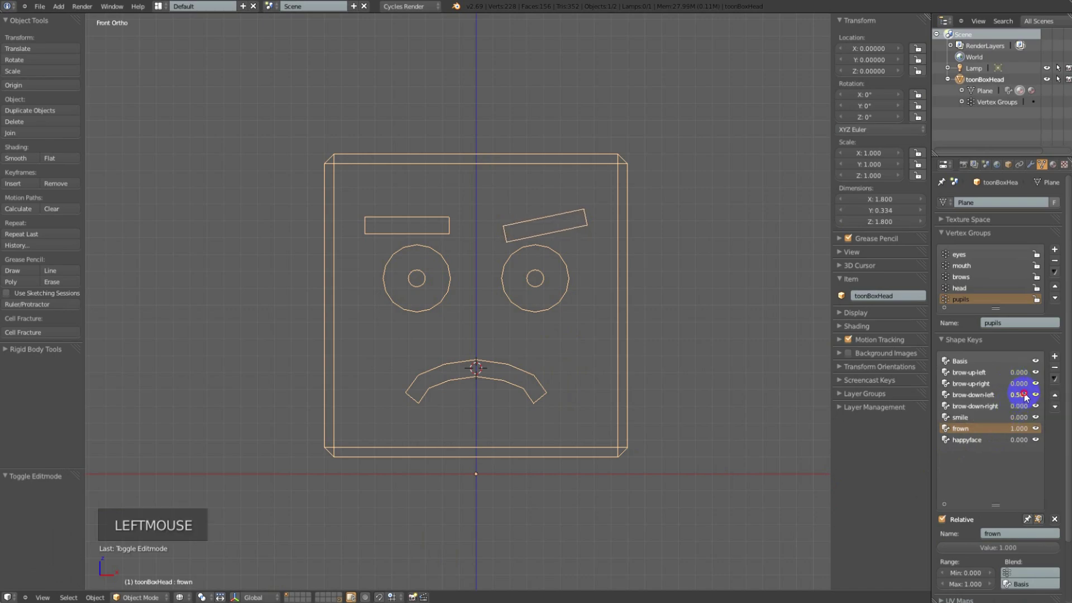
left_click(1025, 395)
left_click(1020, 410)
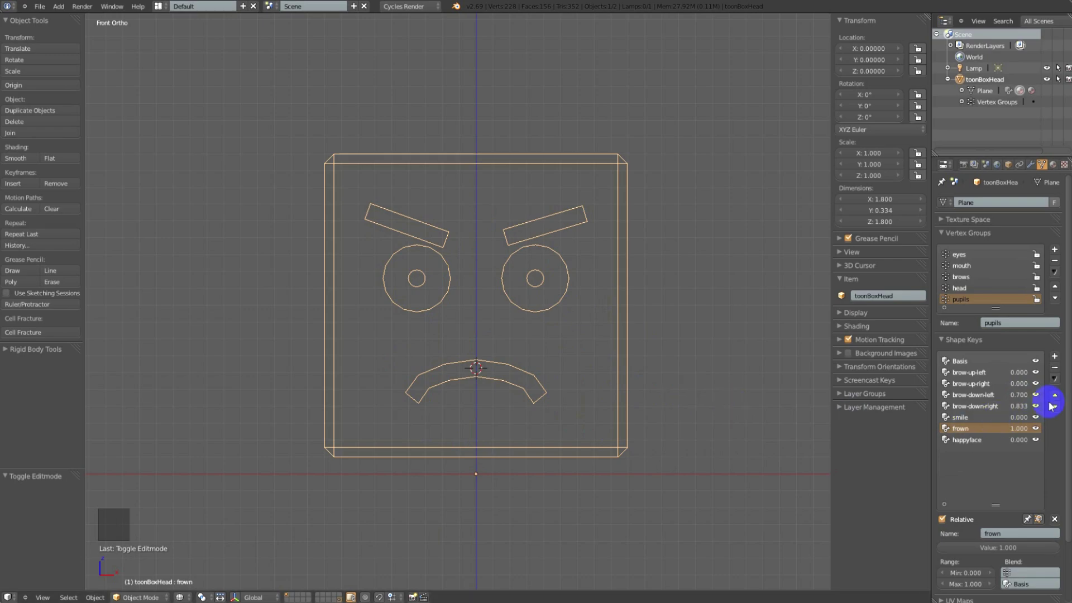
Capture the mix as a new angryface key, reset the others and set angryface to 1.000
left_click(1057, 381)
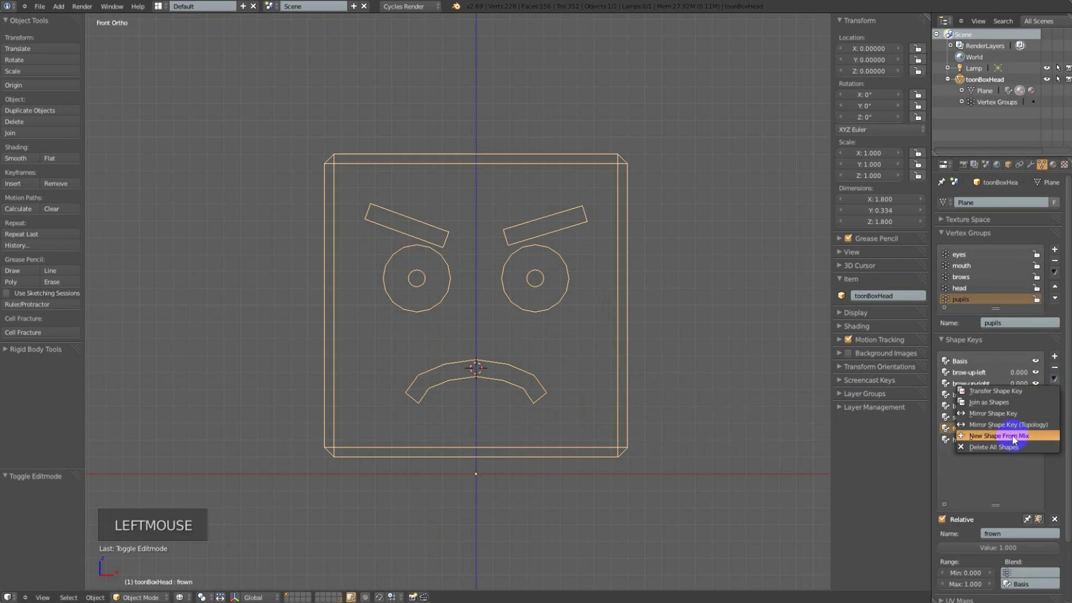
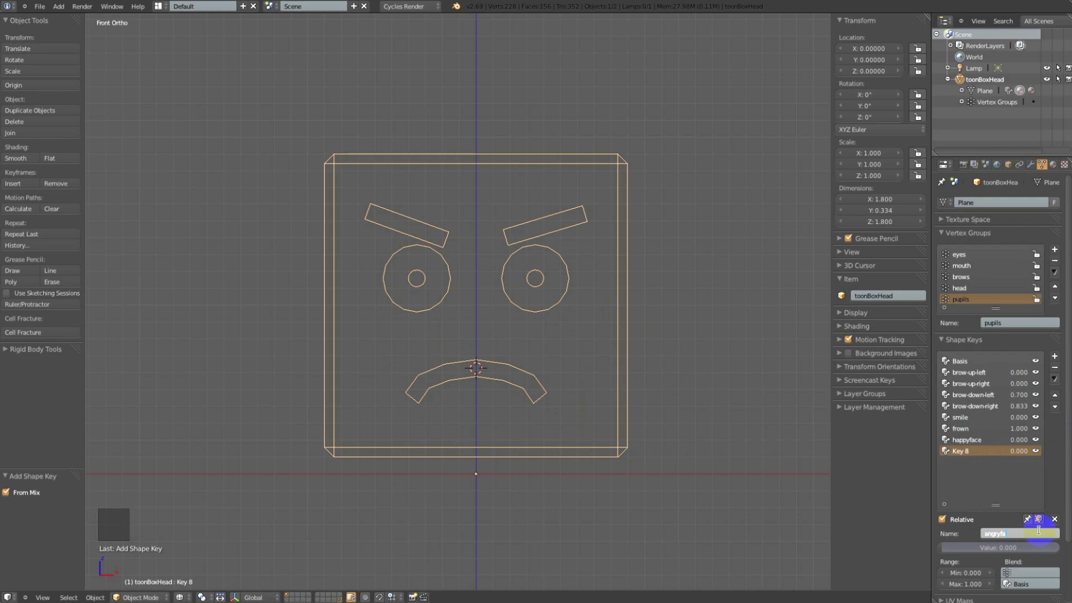
left_click(1055, 520)
left_click(1018, 451)
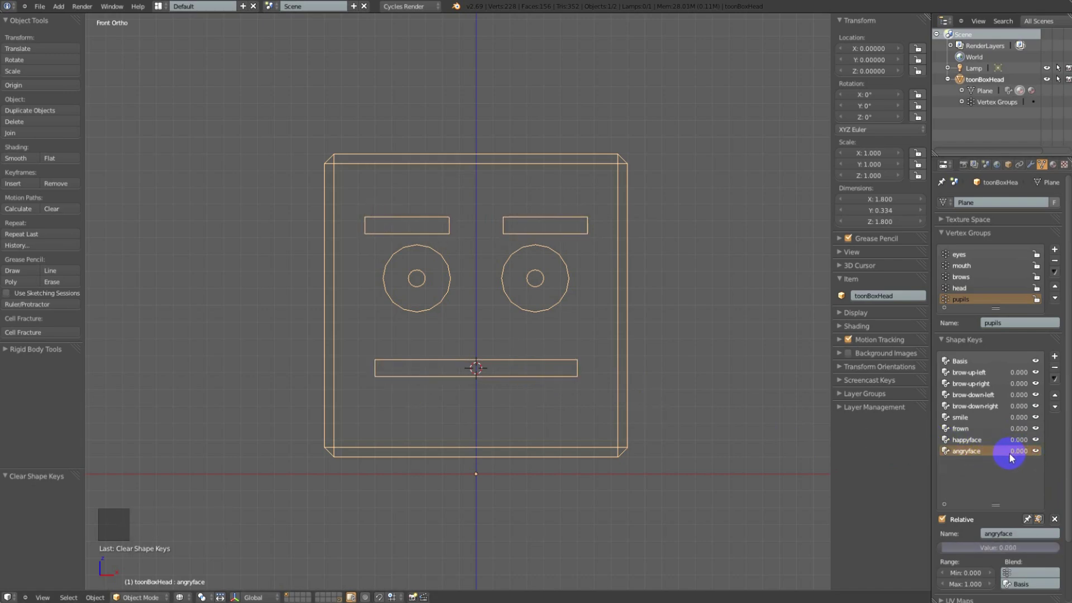
left_click(1020, 454)
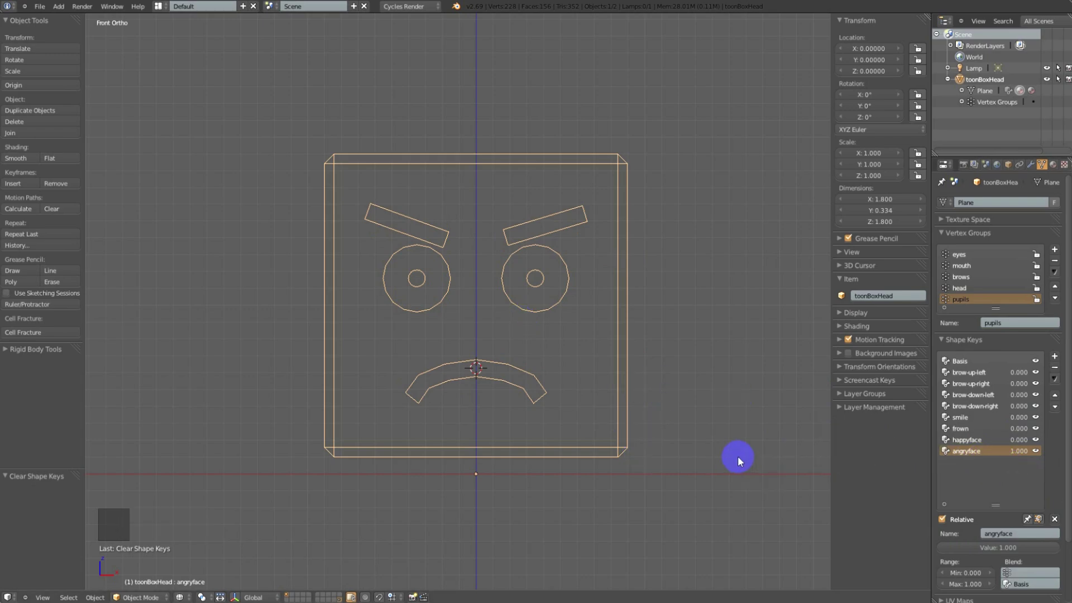
In the angryface mesh, move and tilt both eyebrows down more sharply
key("Tab")
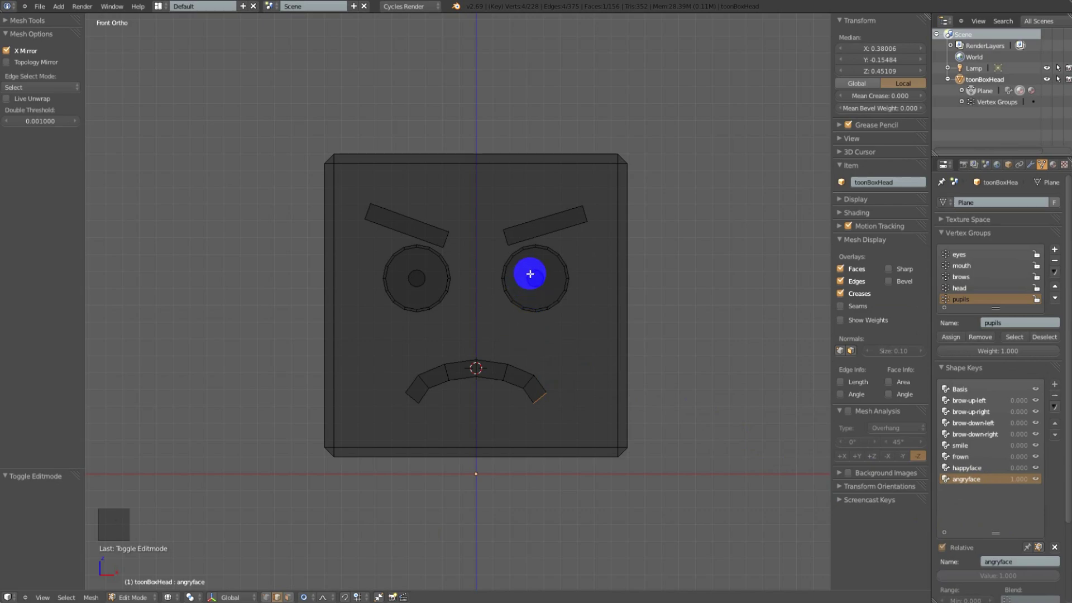
key("a")
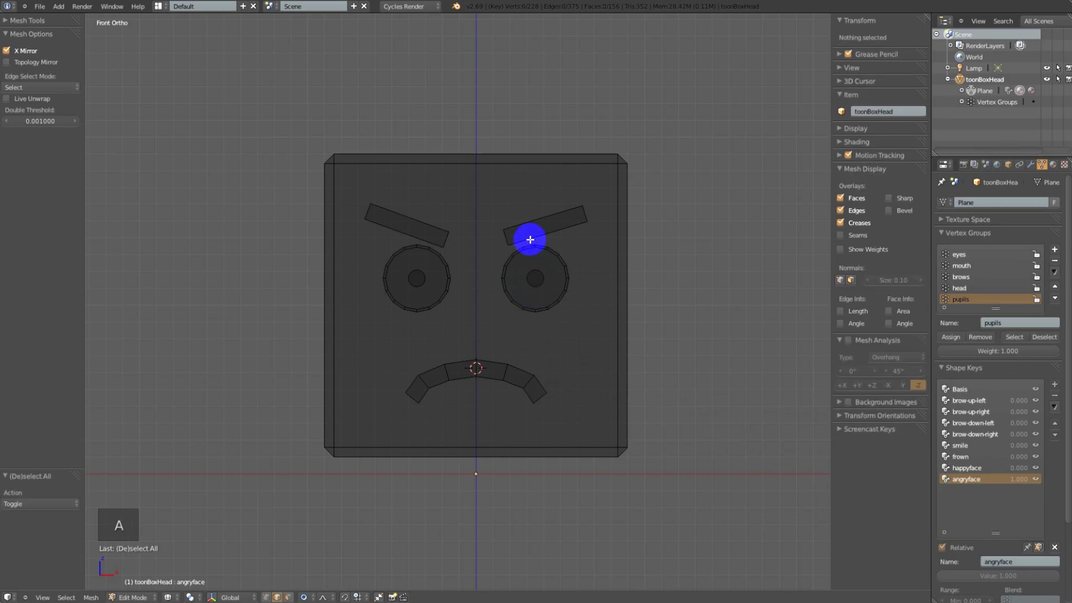
key("l")
key("g")
left_click(511, 238)
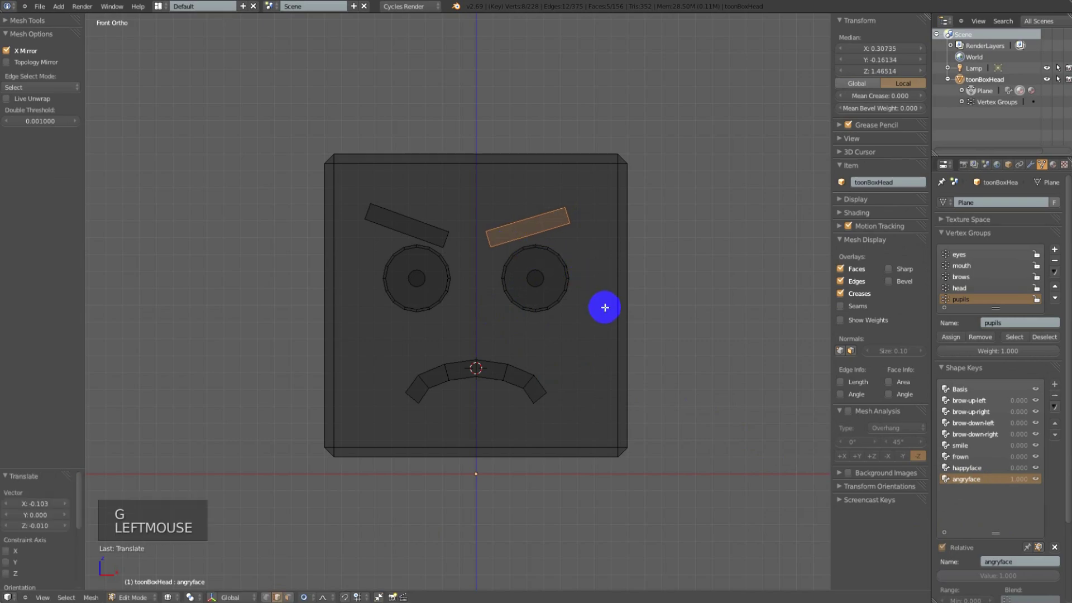
key("r")
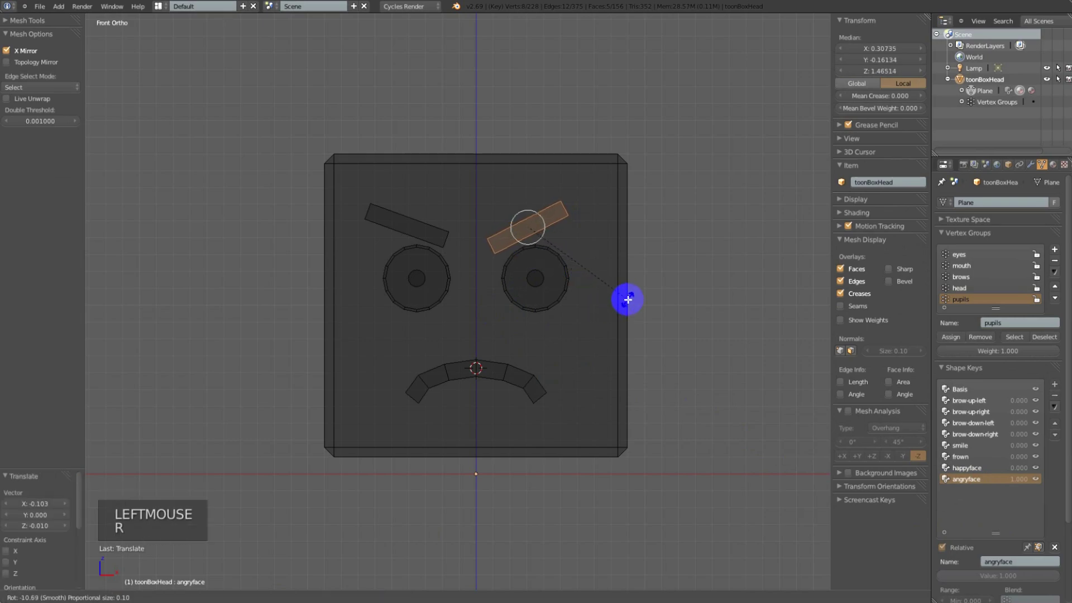
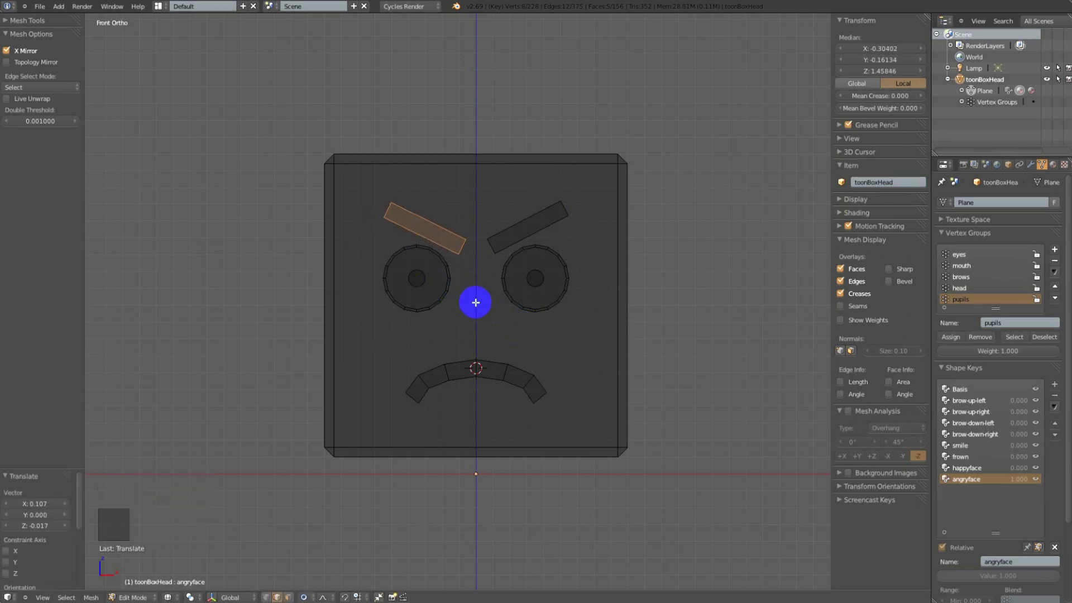
key("a")
Shrink the pupils for the angry look and return to the whole object
key("l")
key("s")
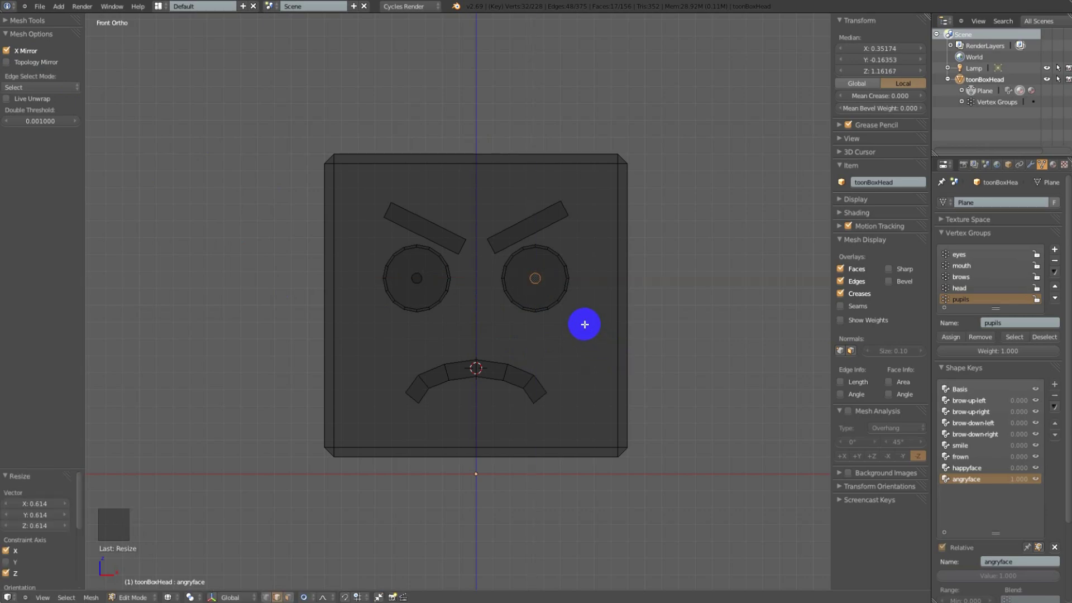
key("g")
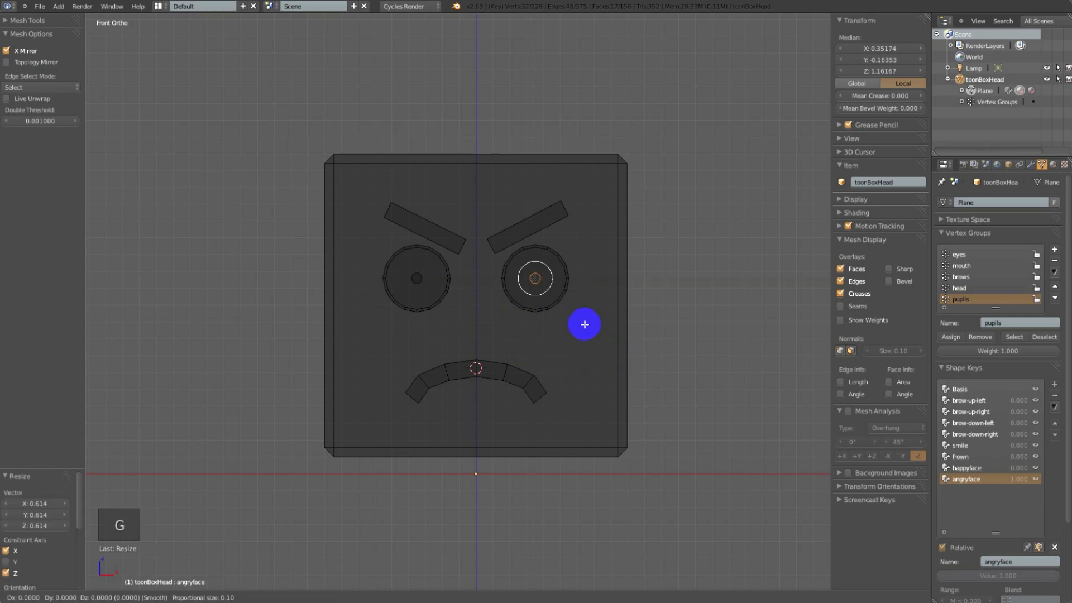
left_click(574, 323)
key("a")
key("Tab")
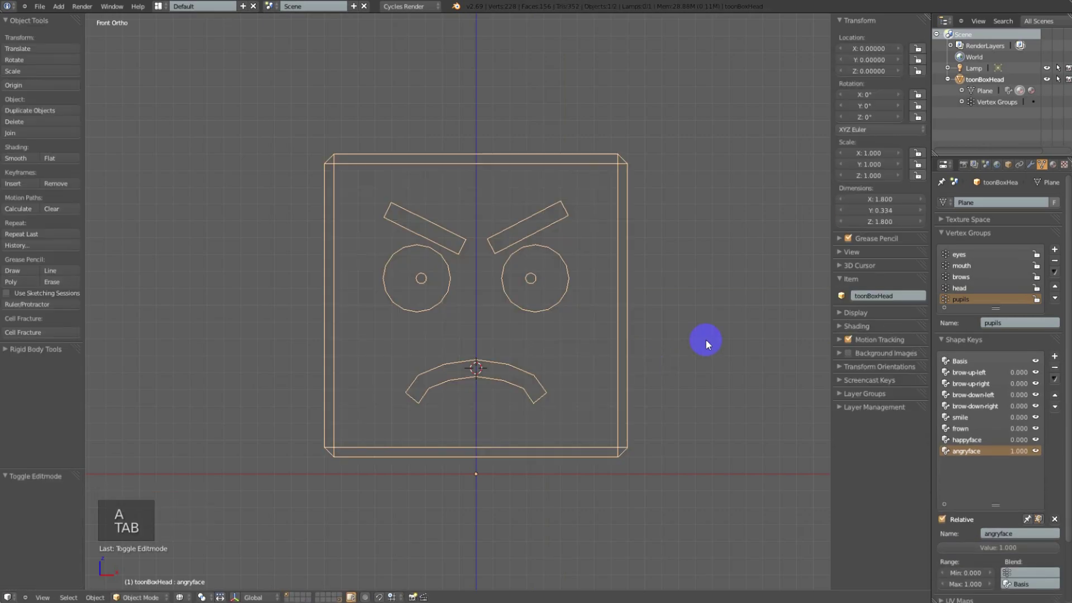
Zero angryface, then set brow-up-left 0.8, brow-up-right 0.967 and frown 0.6 in solid shading
left_click(1022, 454)
key("z")
left_click(1031, 452)
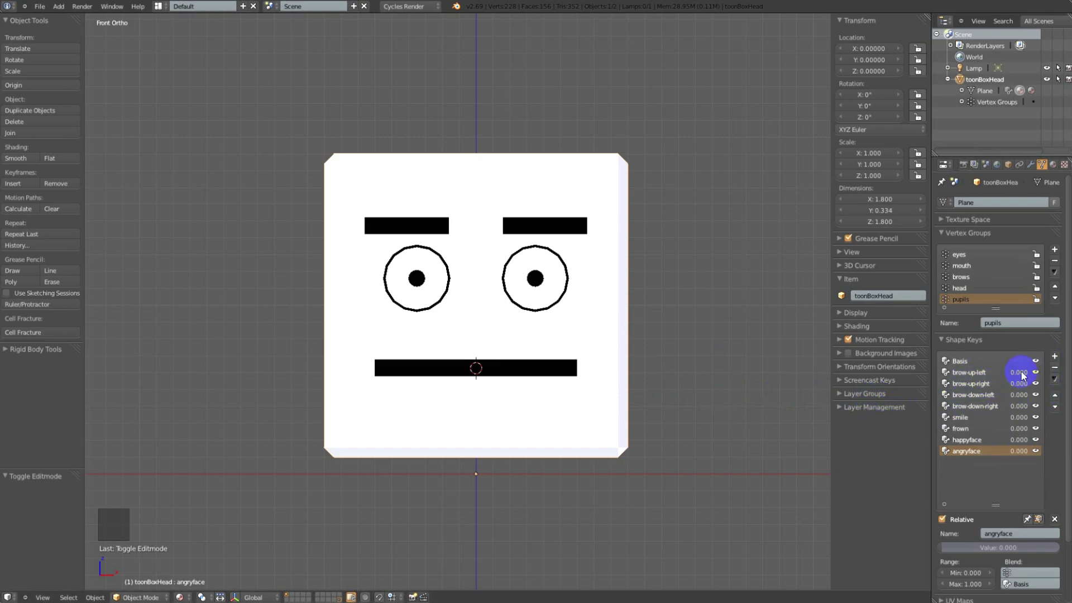
left_click(1019, 374)
left_click(1018, 385)
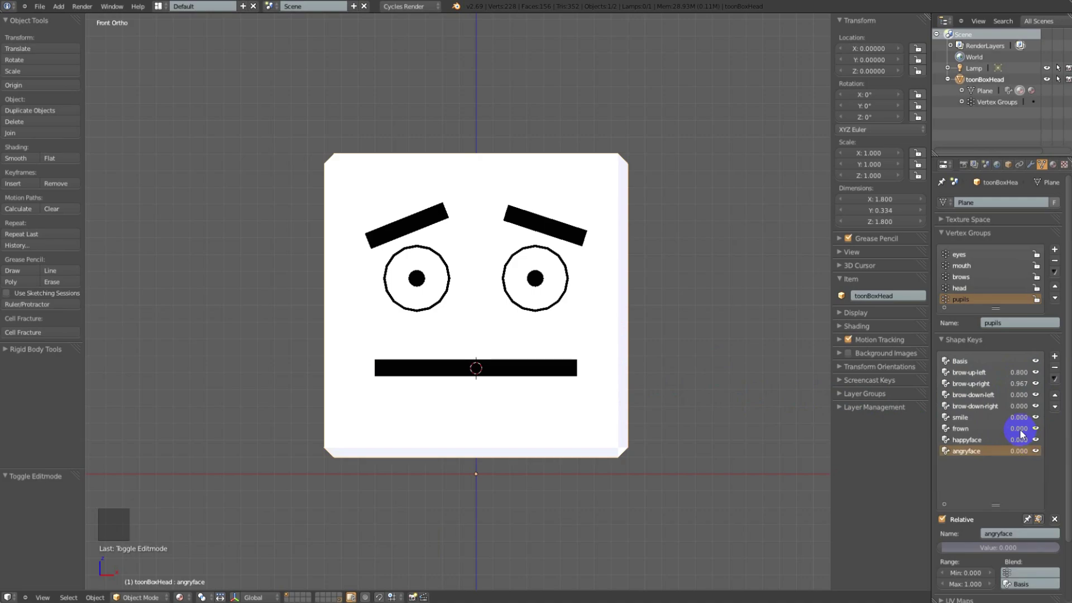
left_click(1022, 430)
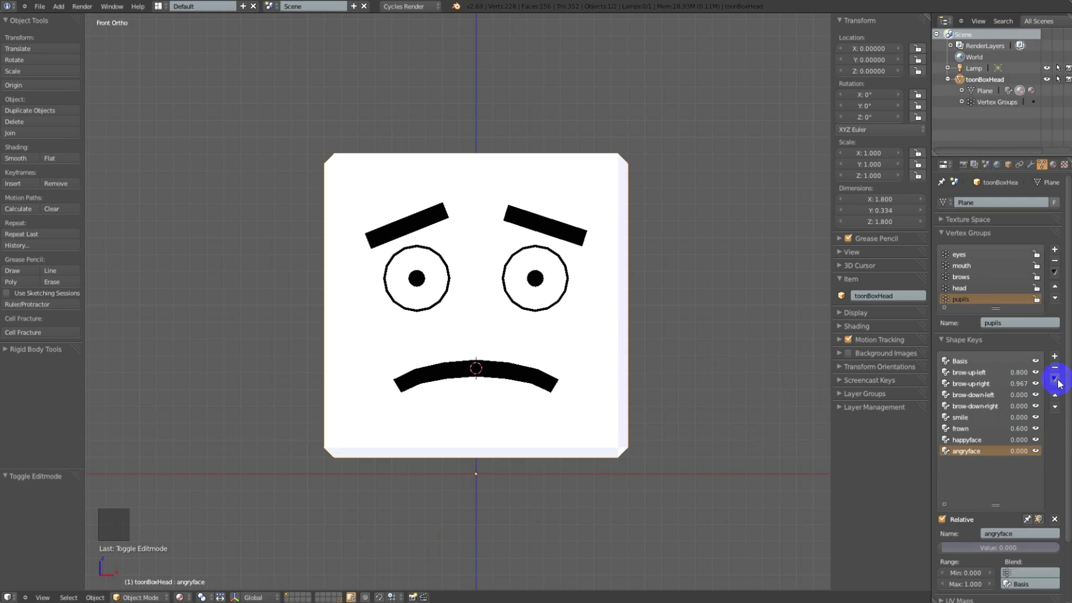
Capture the mix as a sadface key with New Shape From Mix, clear values and set sadface to 1
left_click(1059, 380)
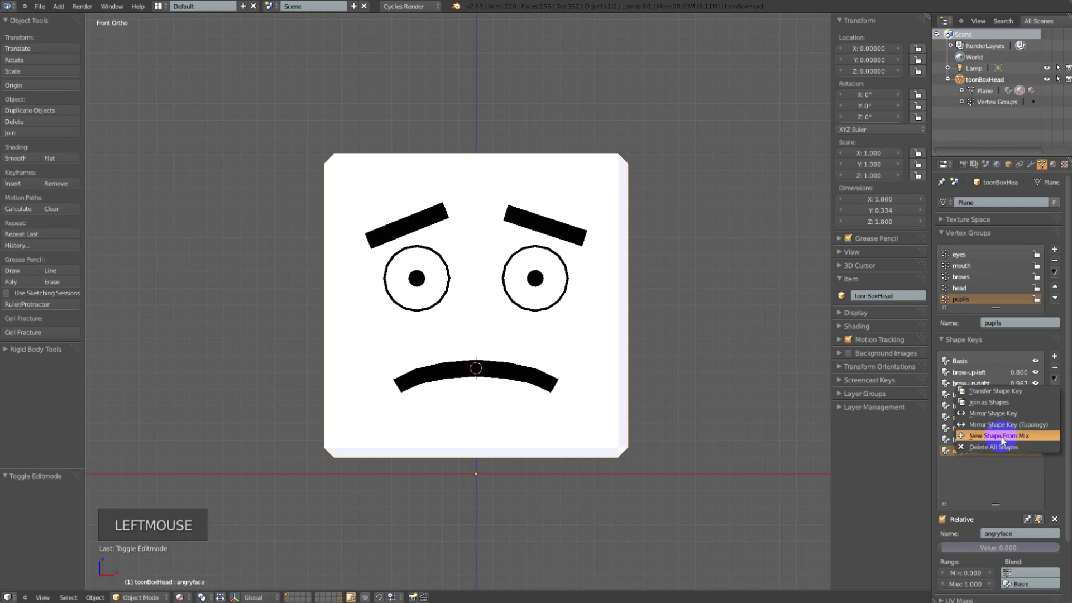
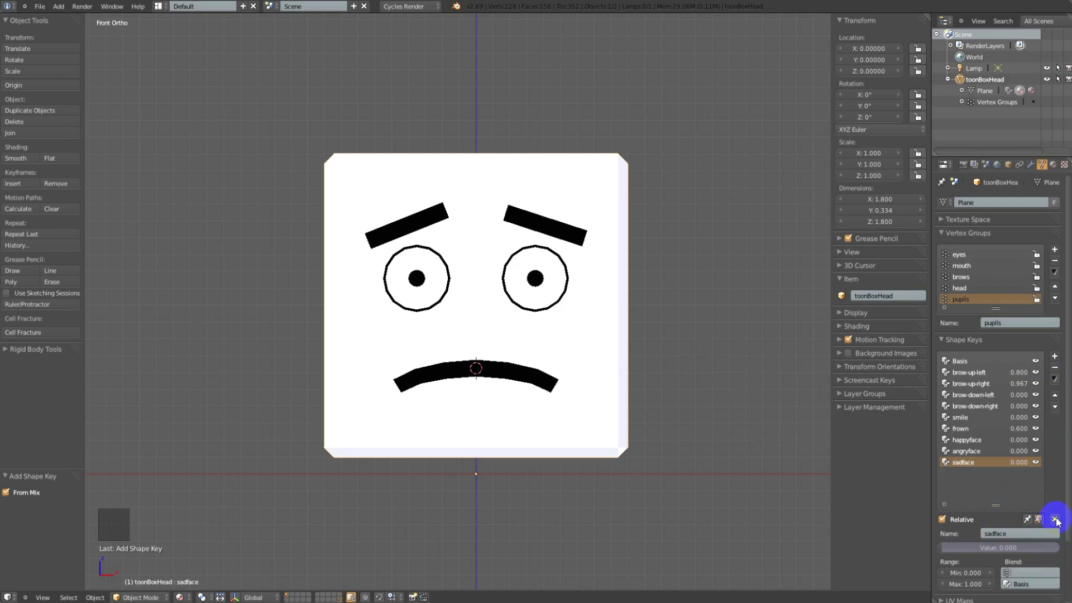
left_click(1055, 519)
left_click(1022, 464)
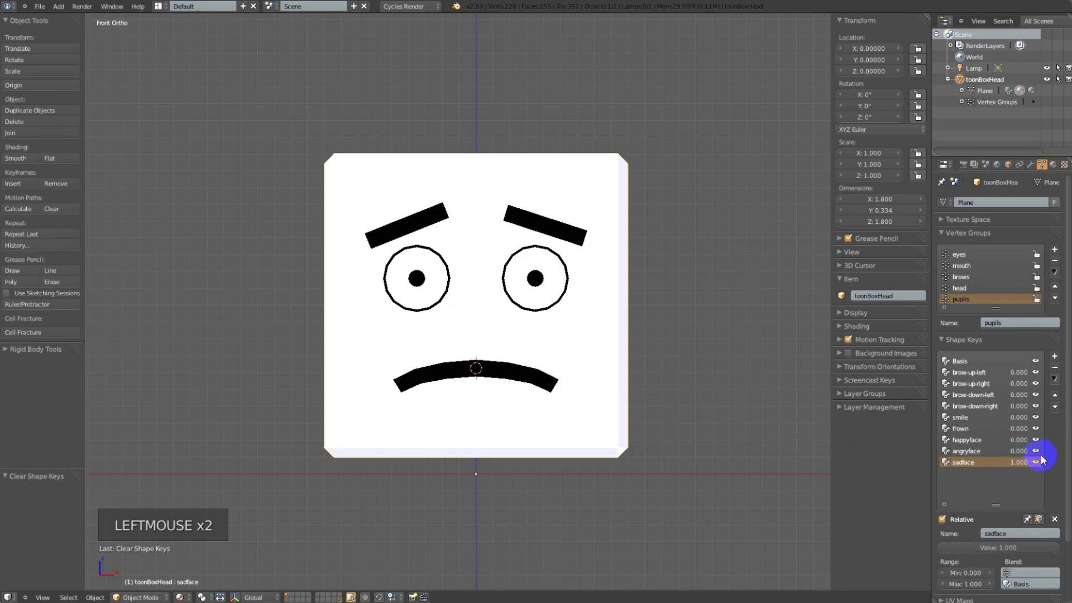
In the sadface mesh, enlarge the right pupil and nudge it slightly
key("Tab")
key("z")
key("l")
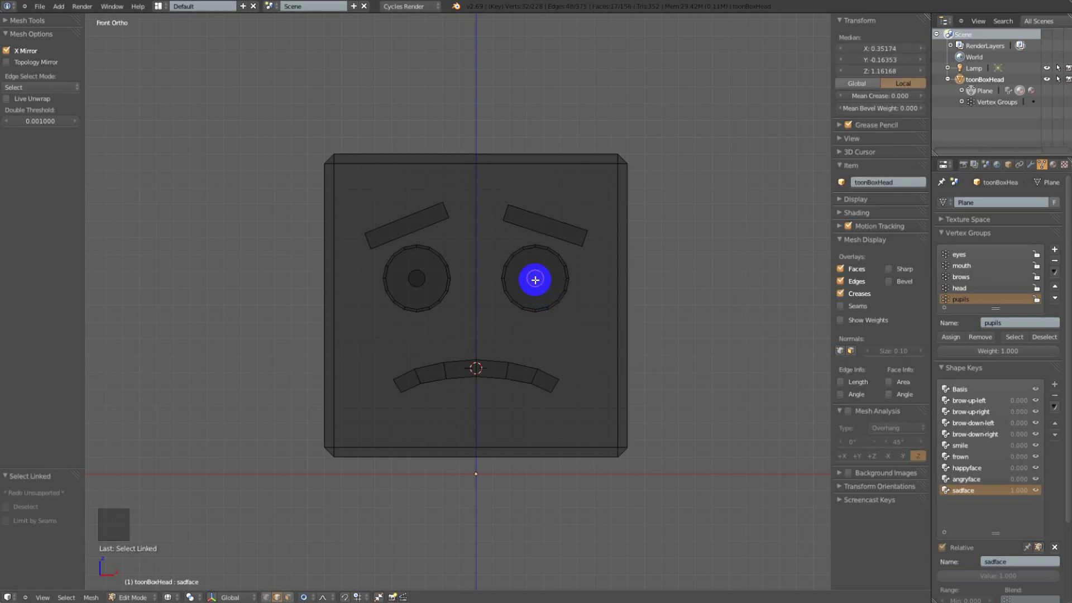
key("shift+y")
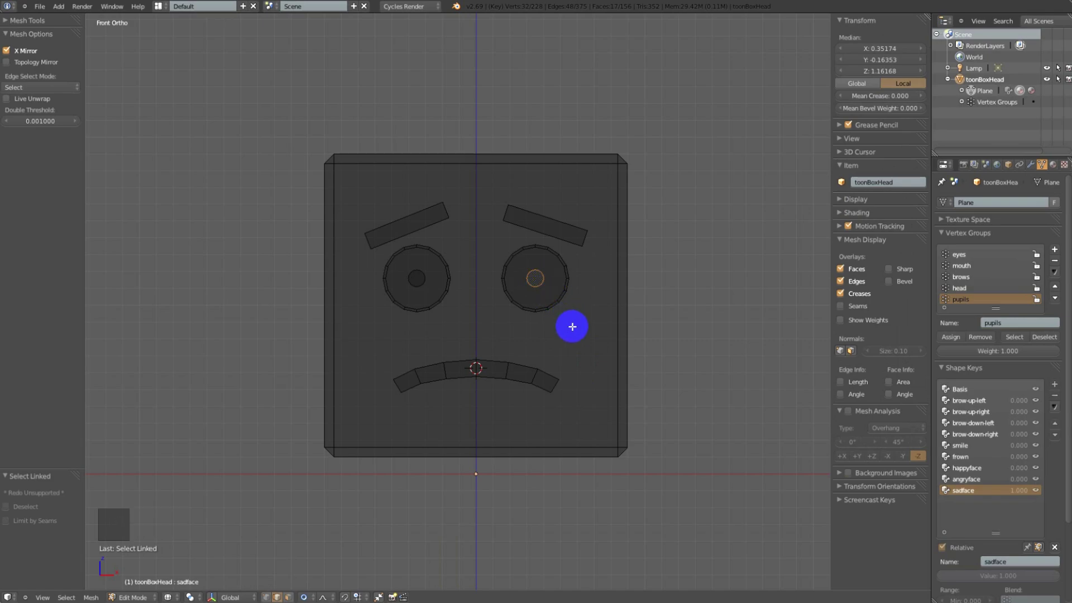
key("s")
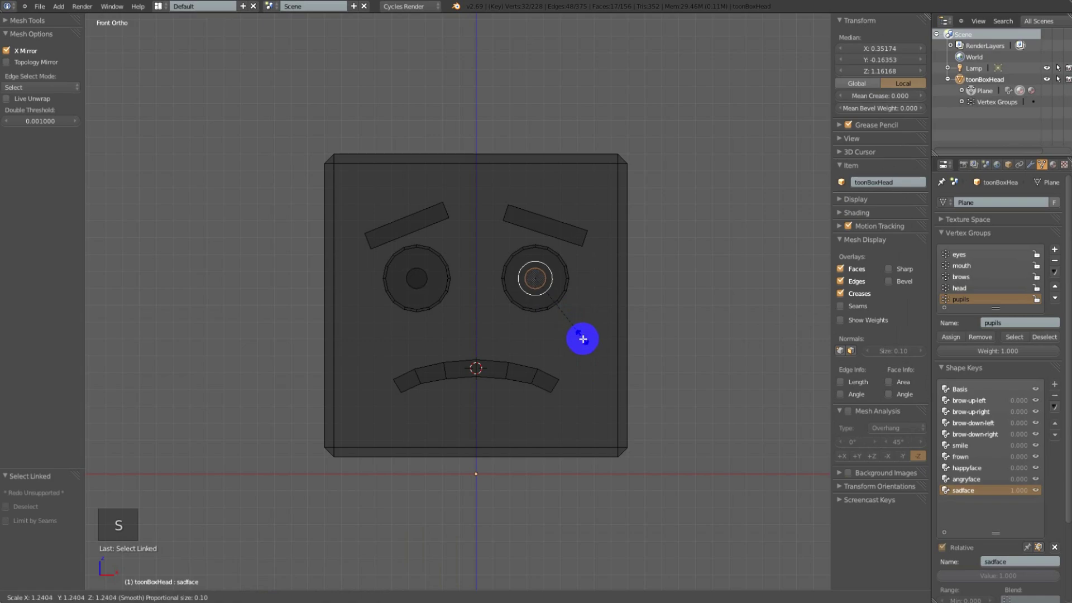
left_click(609, 370)
key("g")
left_click(604, 376)
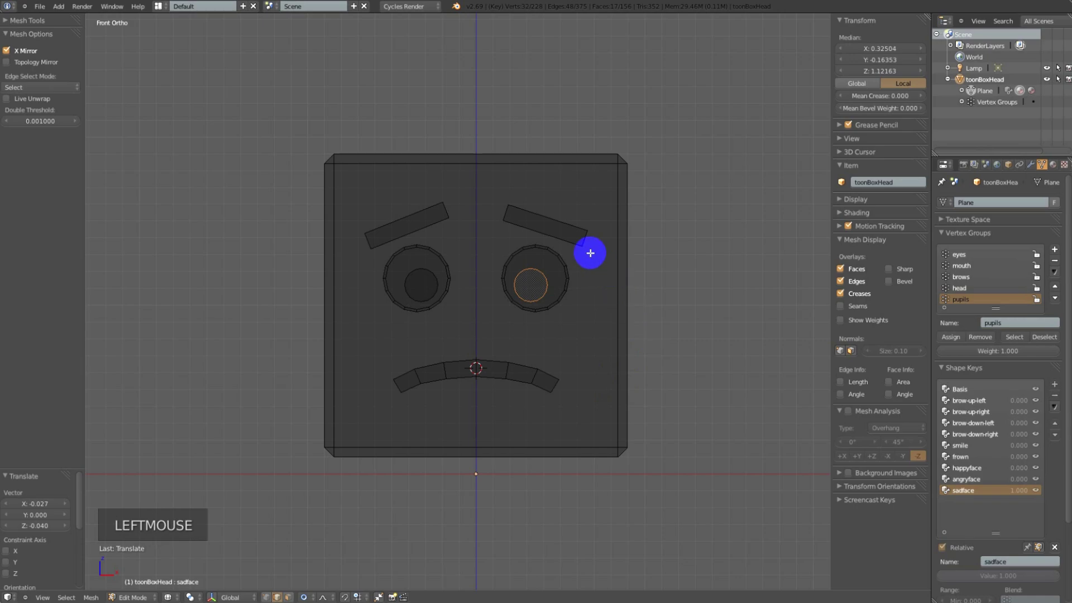
key("a")
Tilt the right eyebrow and shrink the left eyebrow a little for the sad look
key("l")
key("r")
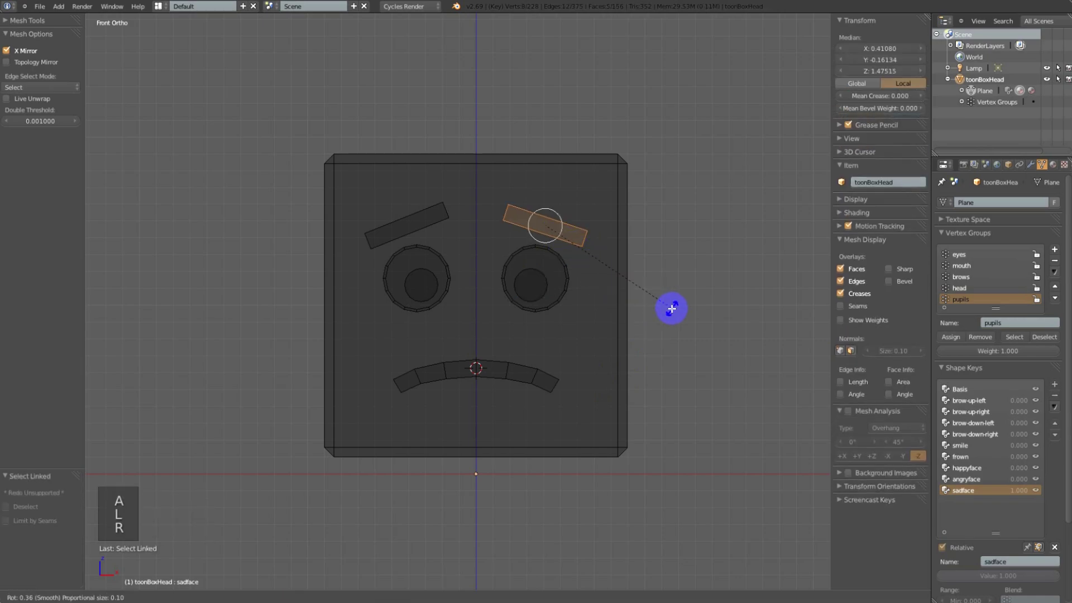
left_click(667, 310)
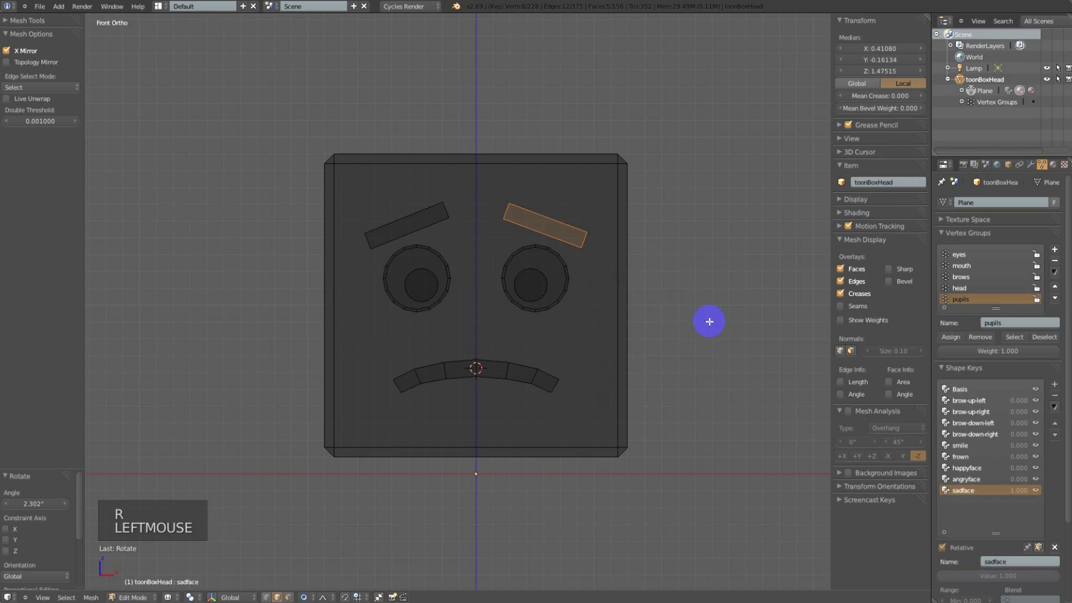
key("a")
key("l")
key("s")
left_click(371, 351)
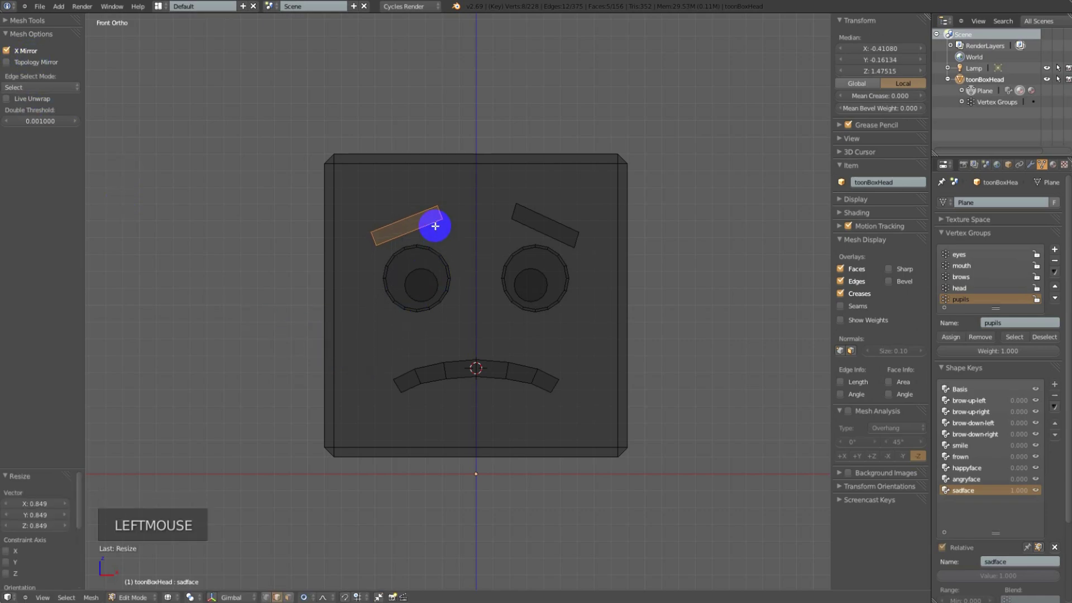
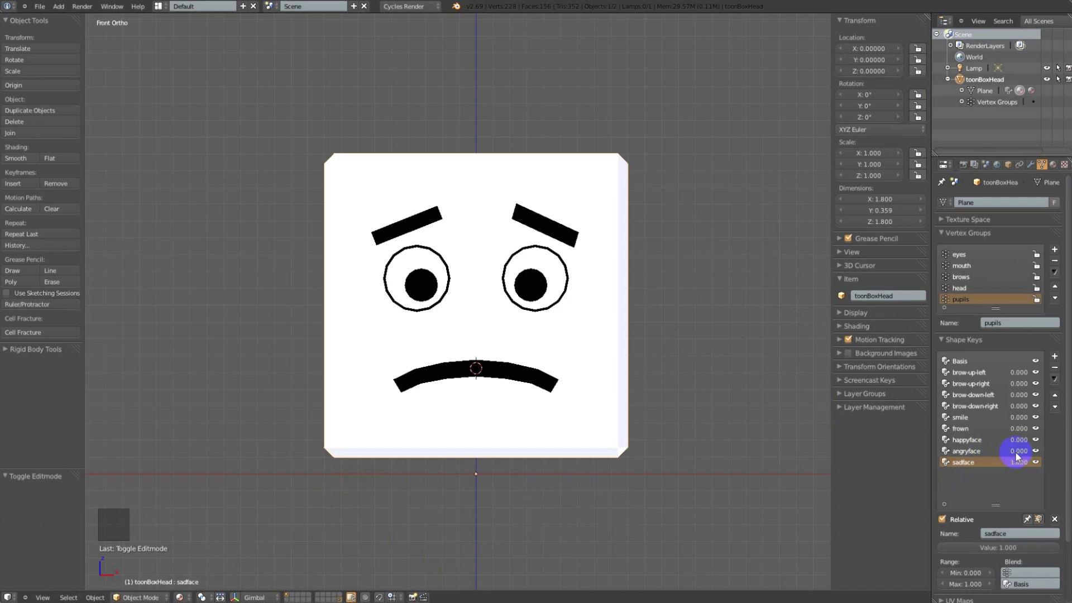
Preview angryface at 1 on top of sadface, then Clear Shape Keys for a neutral face
left_click(1015, 455)
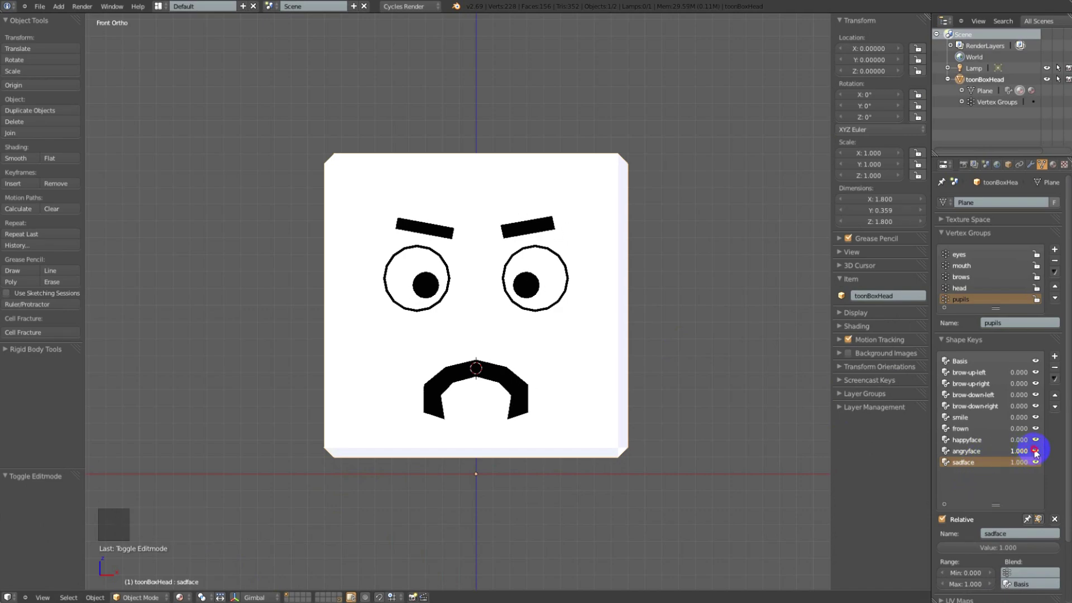
left_click(1008, 455)
left_click(1020, 462)
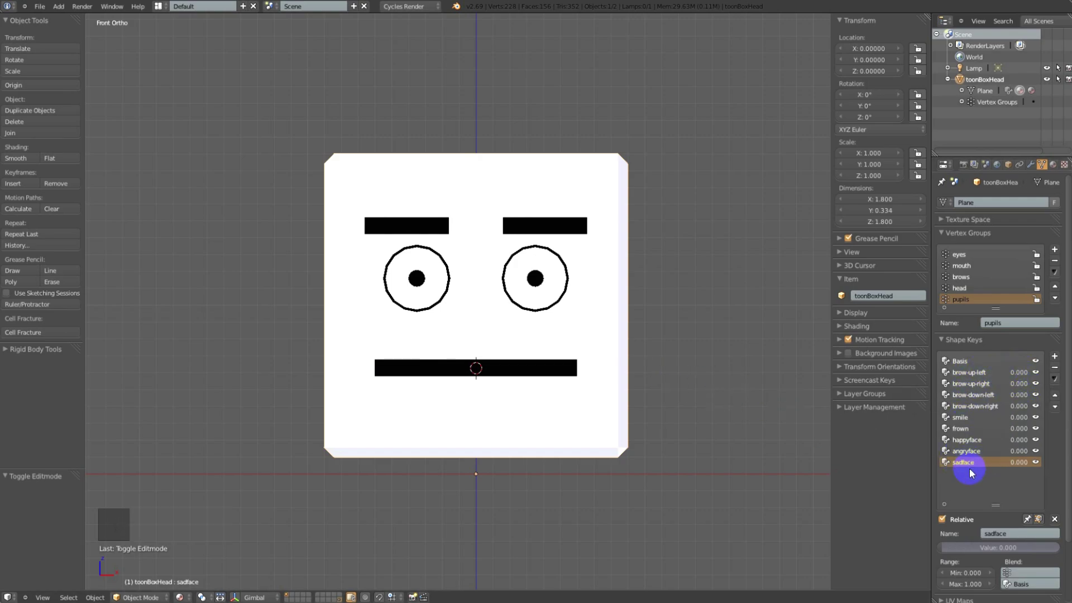
left_click(1022, 441)
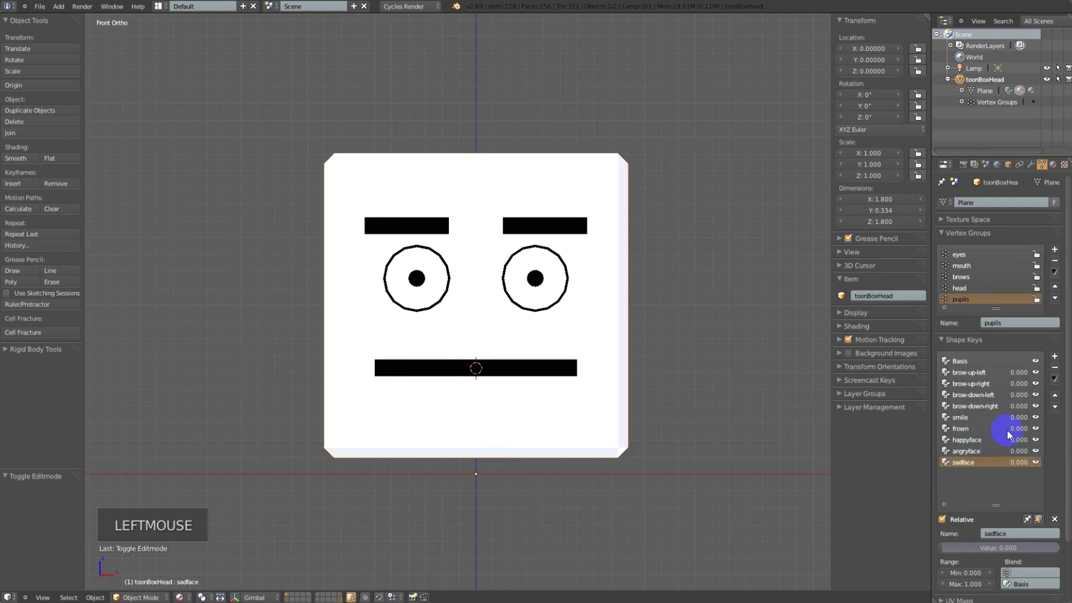